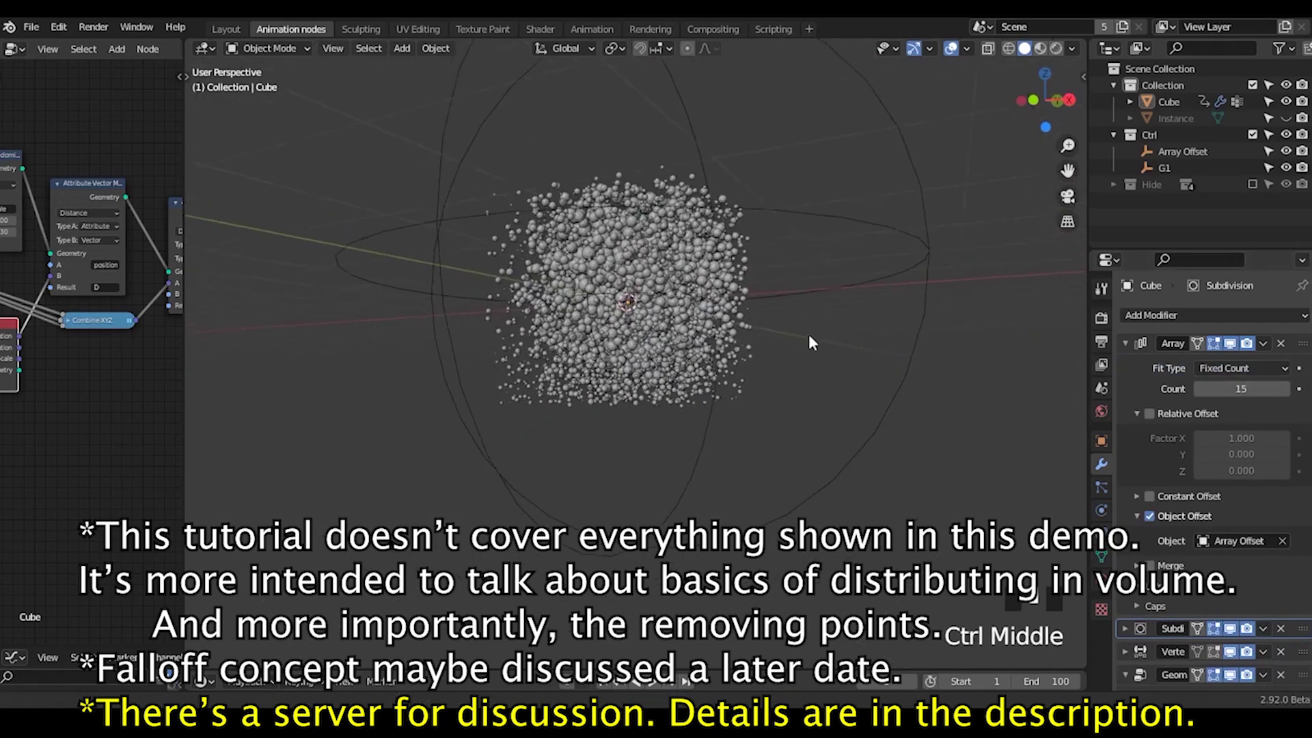
Move and enlarge the G1 control sphere to reshape the instanced sphere cloud.
click(721, 125)
key(g)
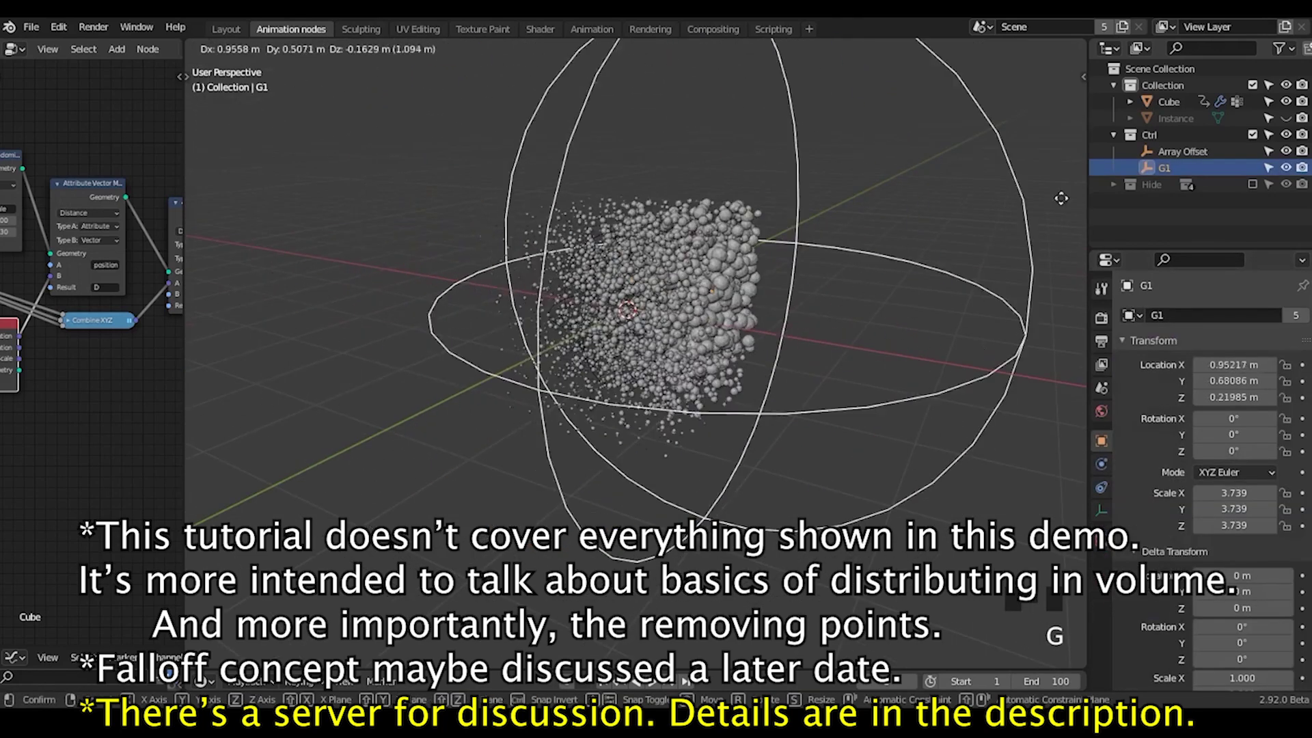
key(s)
key(g)
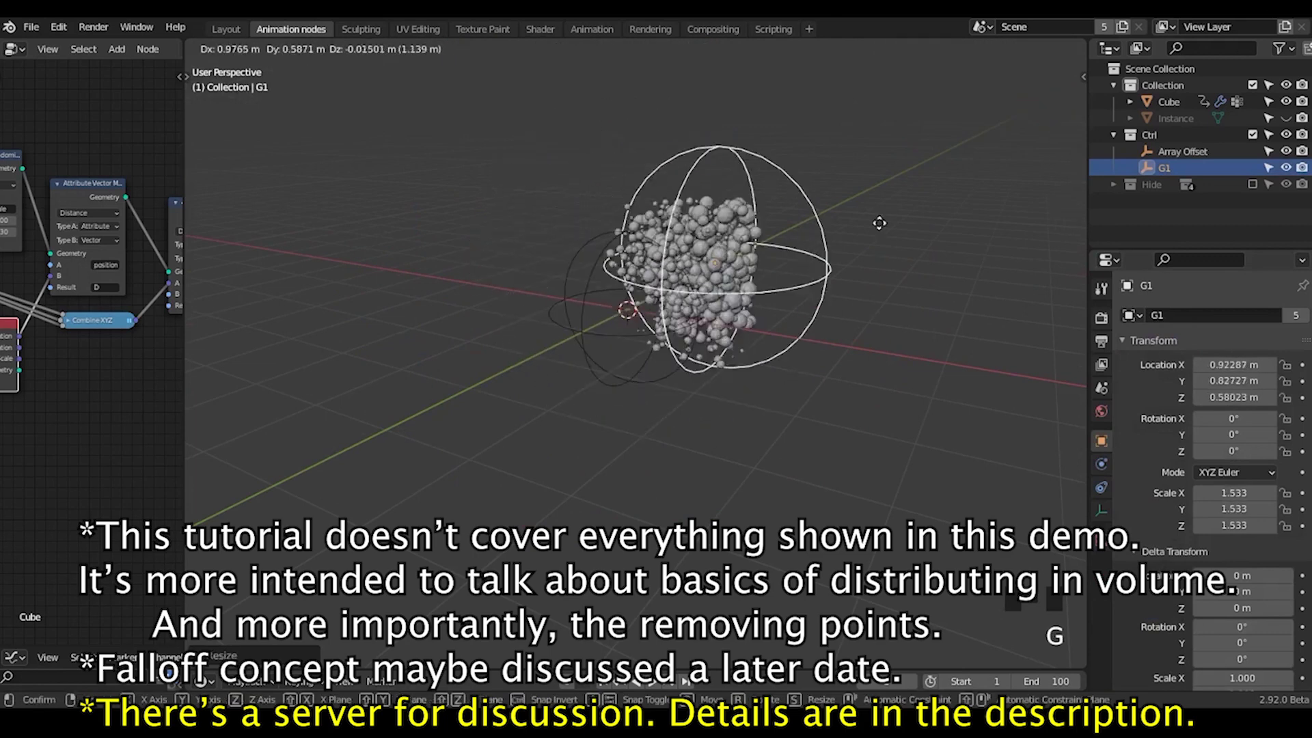
key(s)
key(g)
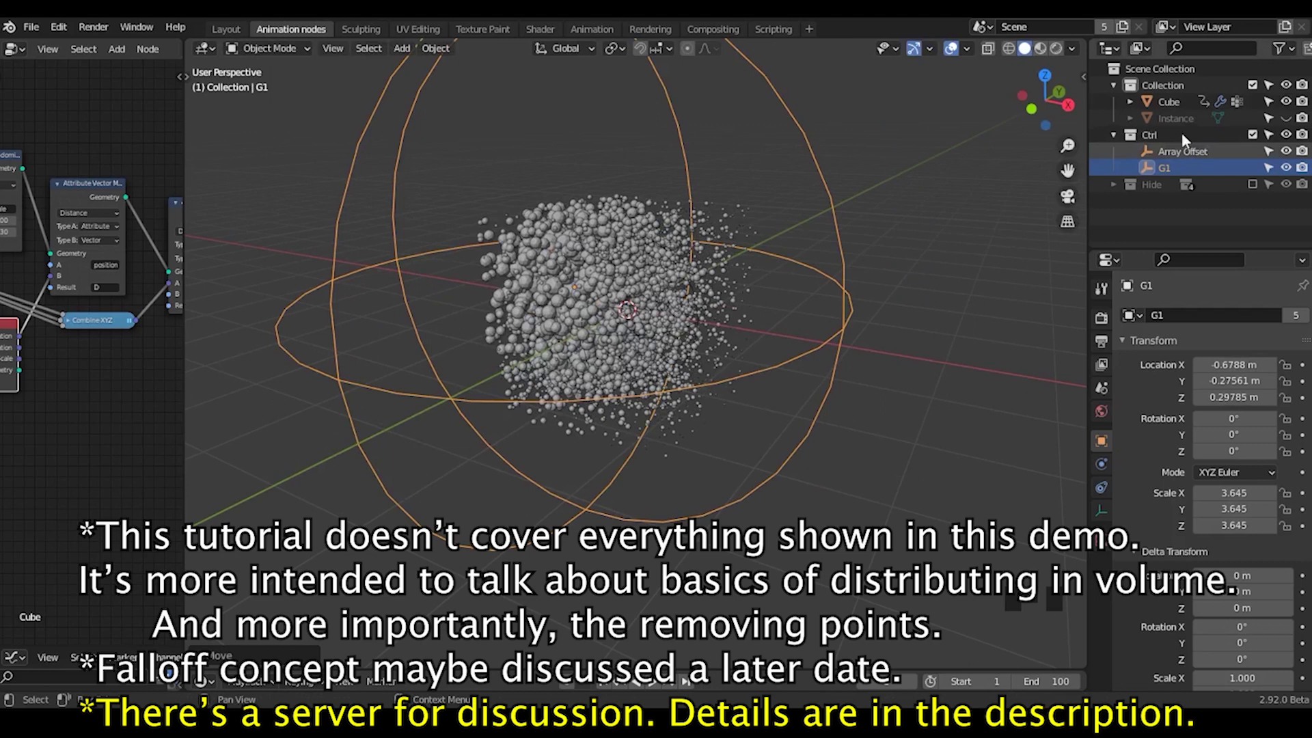
Rescale the Array Offset object, reselect the Cube, then nudge G1 again.
click(1174, 110)
click(1171, 160)
key(s)
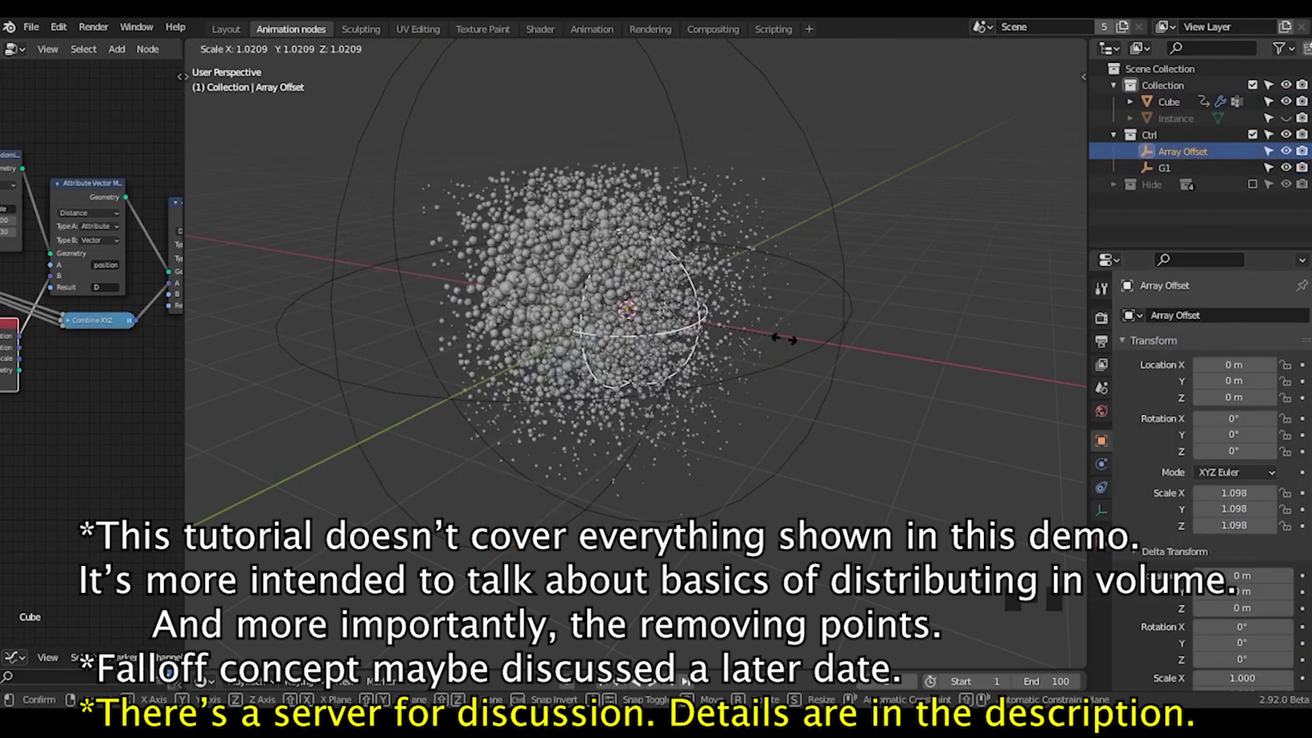
click(1174, 112)
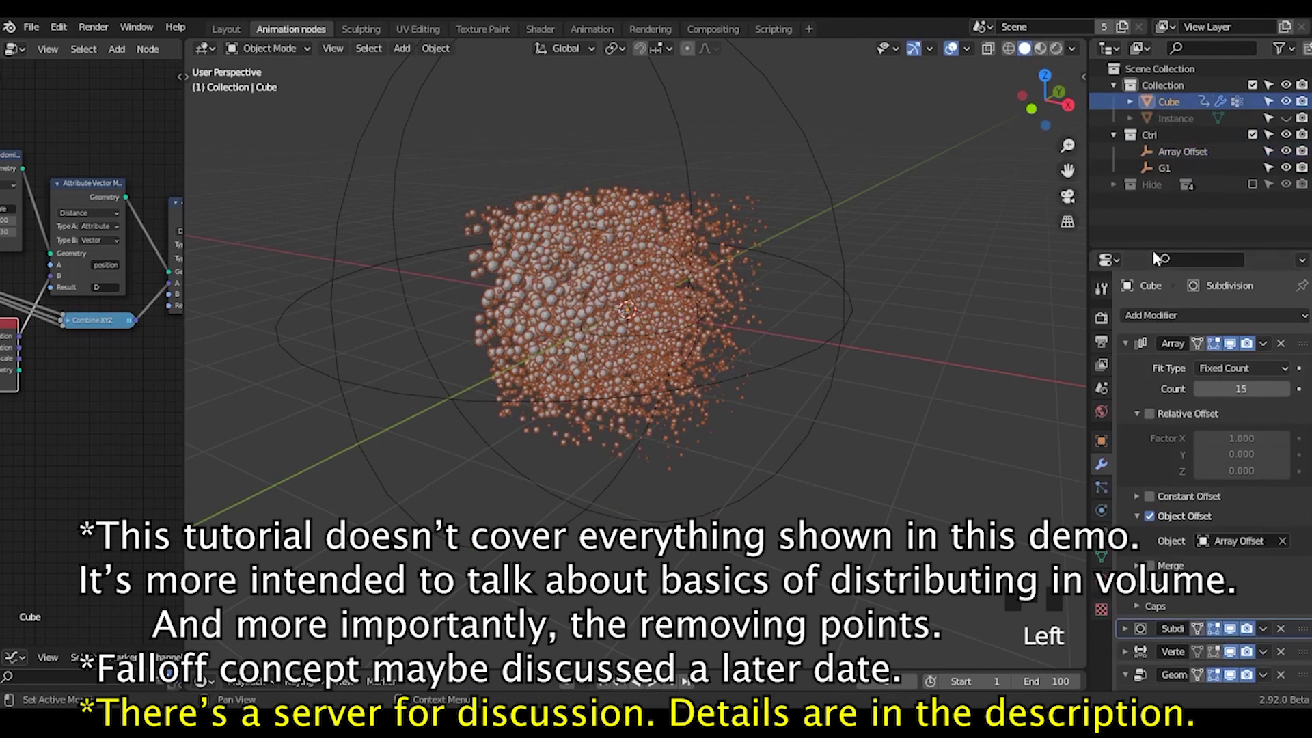
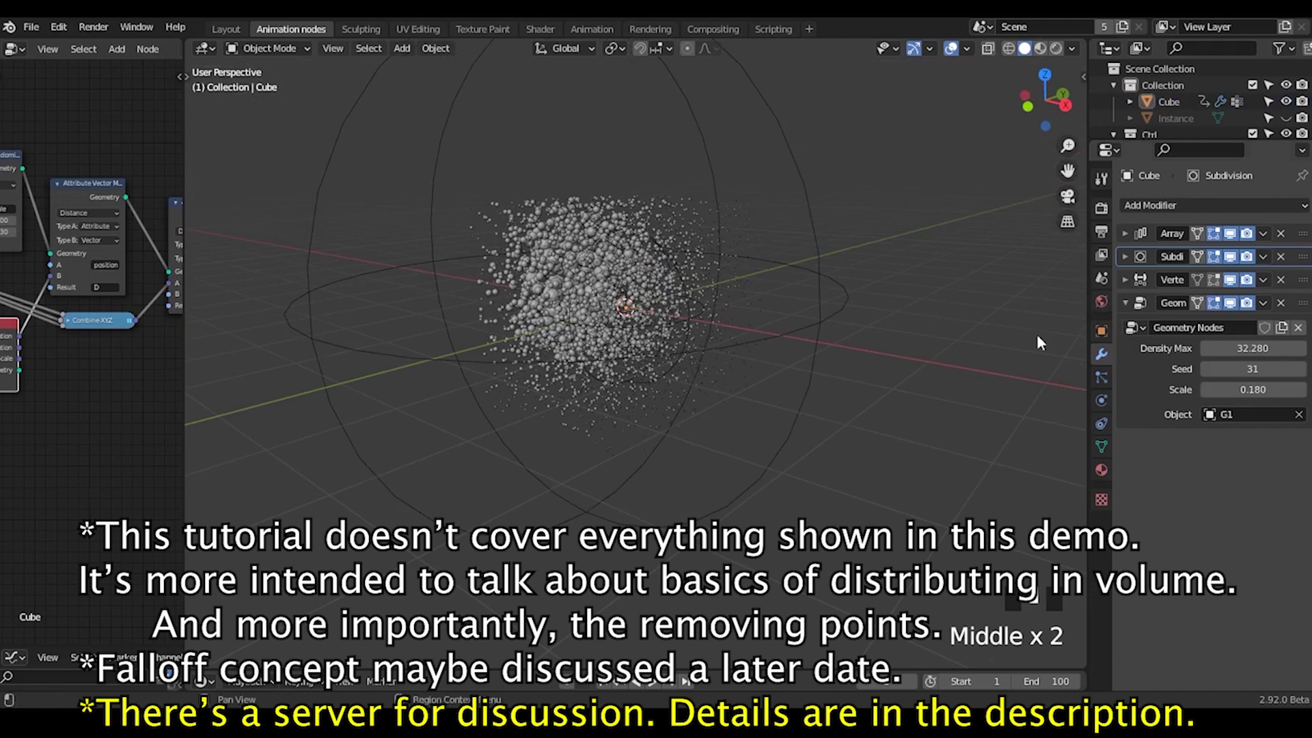
middle_click(771, 409)
click(753, 192)
key(g)
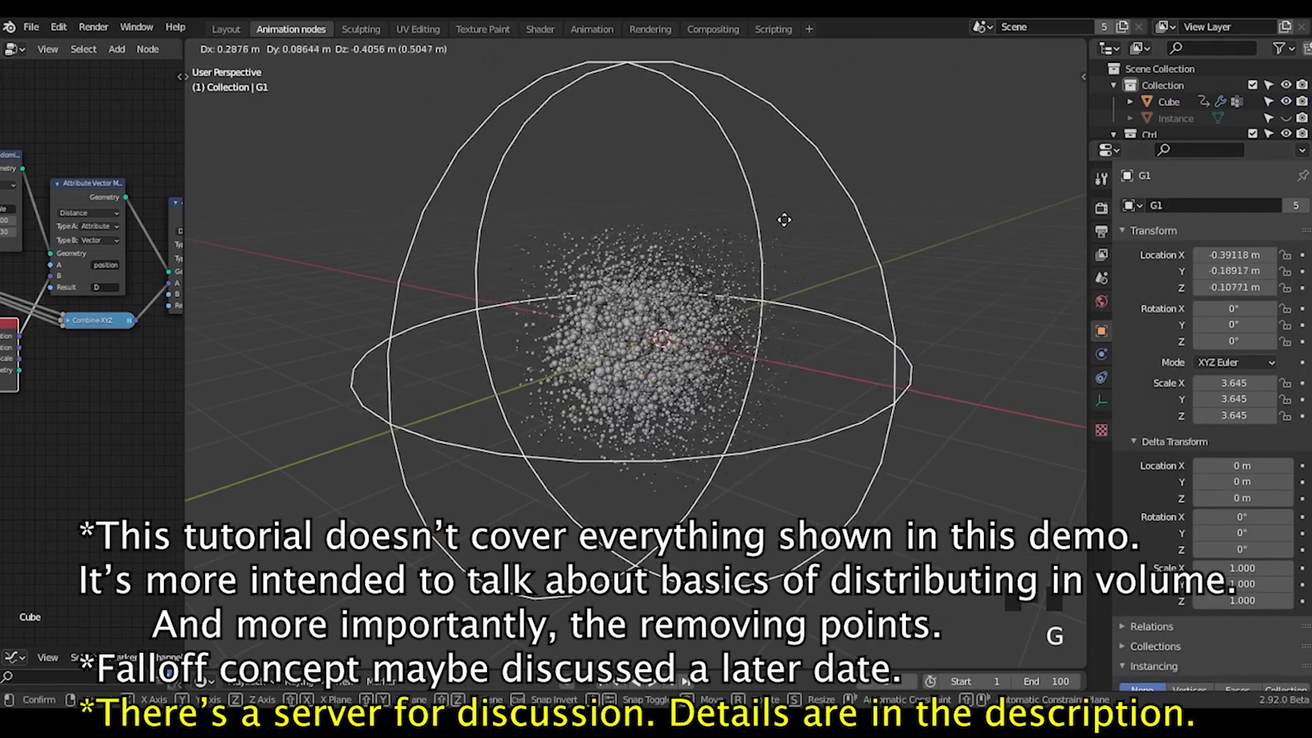
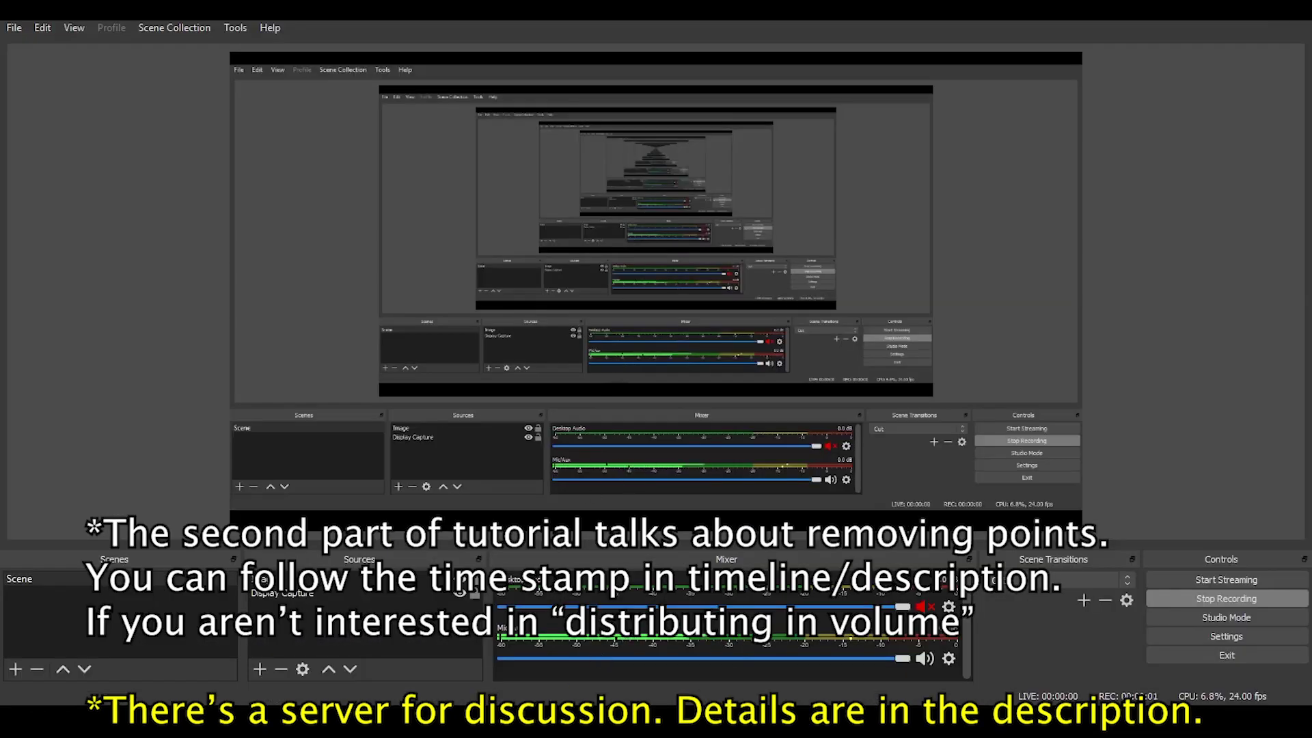
Move the cylinder along its vertical axis and scale it beside the point cloud.
key(g)
key(g)
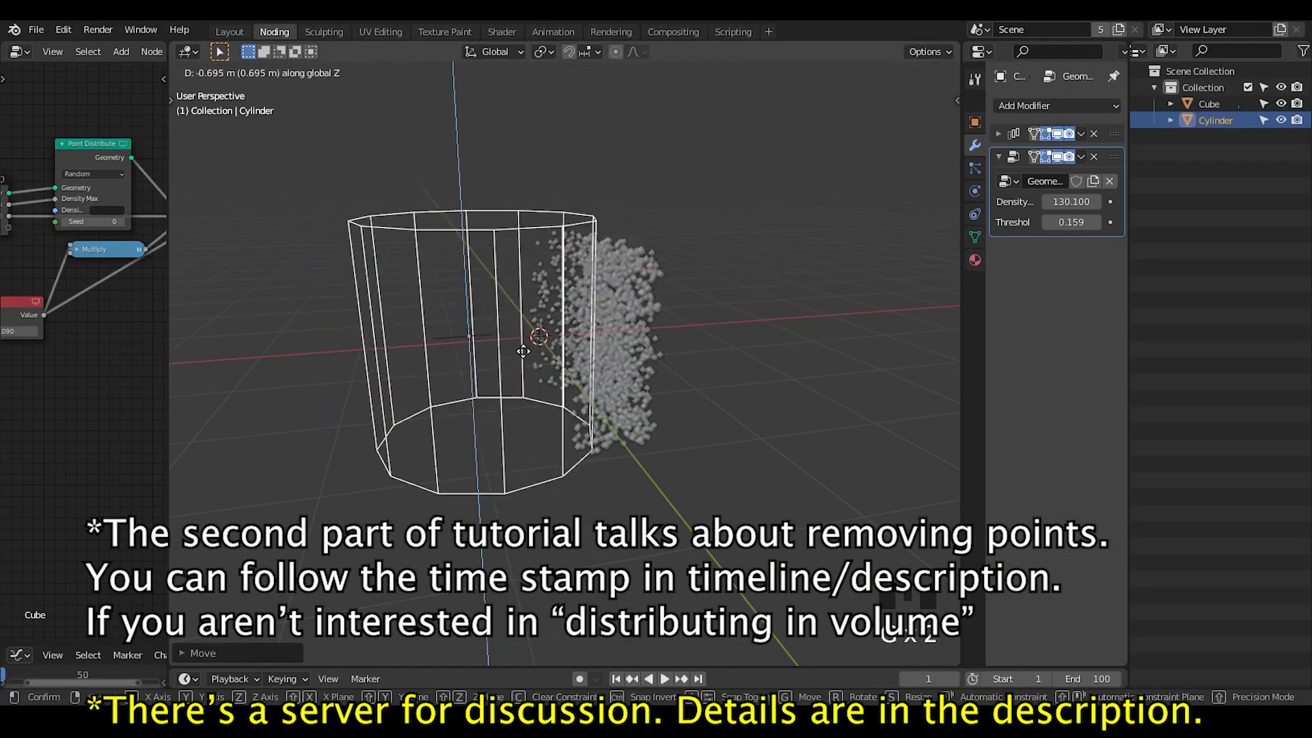
drag(561, 302, 796, 287)
key(Tab)
key(g)
key(Tab)
key(g)
drag(613, 394, 926, 121)
click(926, 121)
drag(645, 367, 692, 331)
key(Tab)
key(g)
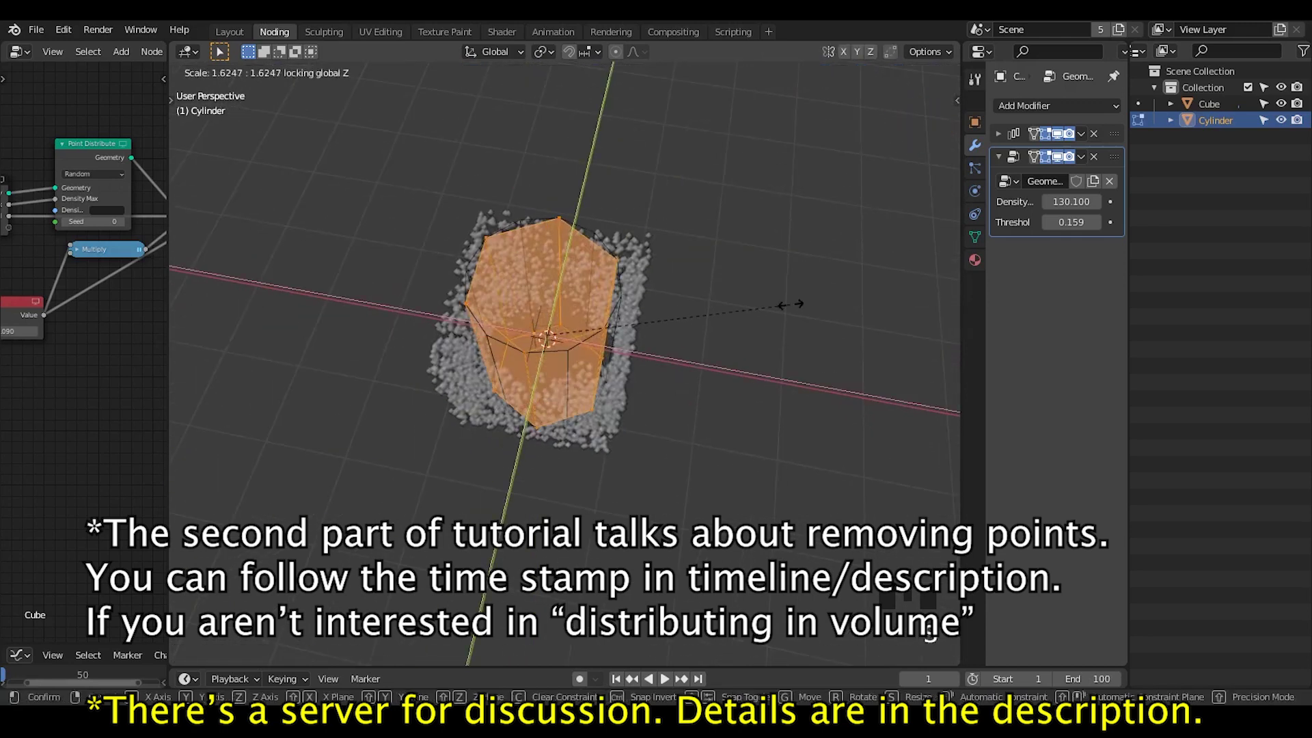
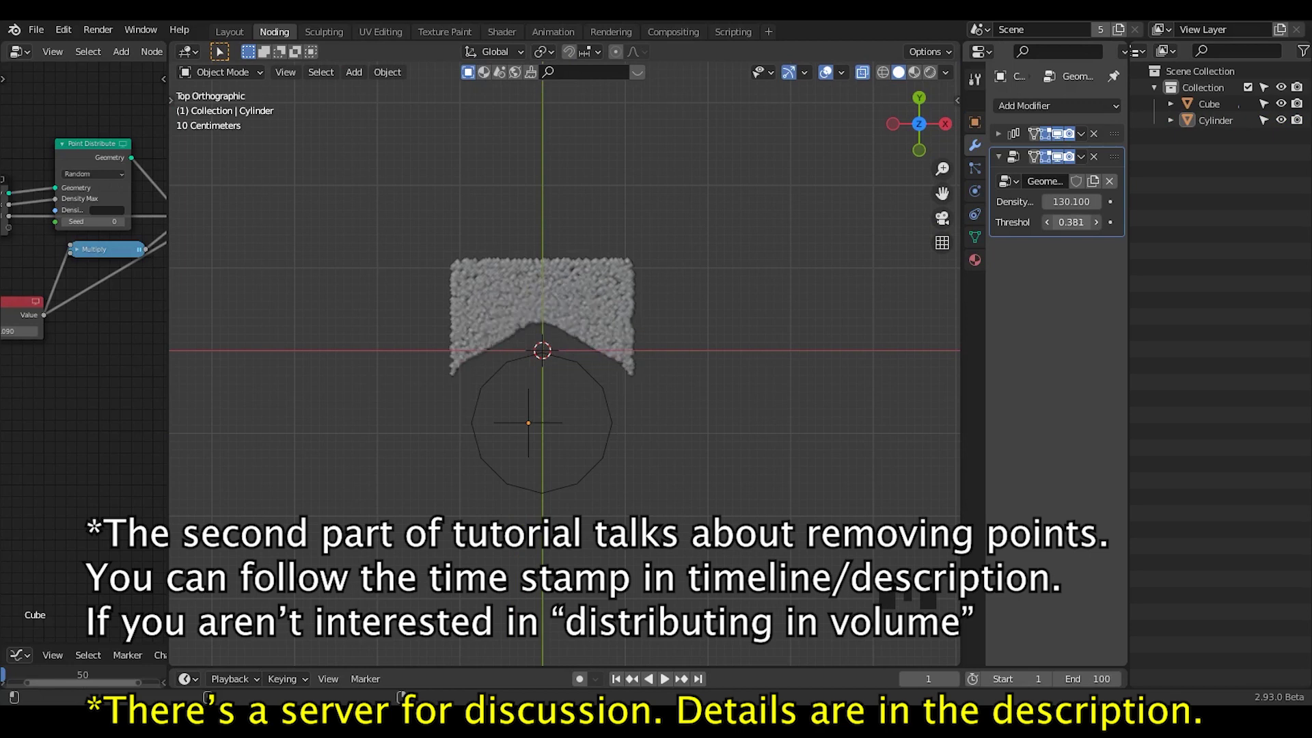
Raise the removal threshold to 0.534 and shift the cylinder along Y.
drag(693, 338, 556, 275)
click(555, 275)
key(g)
key(g)
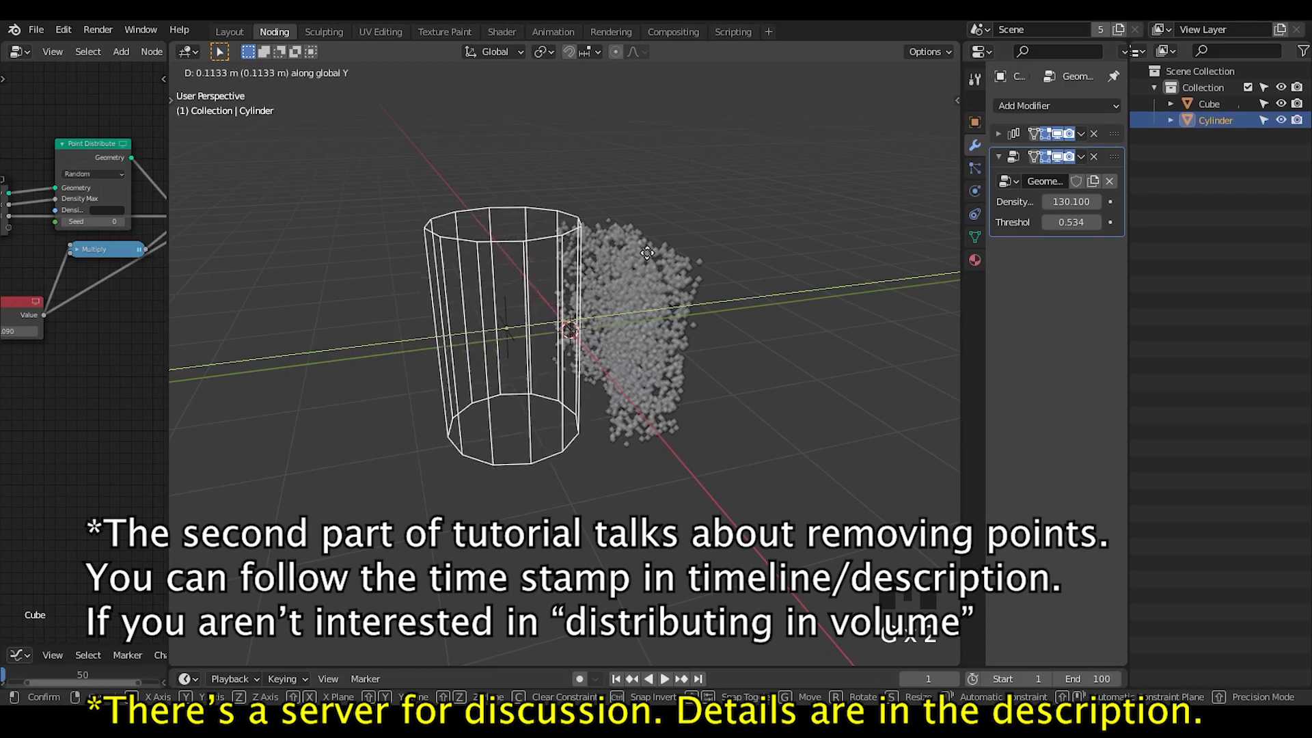
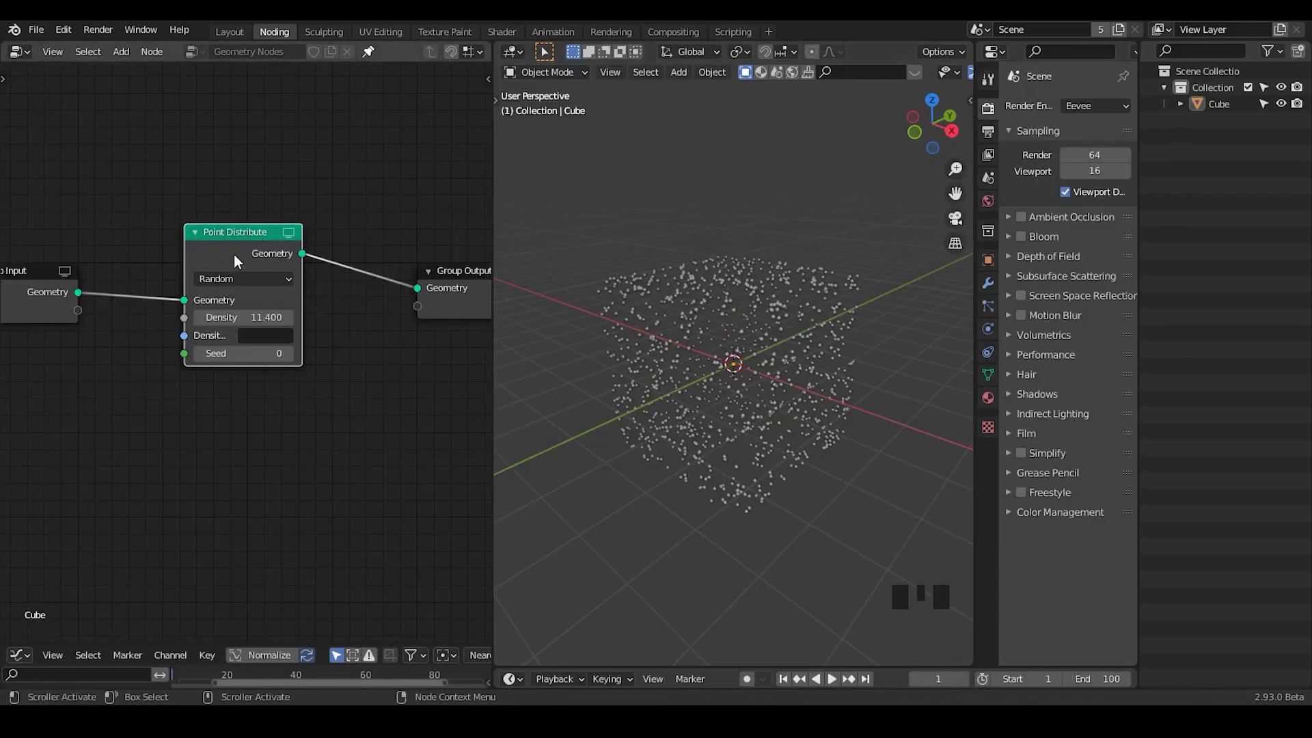
Mute and unmute the Point Distribute node to compare the cube with its point cloud.
click(255, 262)
key(m)
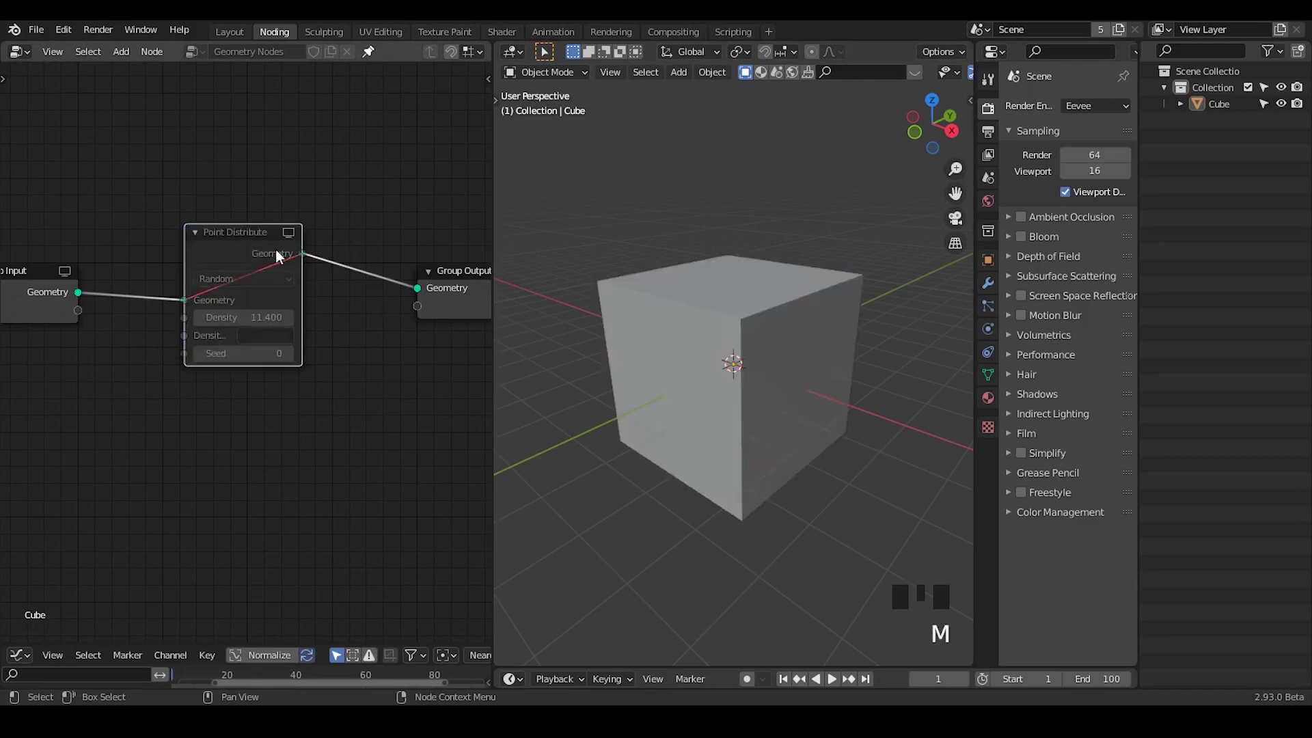
key(m)
drag(716, 414, 277, 282)
drag(277, 282, 779, 315)
drag(780, 316, 256, 287)
Add an Array modifier to the cube and place it above the Geometry Nodes modifier.
drag(255, 287, 777, 401)
drag(777, 401, 784, 315)
click(784, 316)
drag(794, 372, 265, 249)
drag(265, 249, 743, 271)
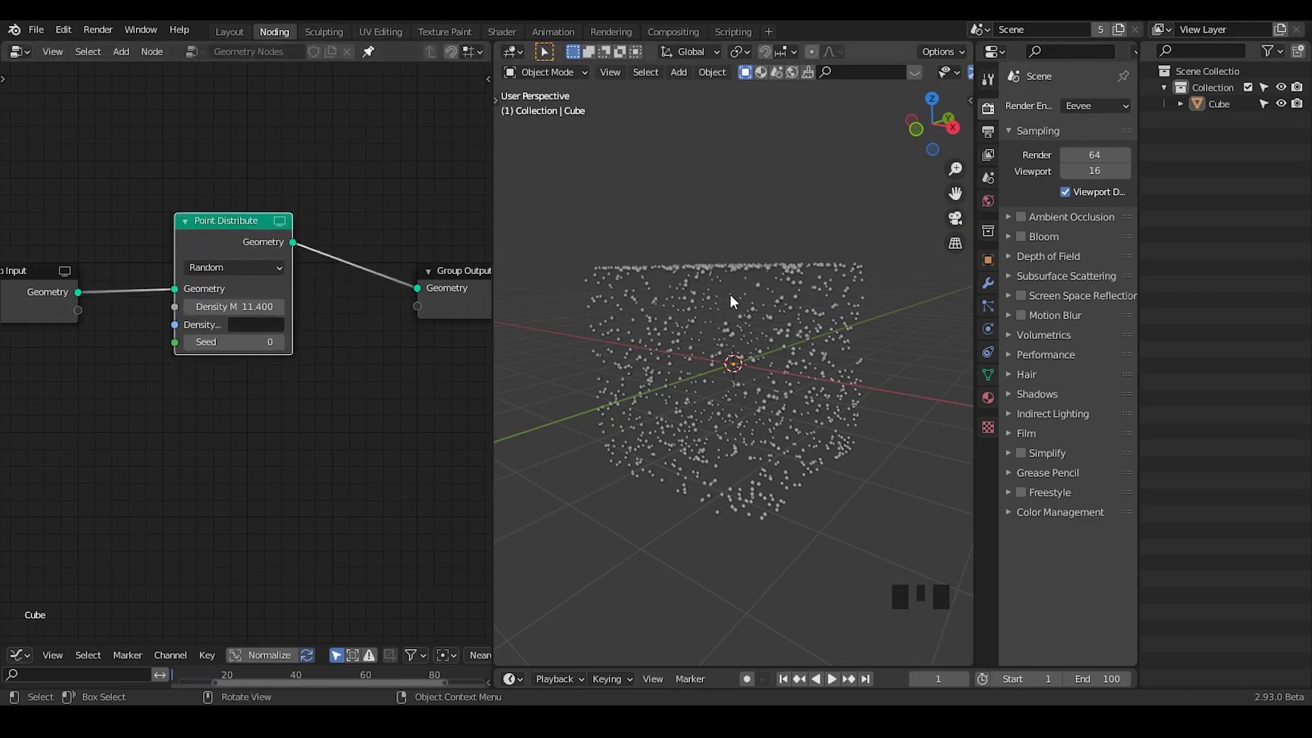
drag(728, 292, 998, 283)
click(997, 284)
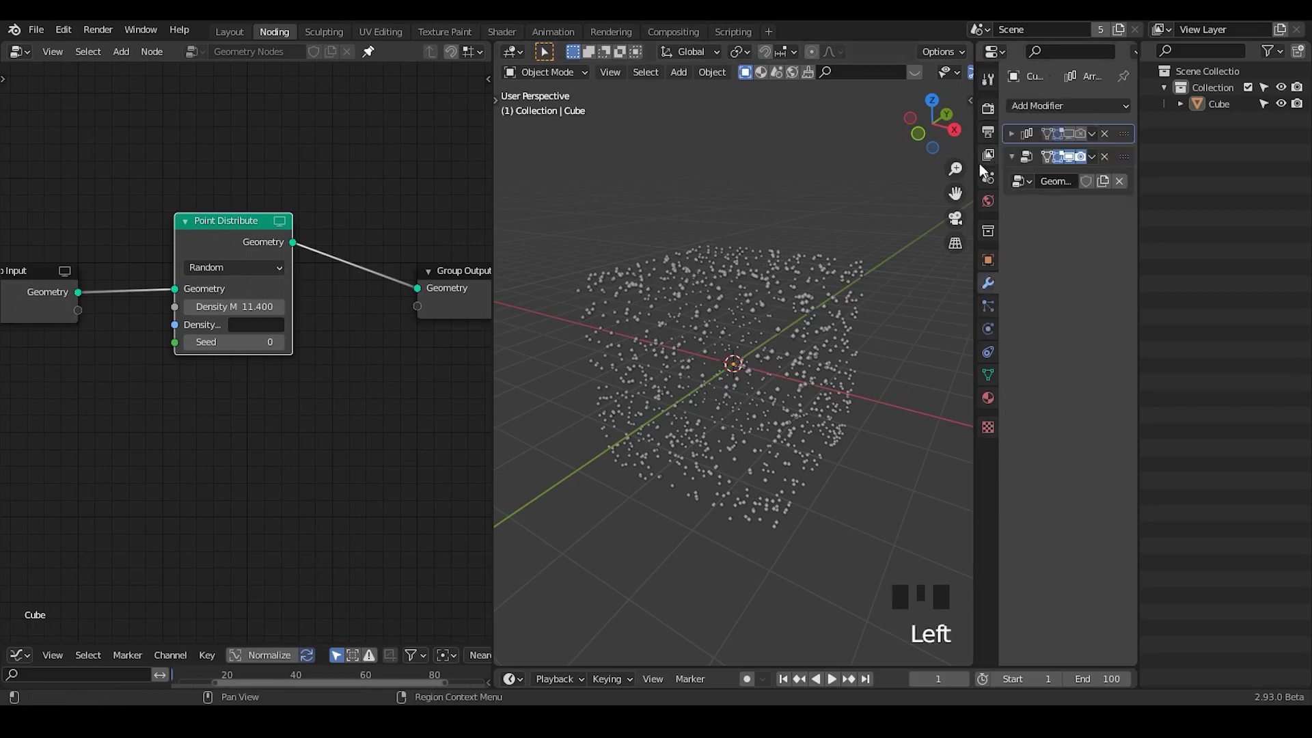
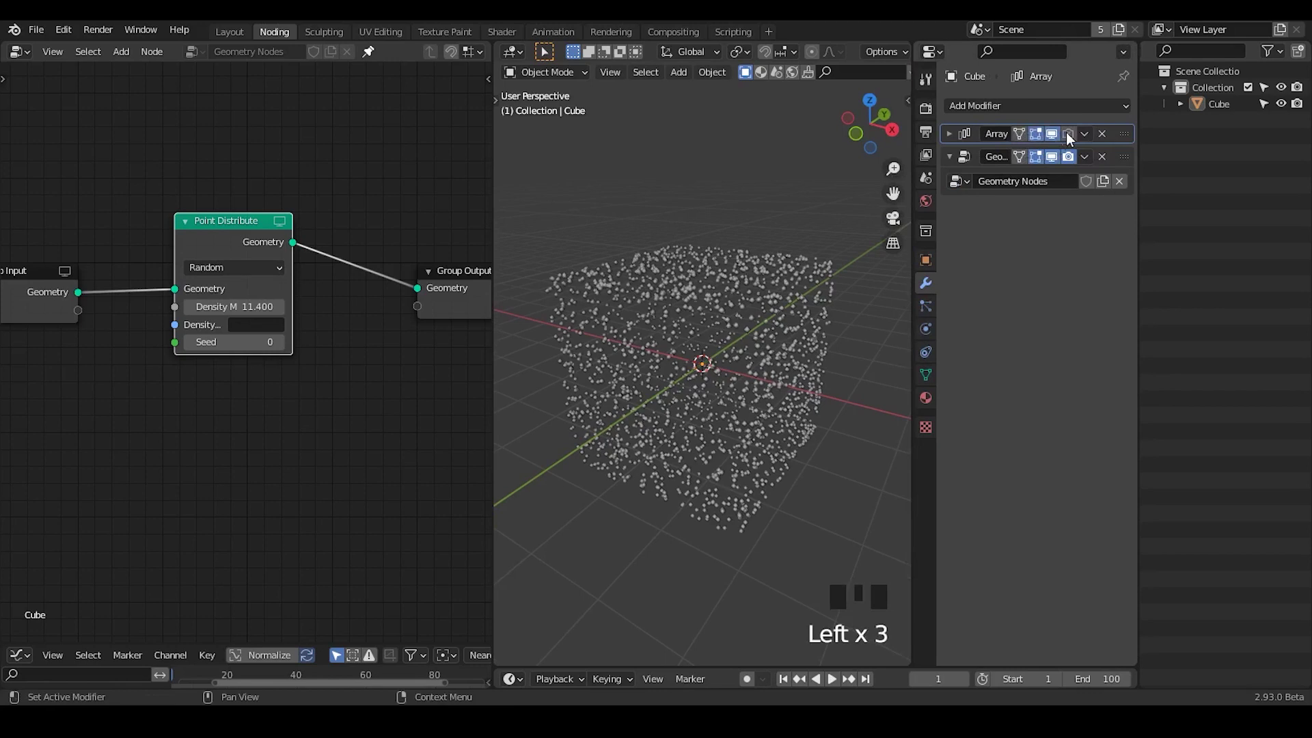
Expand the Array modifier, raise Relative Offset X, then switch it to Object Offset.
click(1080, 136)
click(948, 141)
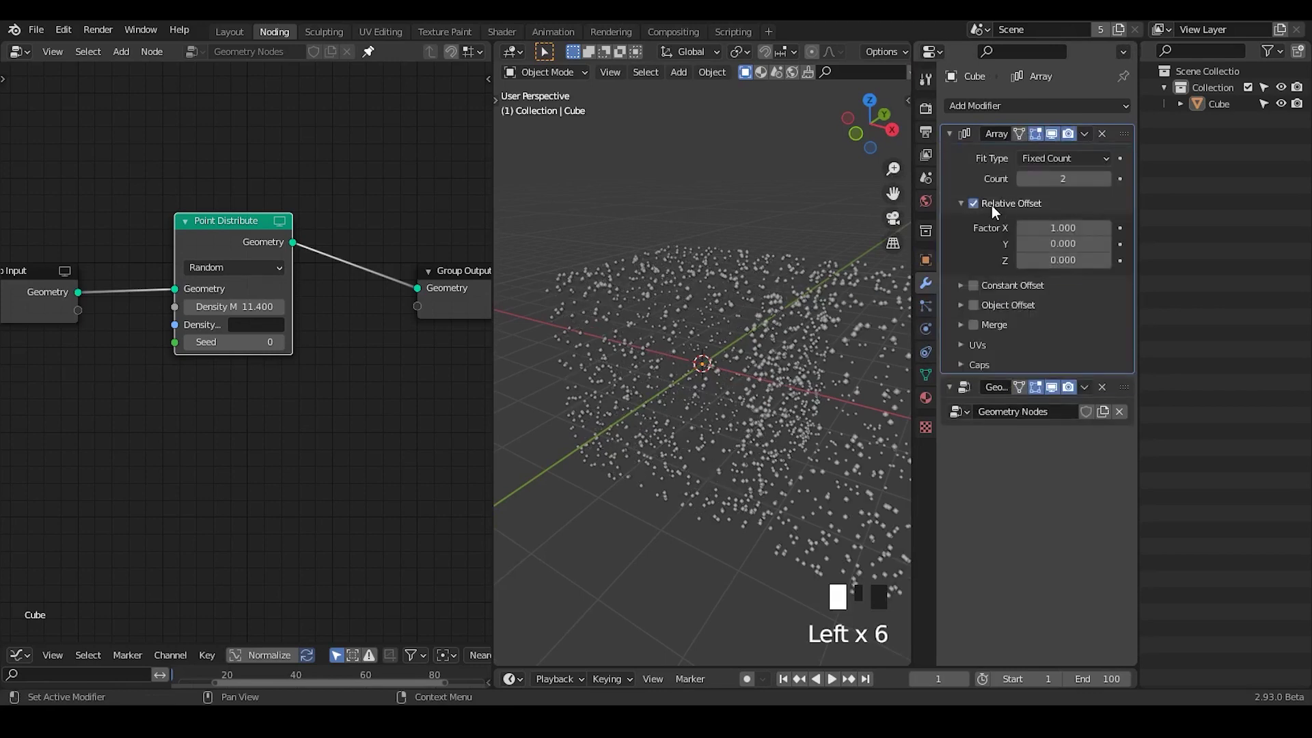
drag(765, 323, 375, 47)
drag(375, 47, 982, 210)
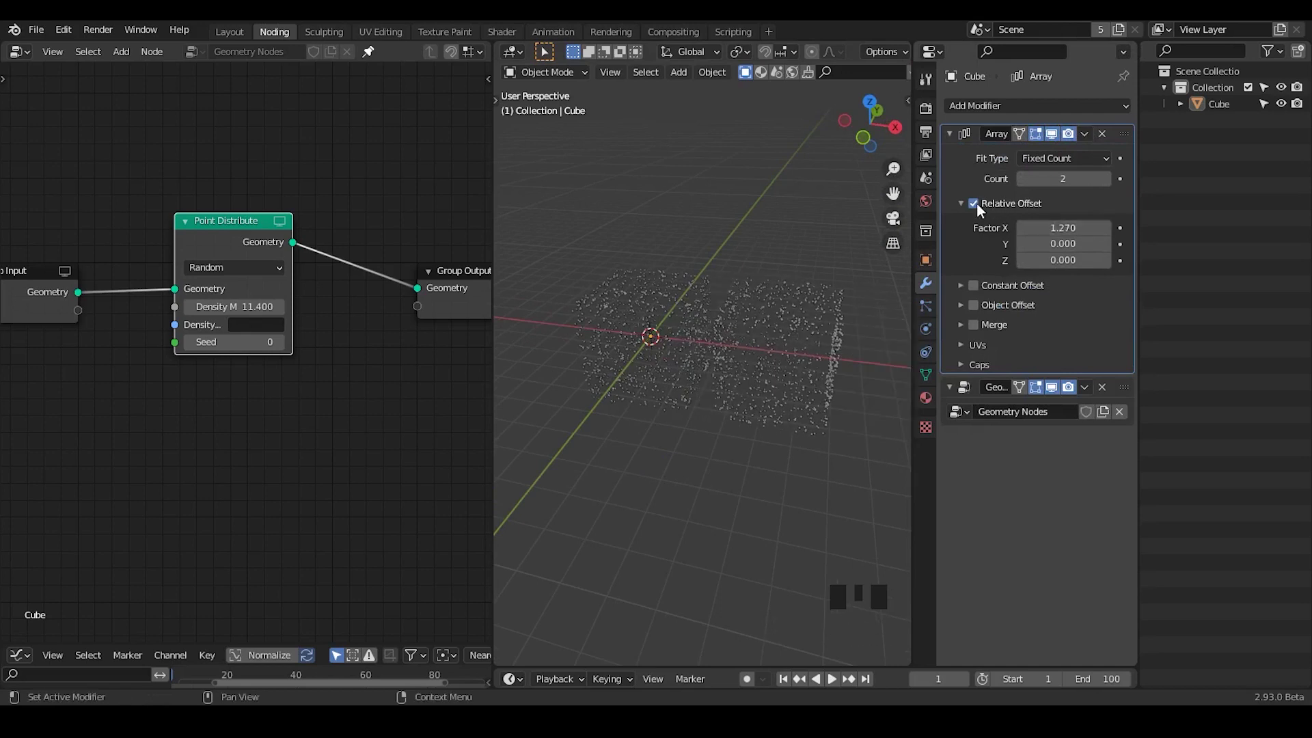
drag(965, 316, 982, 314)
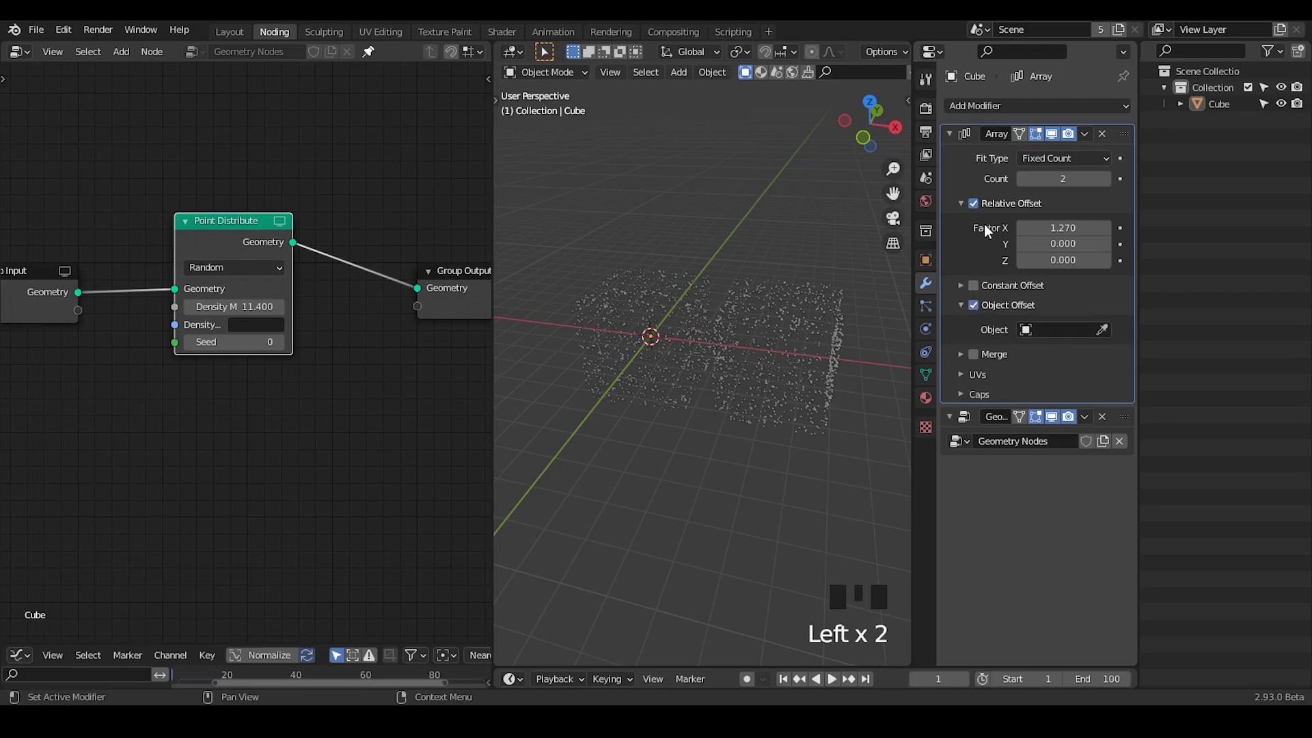
click(985, 205)
drag(716, 386, 720, 204)
Add a Plain Axes Empty, shrink it and assign it as the Array's offset object.
key(shift+a)
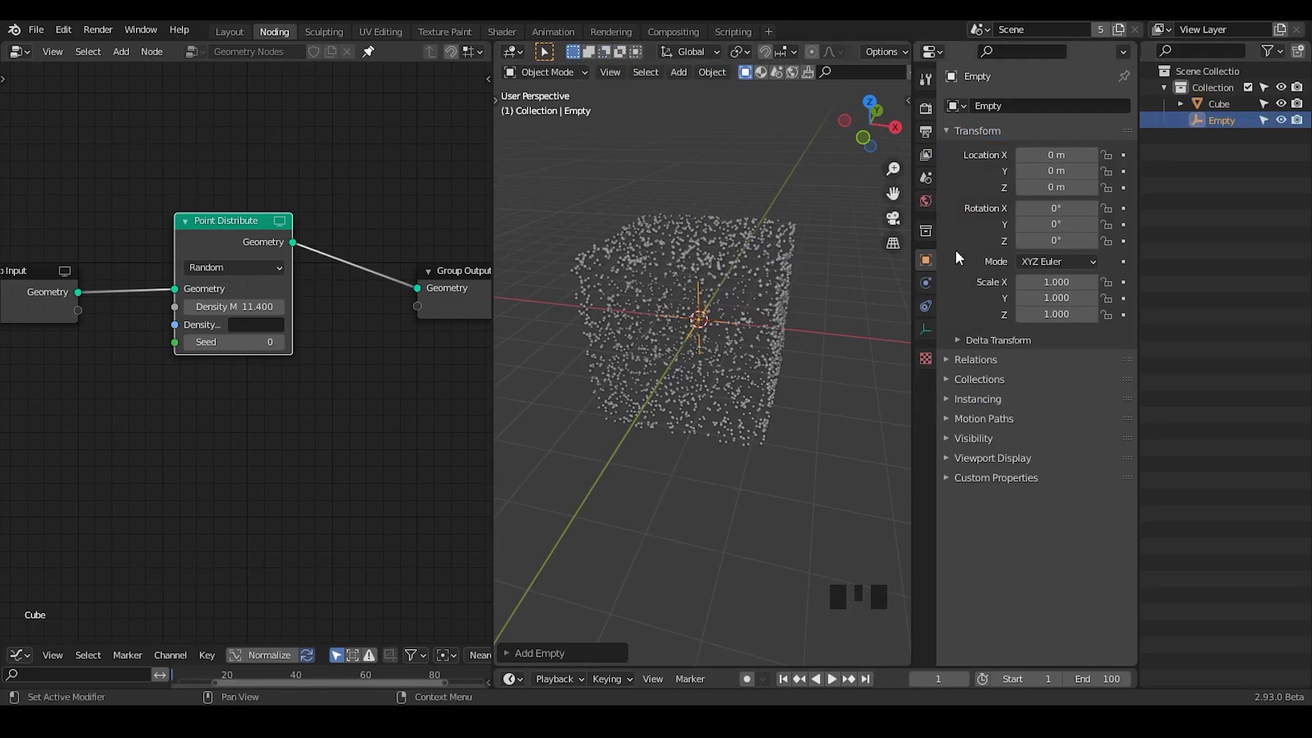
key(s)
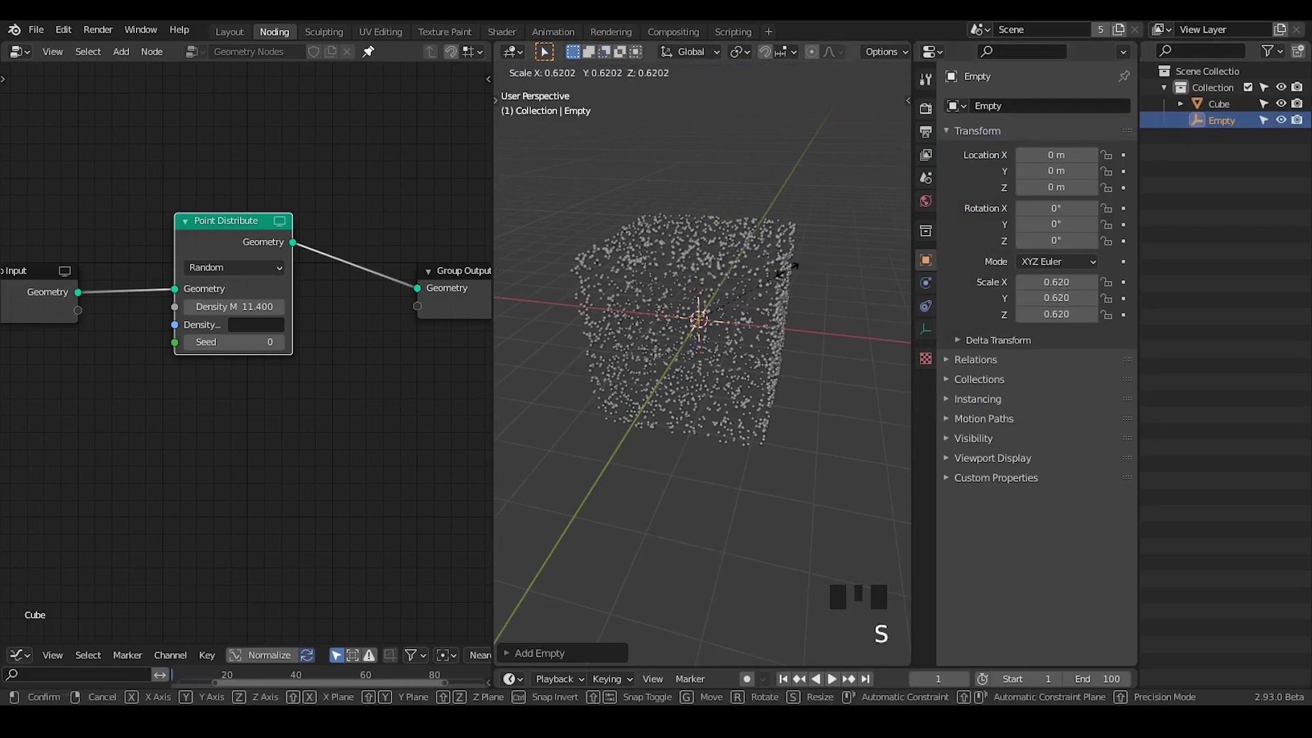
click(779, 259)
click(1229, 107)
click(1121, 333)
click(1117, 332)
click(1232, 112)
Mute Point Distribute, raise the count to 13 and rescale the Empty for nested cube copies.
click(235, 243)
key(m)
key(alt+z)
click(1218, 130)
key(s)
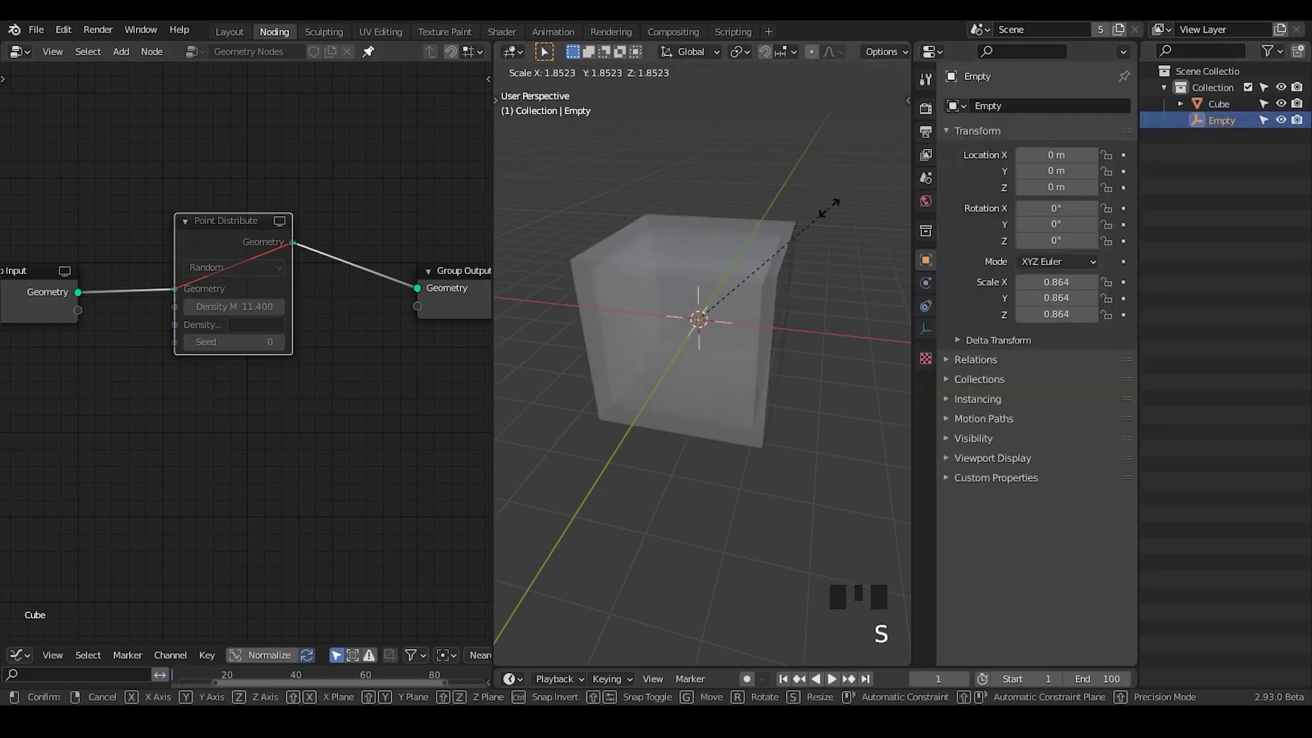
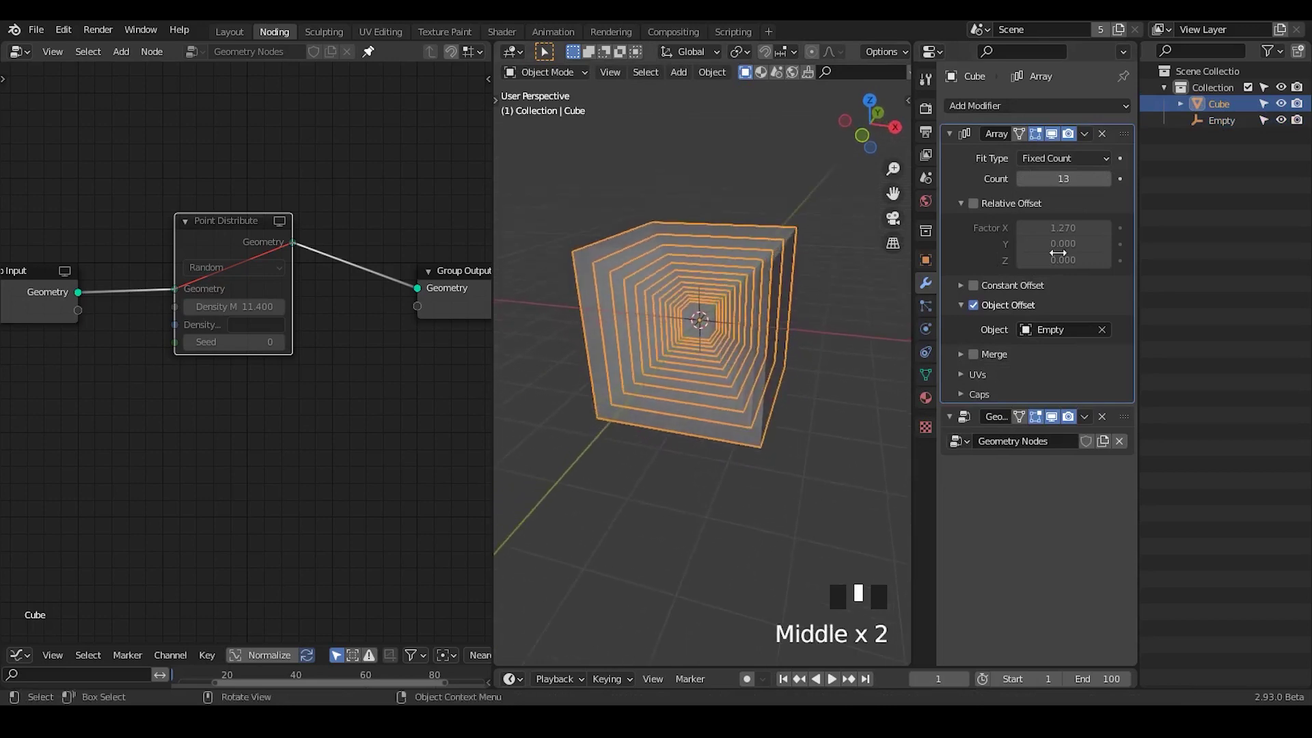
Shrink the Empty further to tighten the nested cube shells.
drag(375, 48, 1230, 132)
click(1230, 132)
key(s)
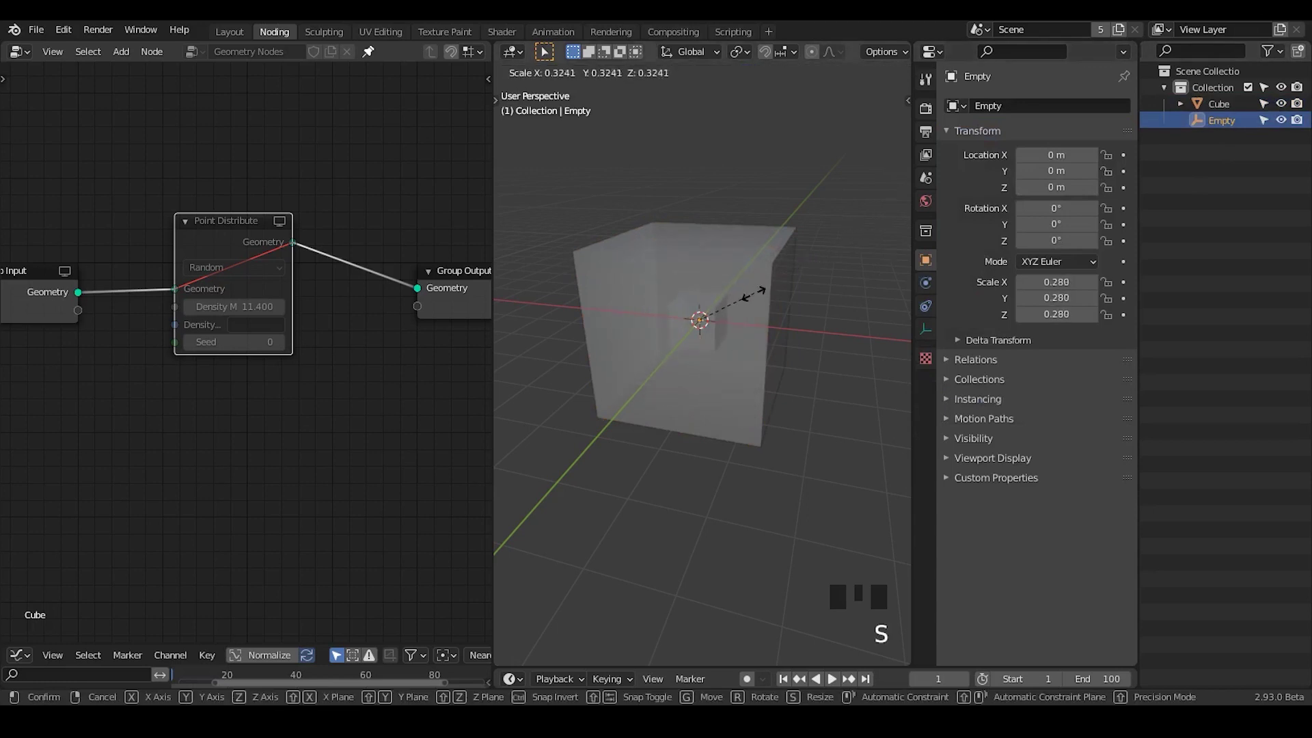
key(s)
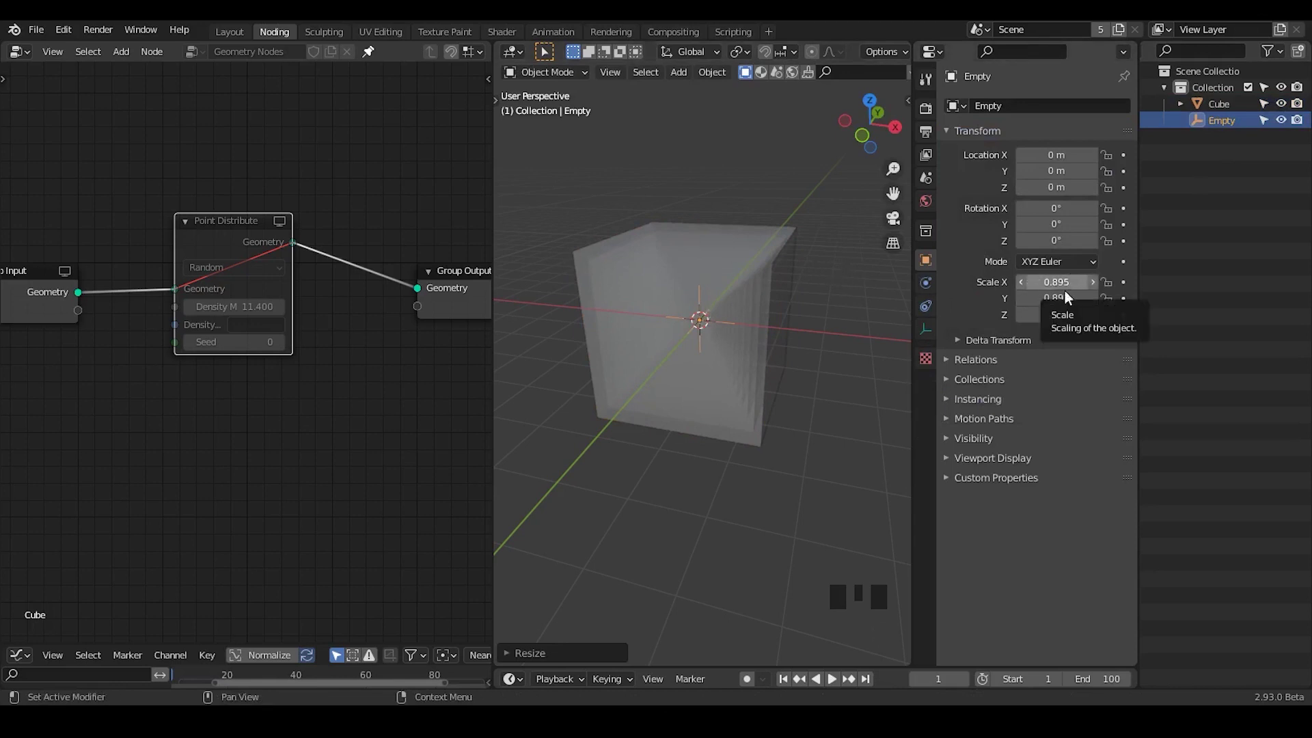
key(s)
Select the Cube and unmute Point Distribute so points fill all nested copies.
click(753, 276)
click(223, 245)
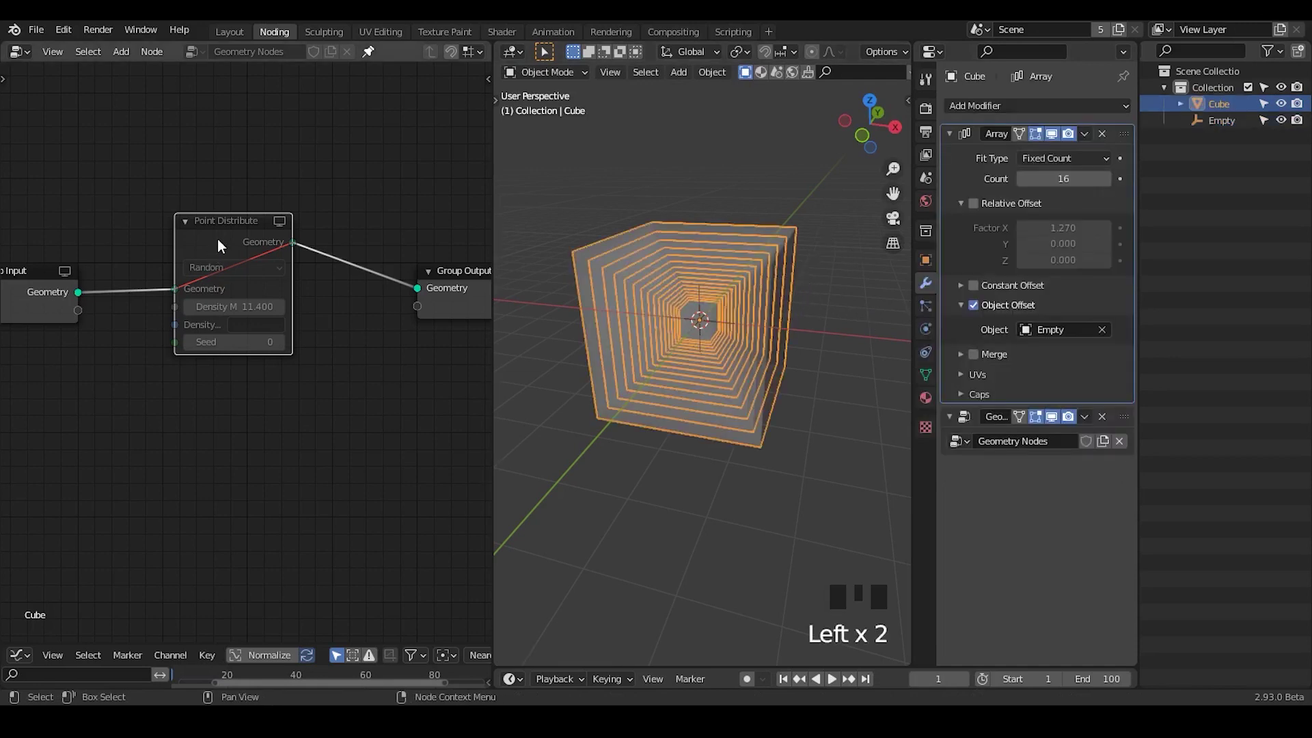
key(m)
click(785, 182)
drag(633, 391, 676, 353)
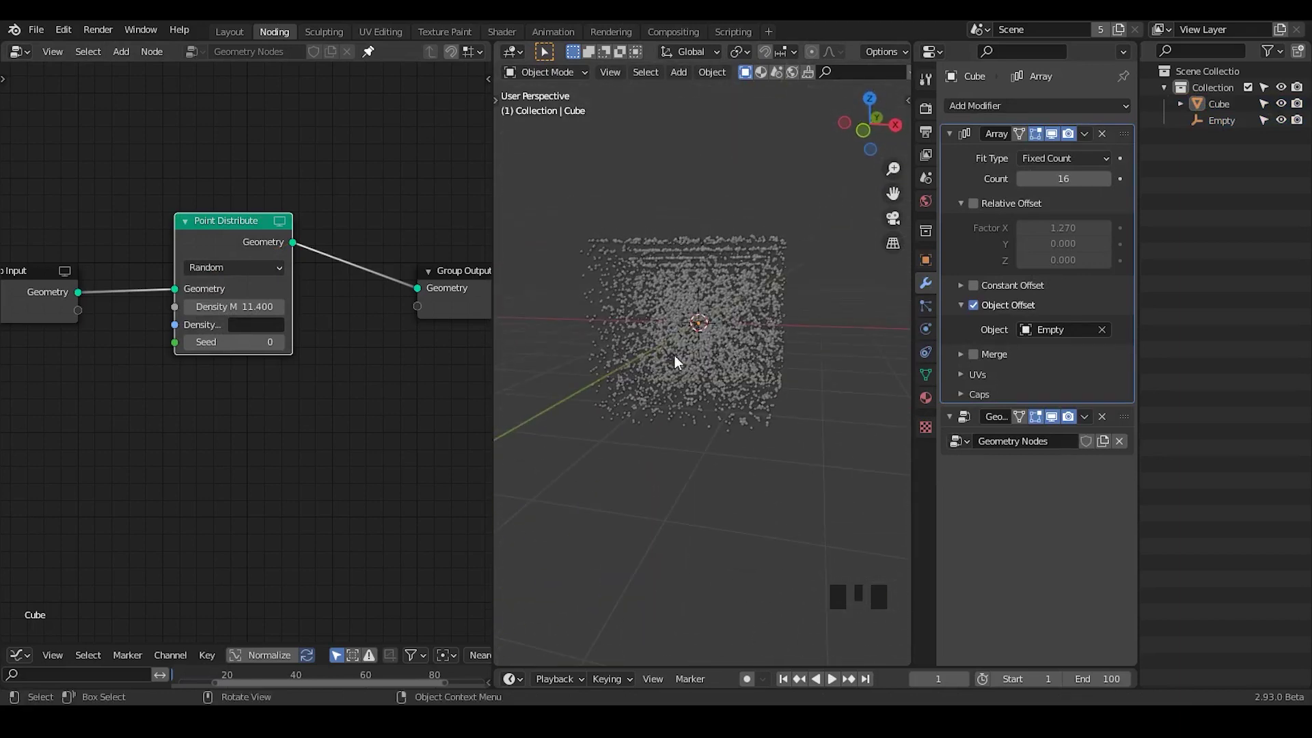
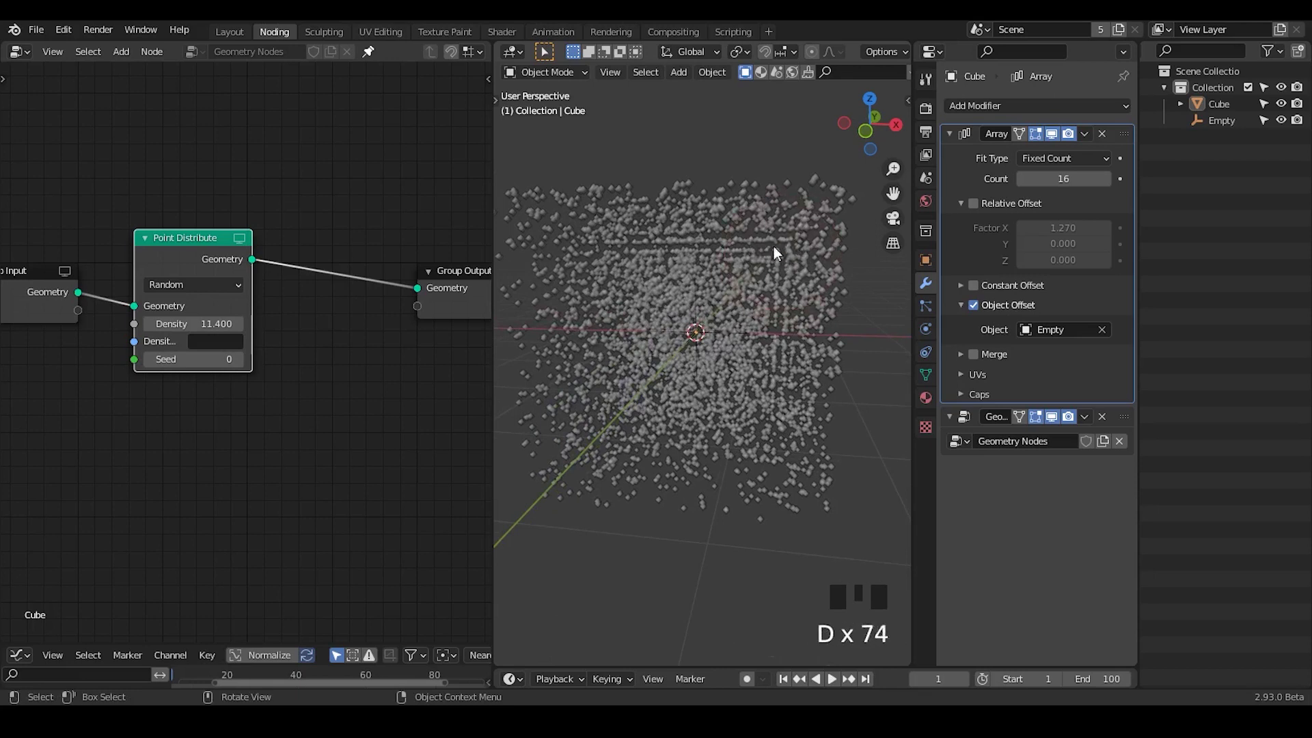
Search the node add menu for Attribute Randomize to jitter point positions.
click(771, 221)
key(d)
right_click(775, 204)
key(d)
drag(779, 362, 326, 312)
key(ctrl+a)
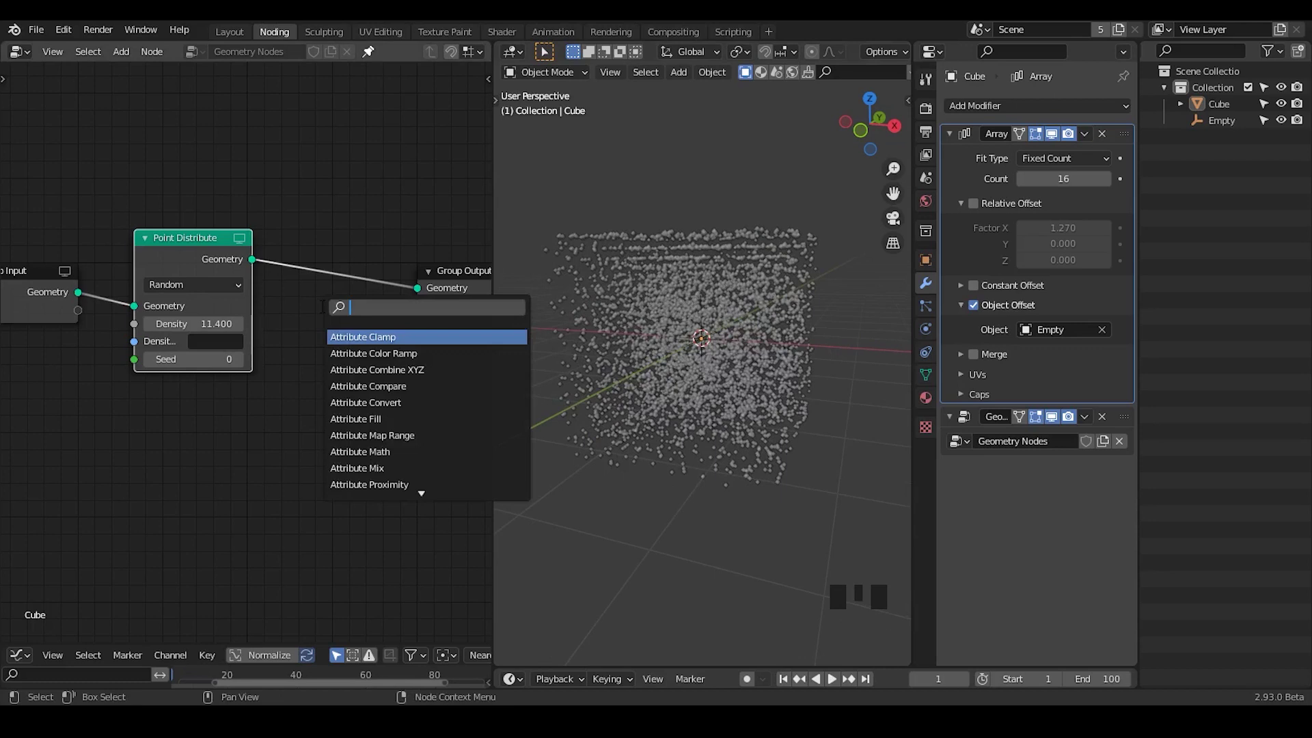
key(t)
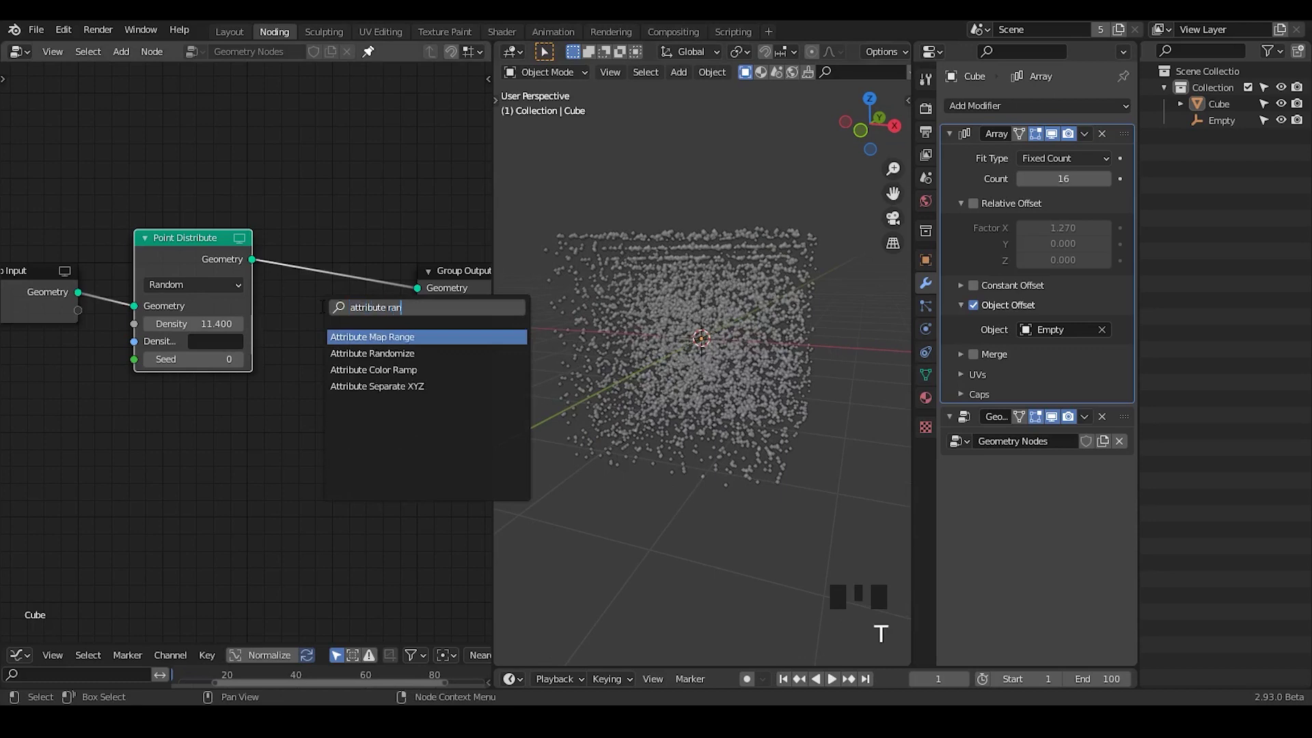
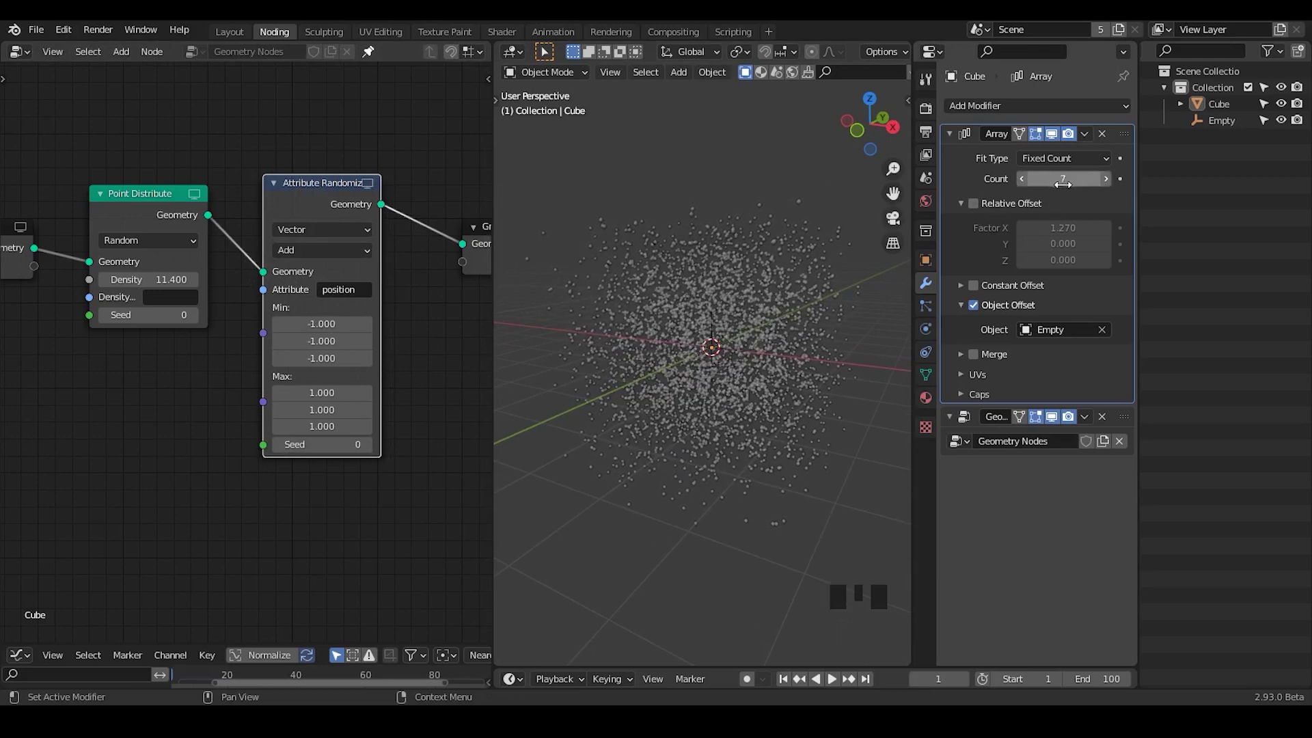
Drop the Array count to 7 and rotate the Empty around Z to twist the copies.
drag(969, 208, 1237, 127)
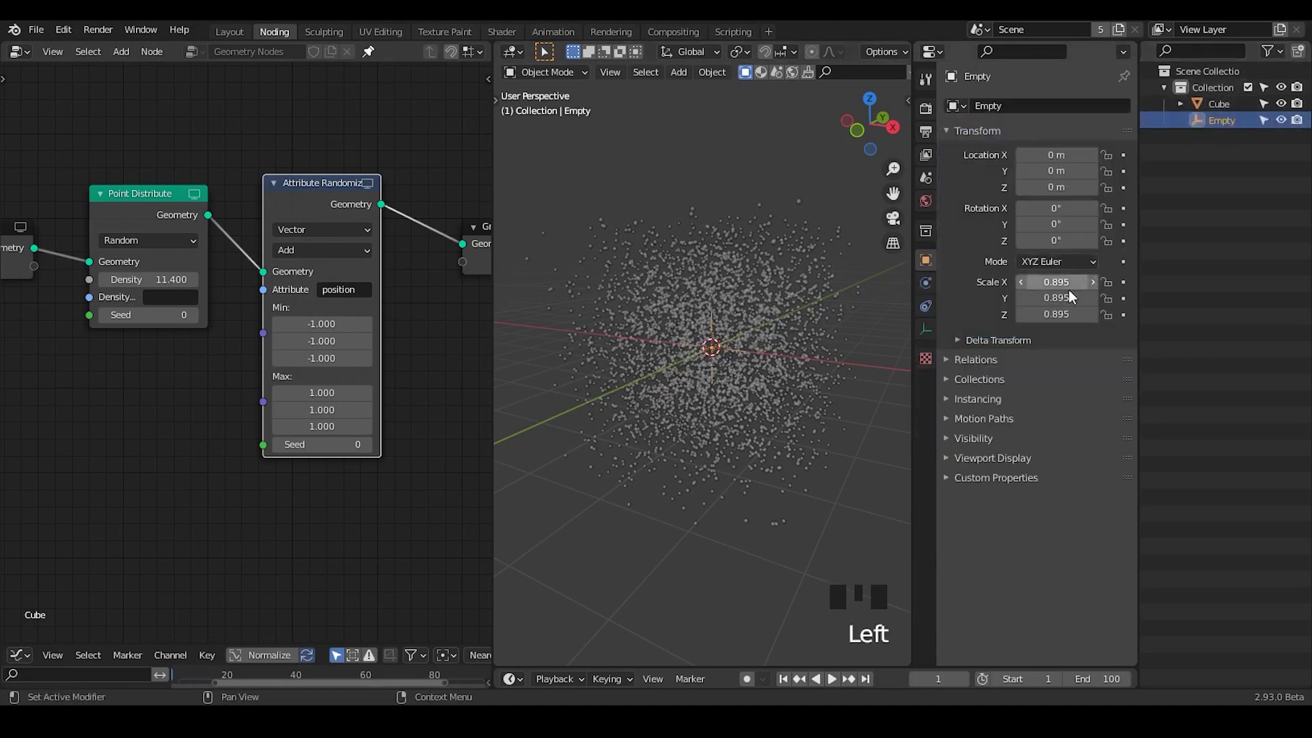
click(1230, 115)
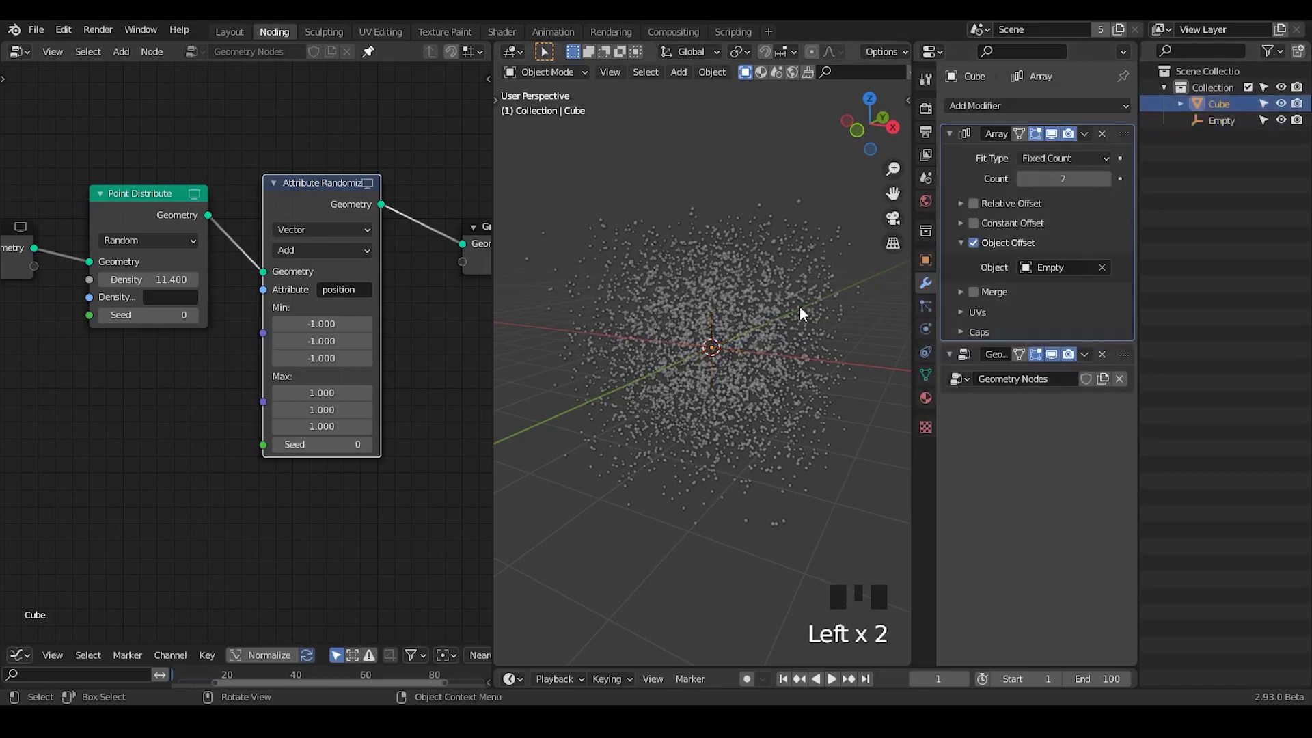
drag(756, 365, 1040, 266)
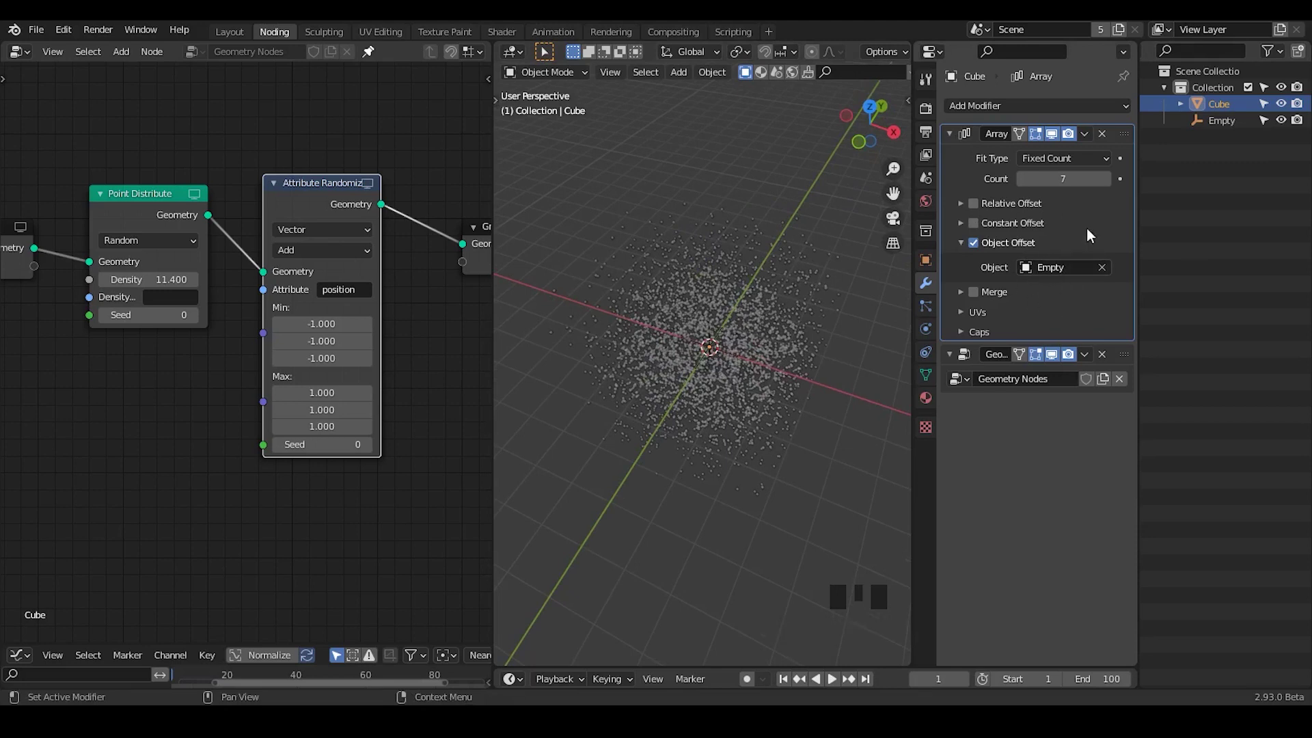
click(1227, 124)
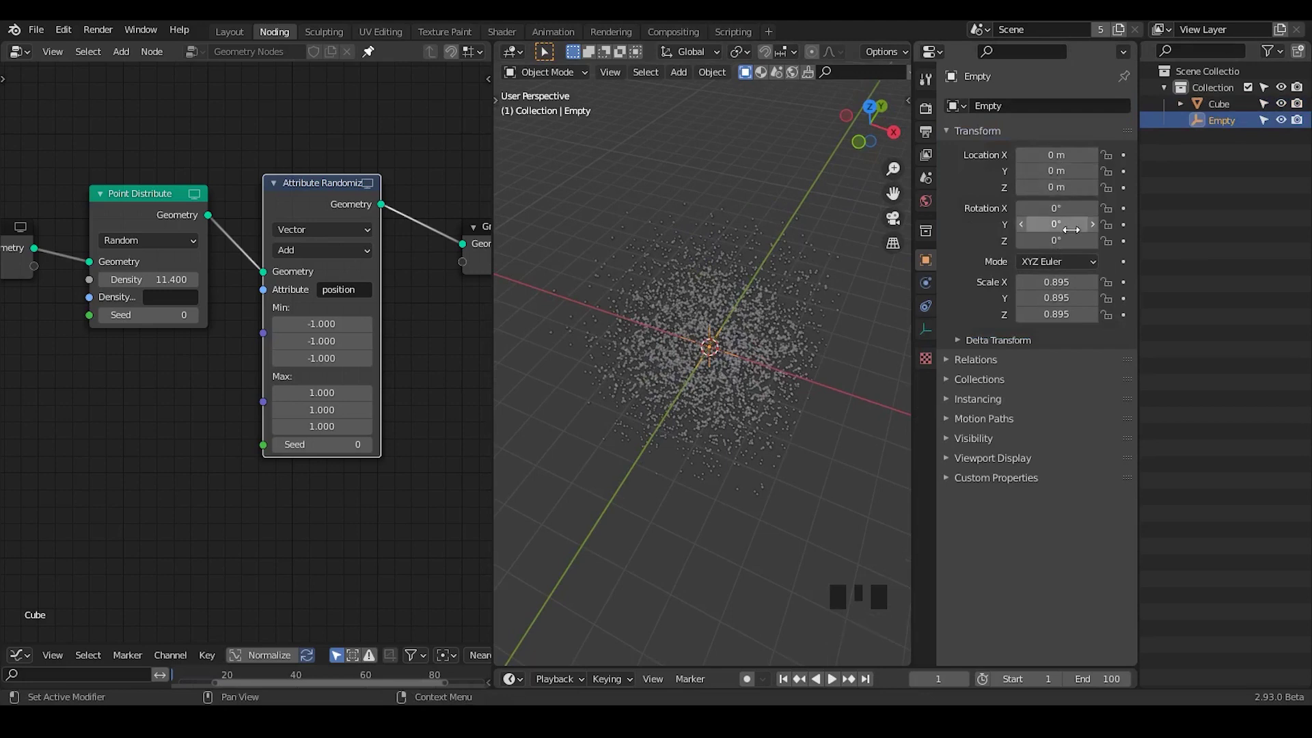
key(r)
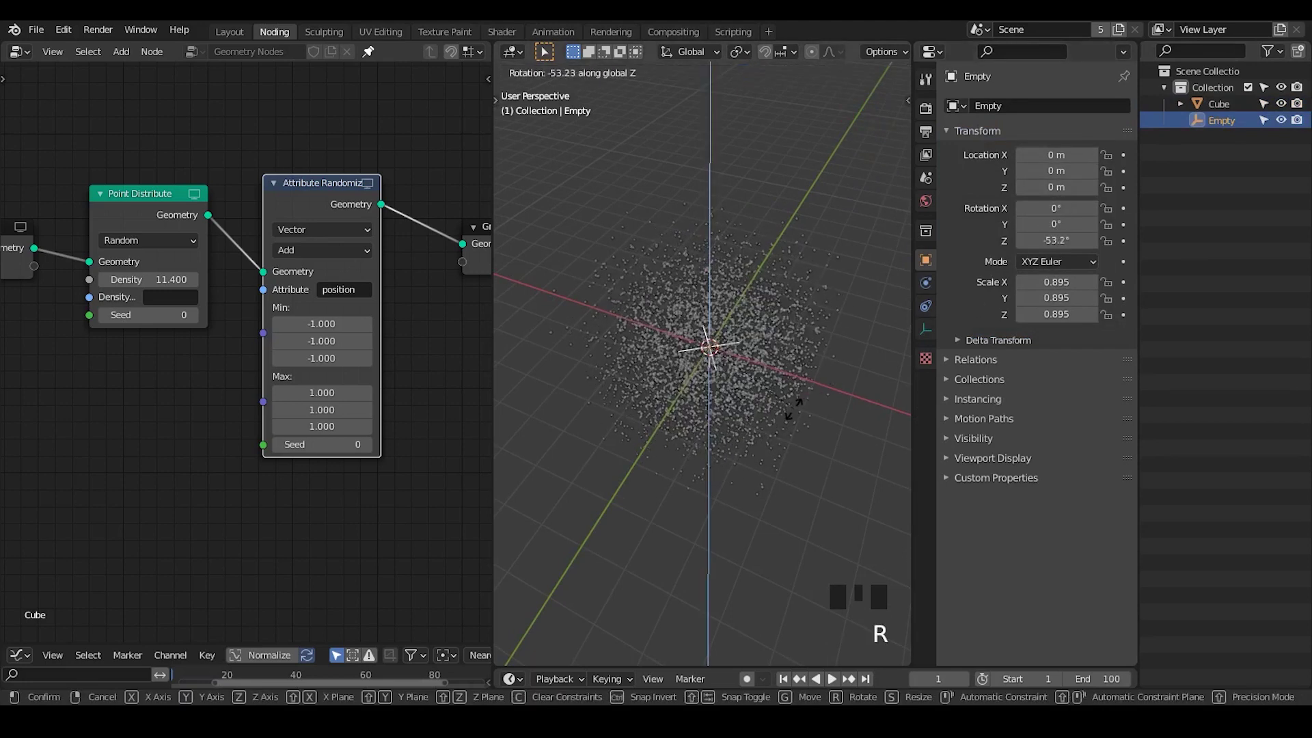
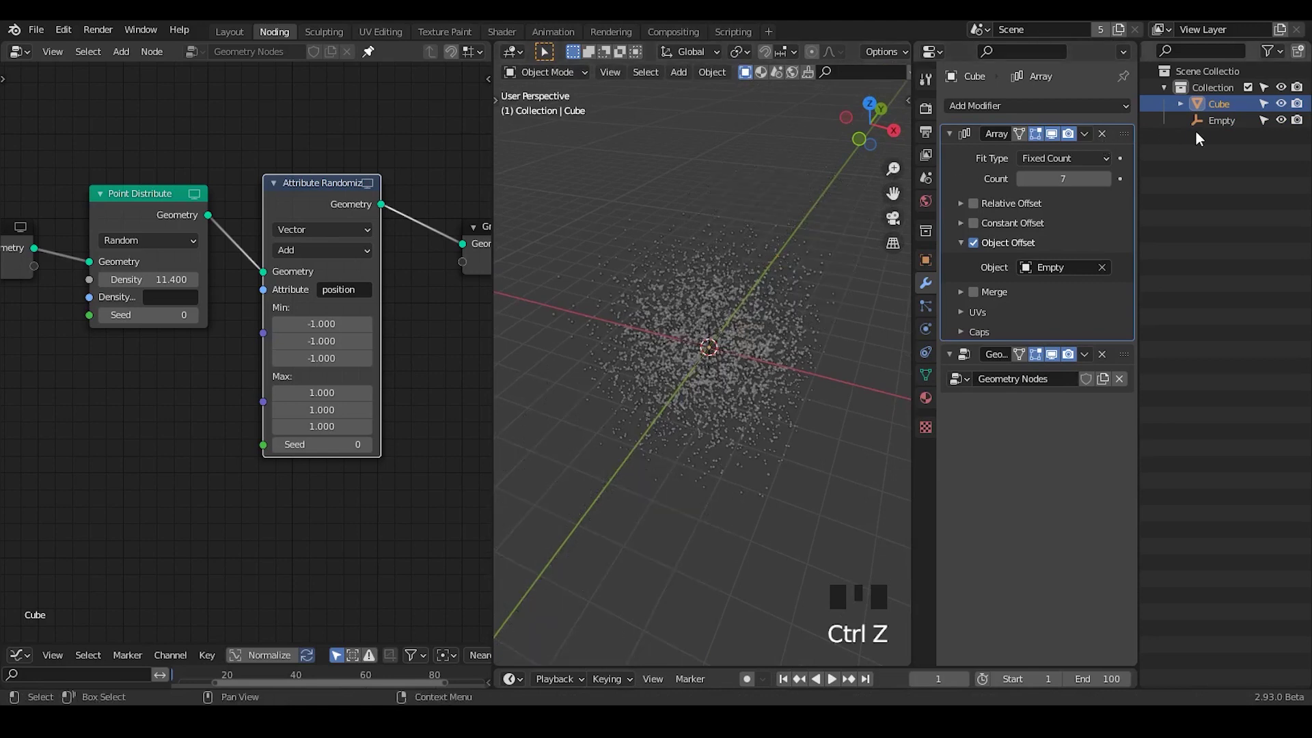
Parent the Empty to the Cube with Ctrl+P and test-move the Cube along Y.
click(1212, 126)
click(1237, 108)
key(ctrl+p)
click(1221, 106)
key(g)
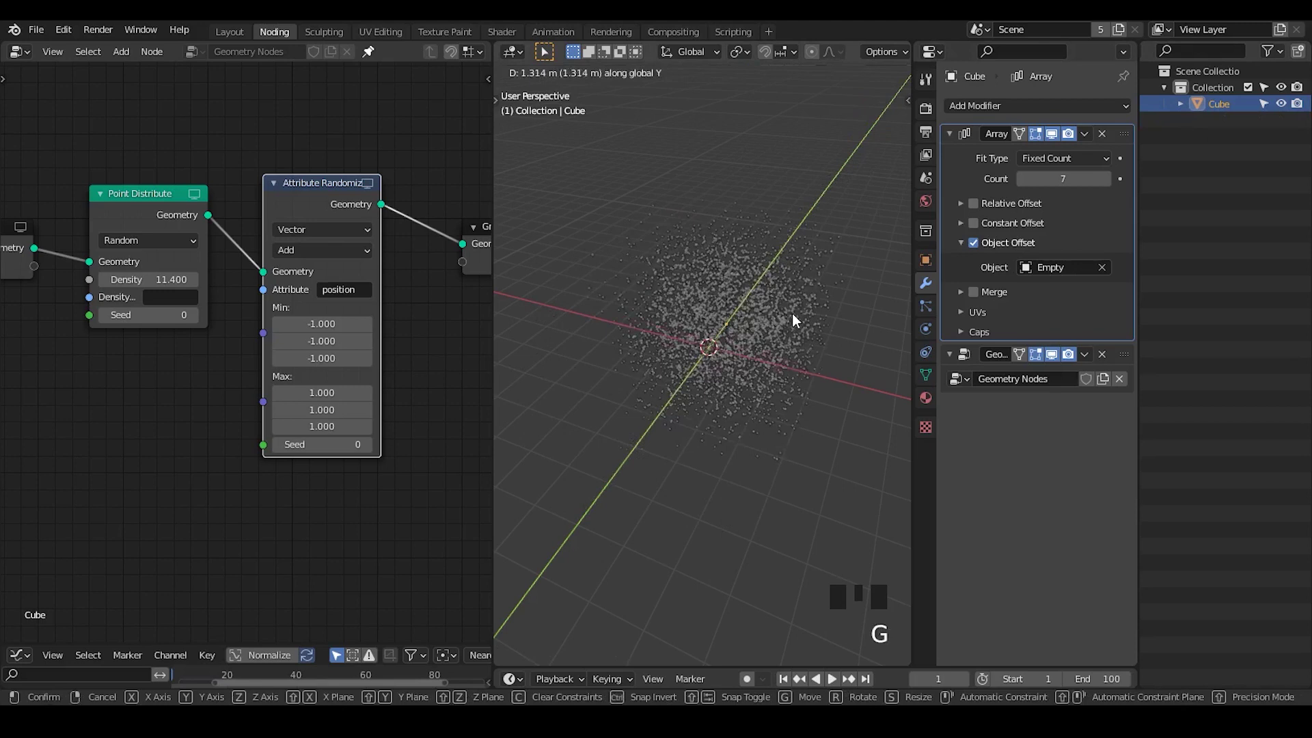
key(g)
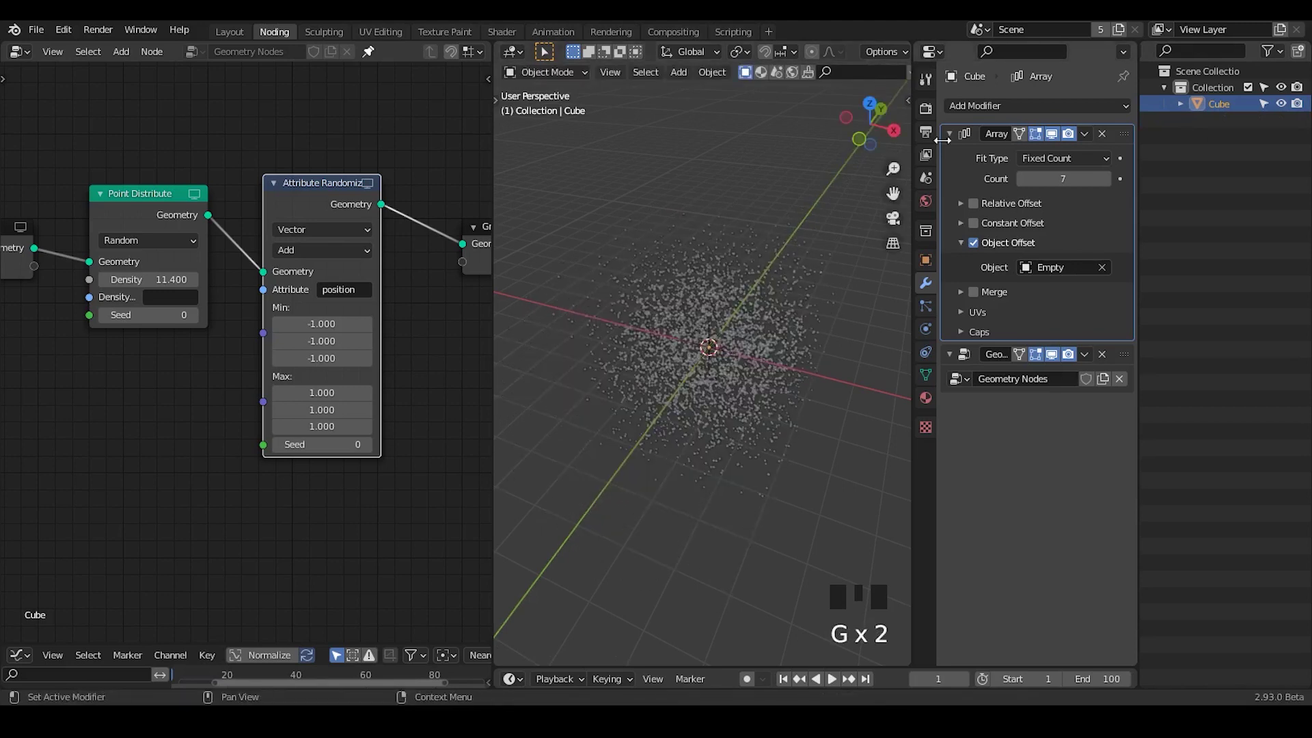
Switch to the Plane setup and toggle its Point Distribute node at density 55.
drag(660, 383, 770, 174)
click(770, 174)
click(772, 263)
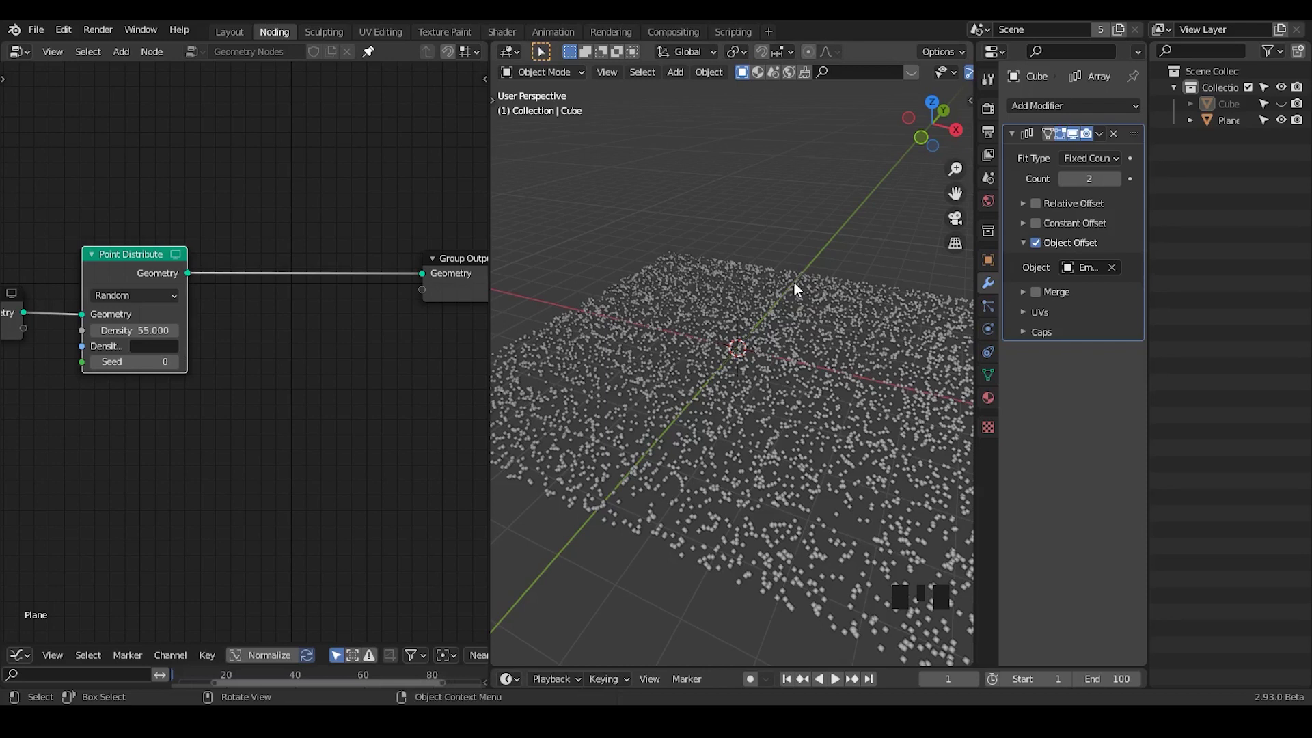
click(133, 279)
key(m)
key(m)
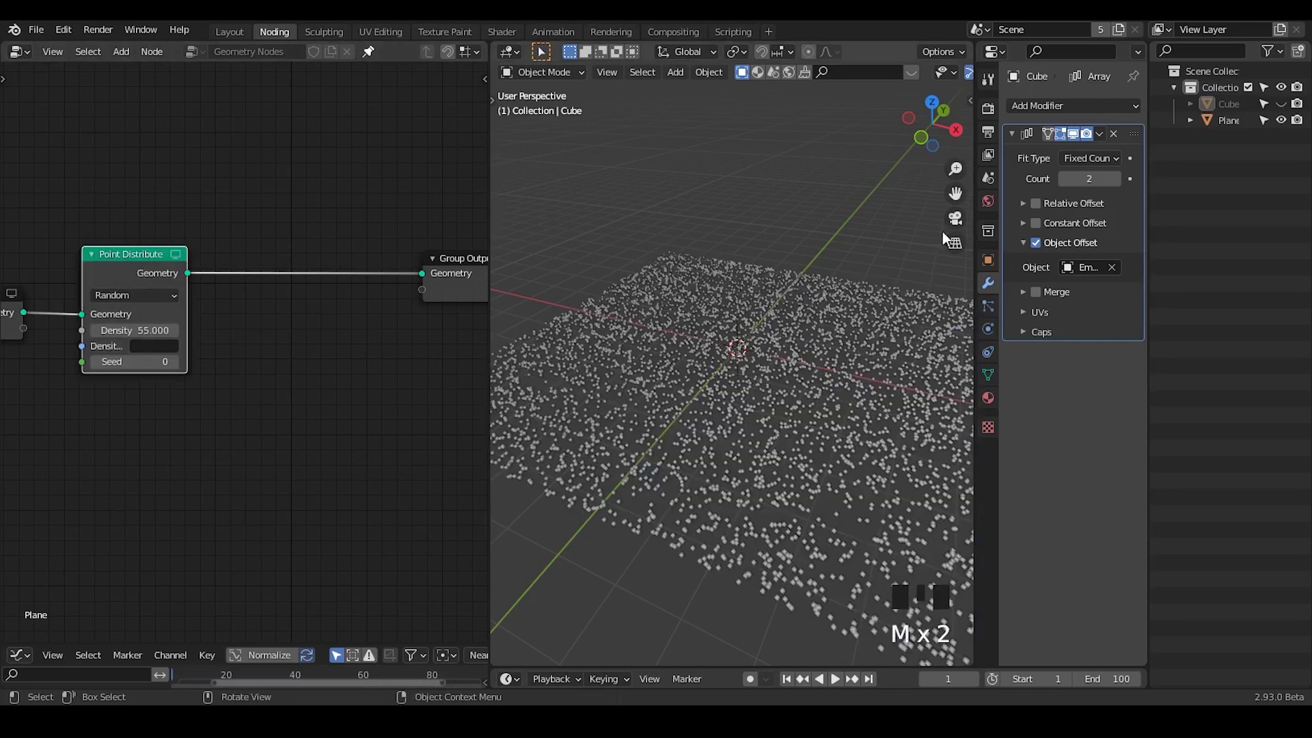
Unhide and select the small Cube sitting above the point-covered plane.
click(1290, 112)
click(1228, 109)
drag(714, 371, 726, 313)
key(d)
key(d)
drag(724, 300, 717, 317)
key(d)
key(d)
key(d)
drag(781, 431, 897, 334)
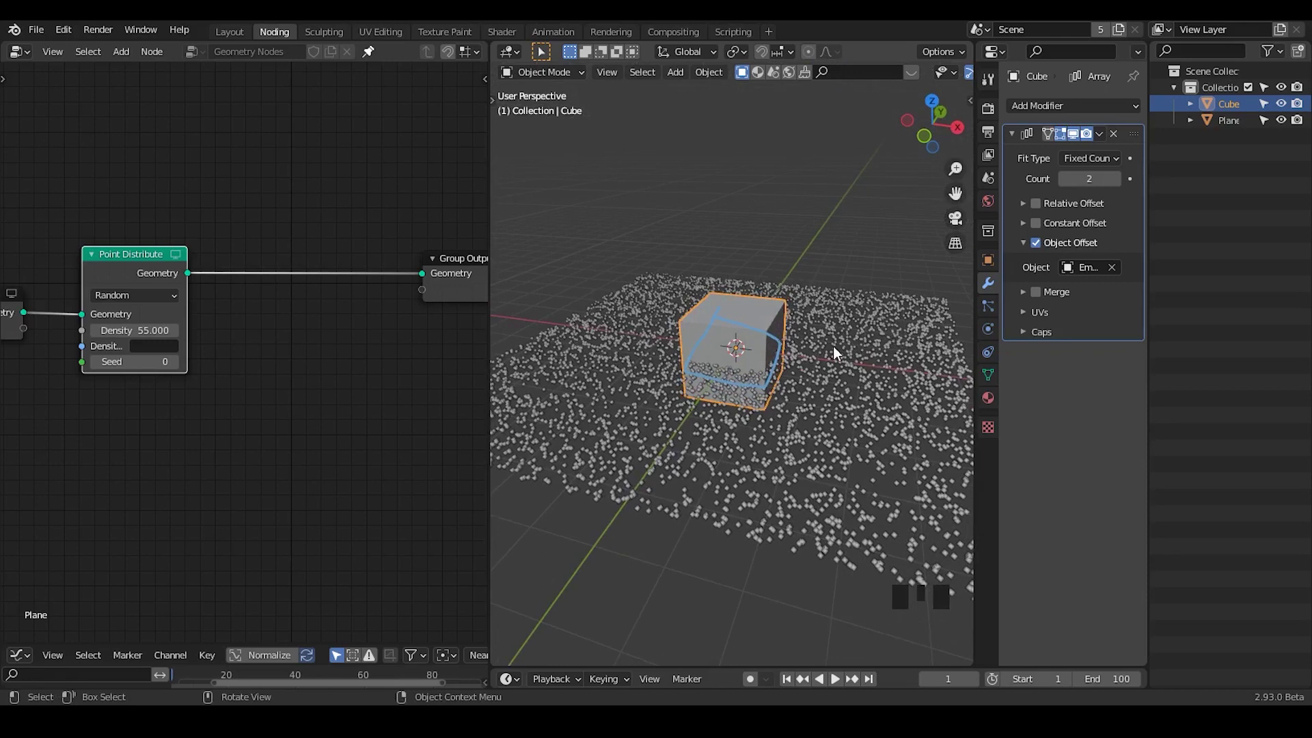
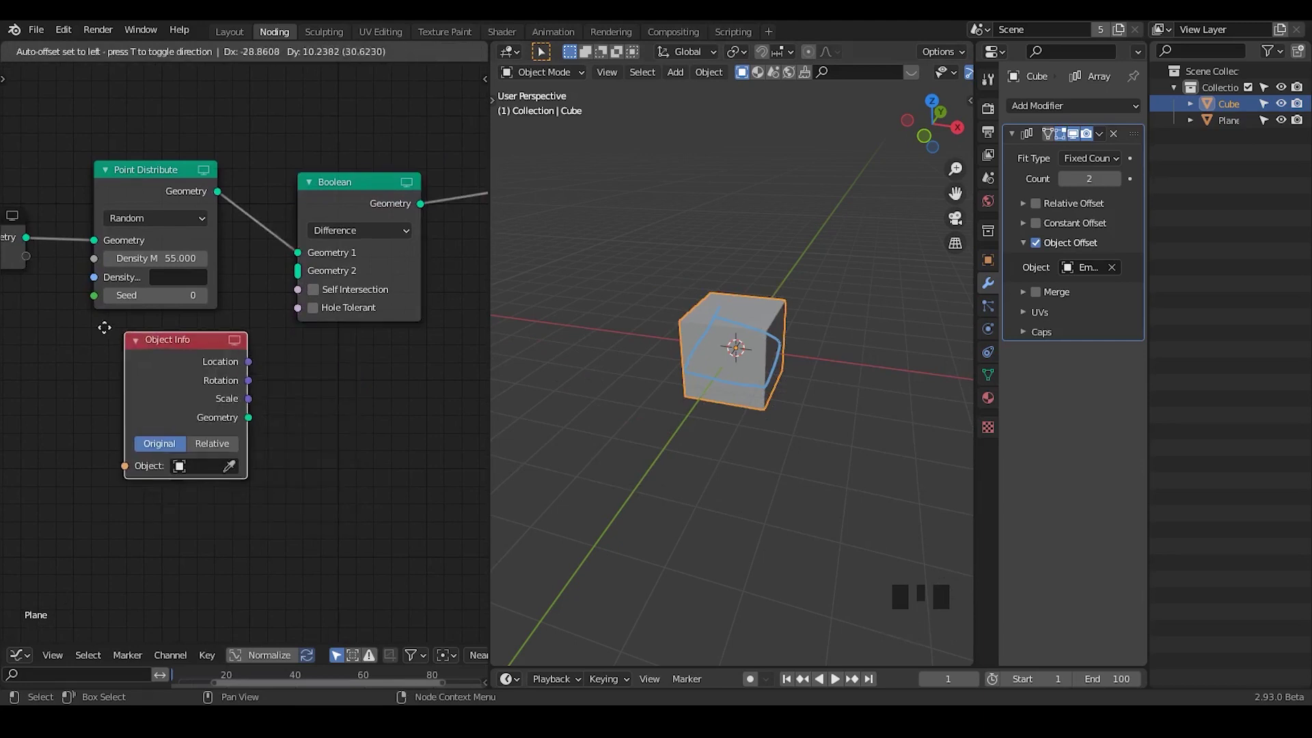
Eyedrop the Cube into Object Info and feed its geometry into the Boolean Difference's Geometry 2 input.
click(204, 469)
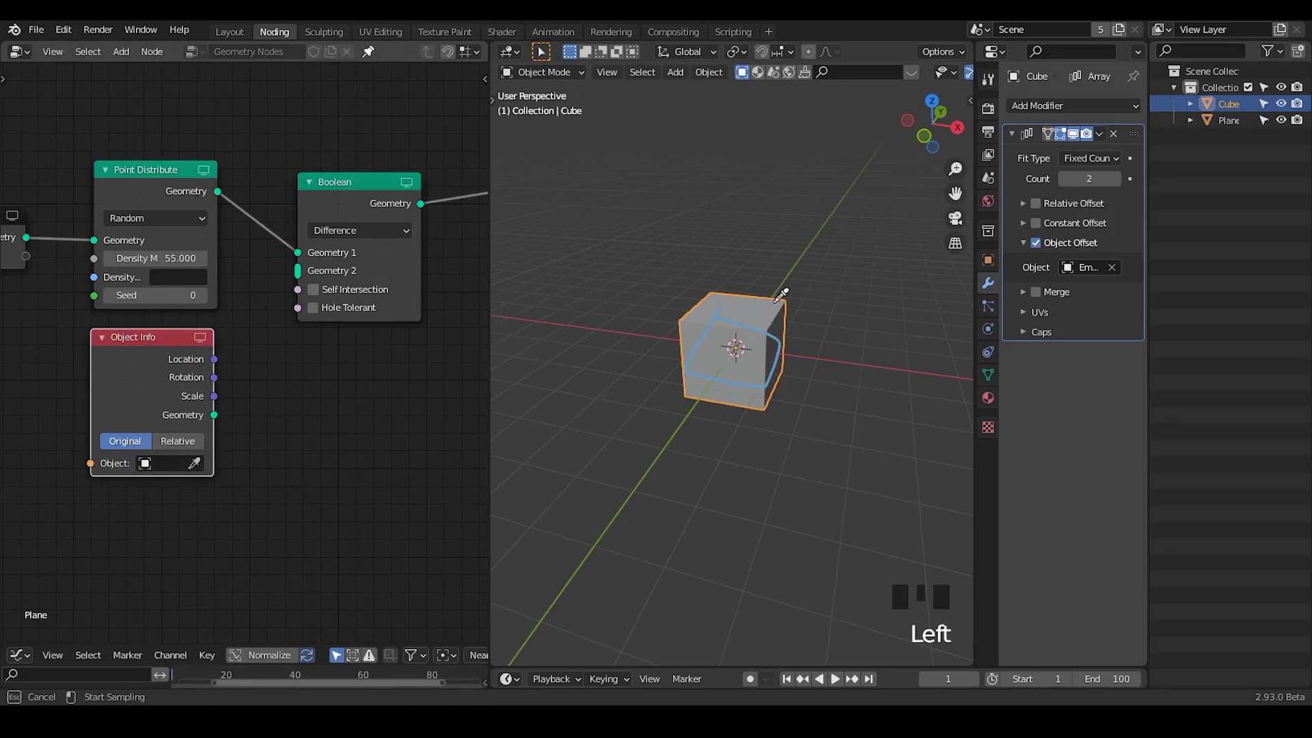
drag(215, 419, 367, 206)
click(350, 275)
click(351, 280)
click(356, 291)
click(355, 295)
click(355, 280)
click(371, 278)
drag(375, 222, 299, 245)
right_click(298, 245)
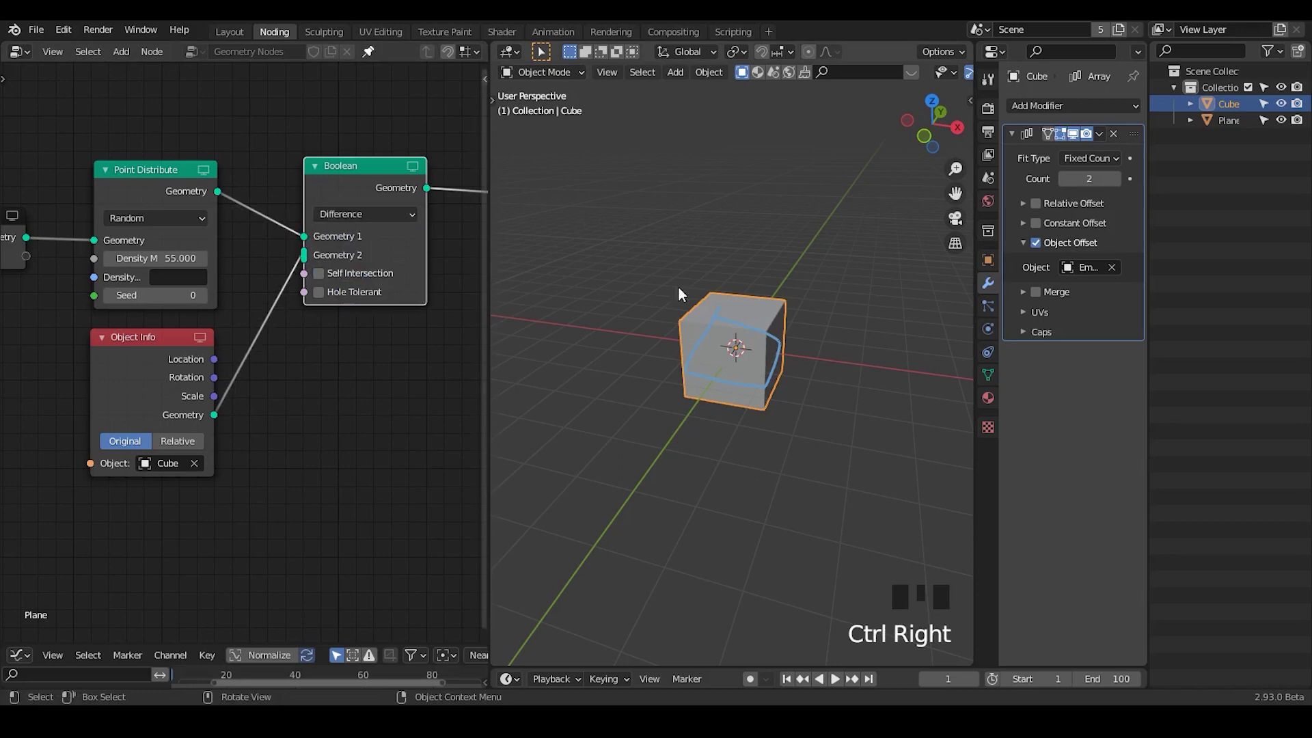
Deselect the Cube and sketch annotation notes over the viewport with the annotate tool.
click(790, 250)
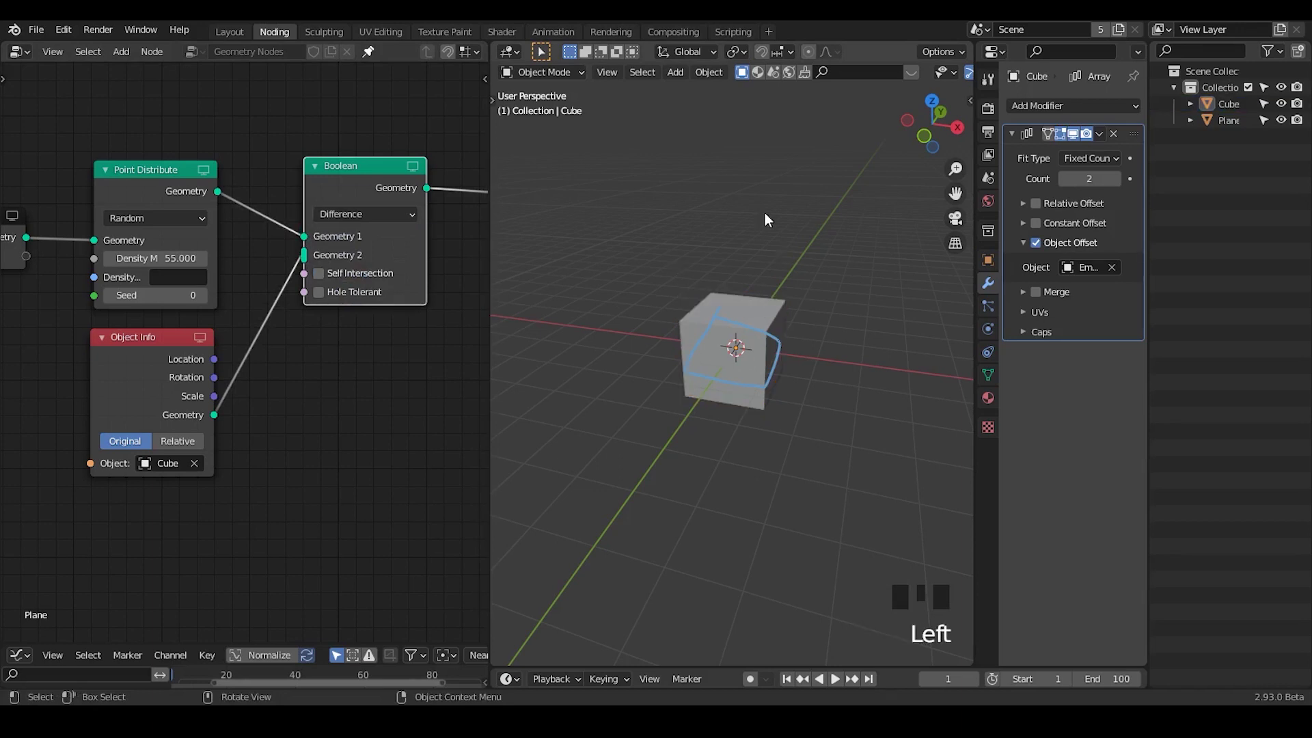
key(d)
drag(636, 112, 646, 142)
key(d)
click(649, 150)
key(d)
key(d)
key(d)
key(d)
key(d)
click(640, 180)
key(d)
key(d)
click(699, 246)
key(d)
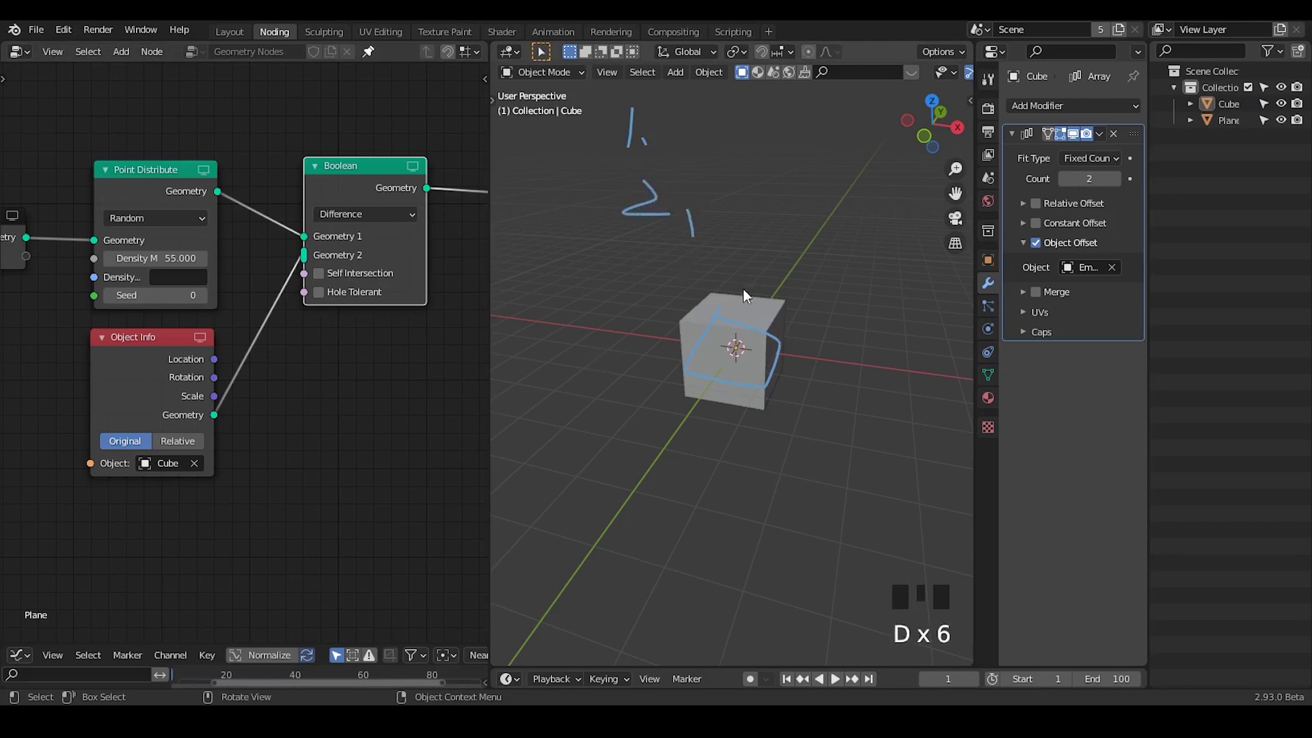
key(d)
click(740, 198)
key(d)
key(d)
key(d)
click(771, 192)
key(d)
click(778, 193)
key(d)
key(d)
key(d)
click(790, 193)
key(d)
click(814, 202)
key(d)
key(d)
key(d)
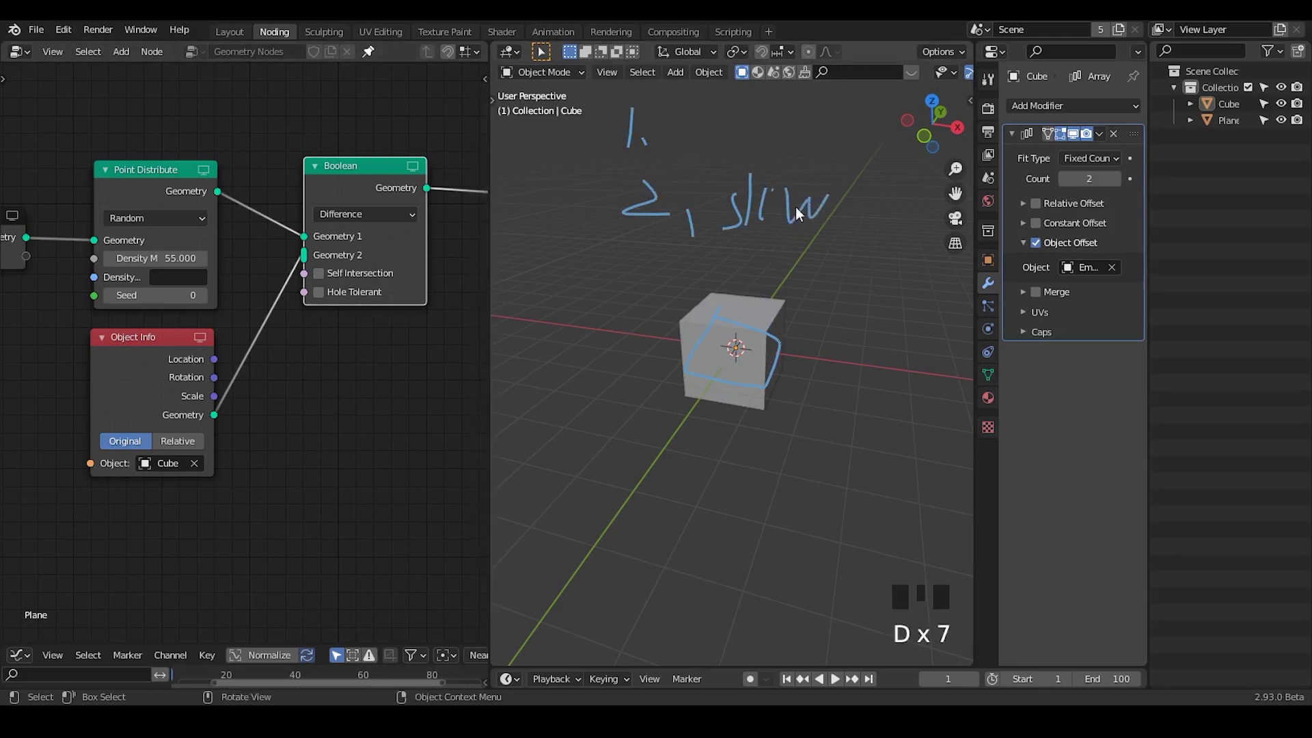
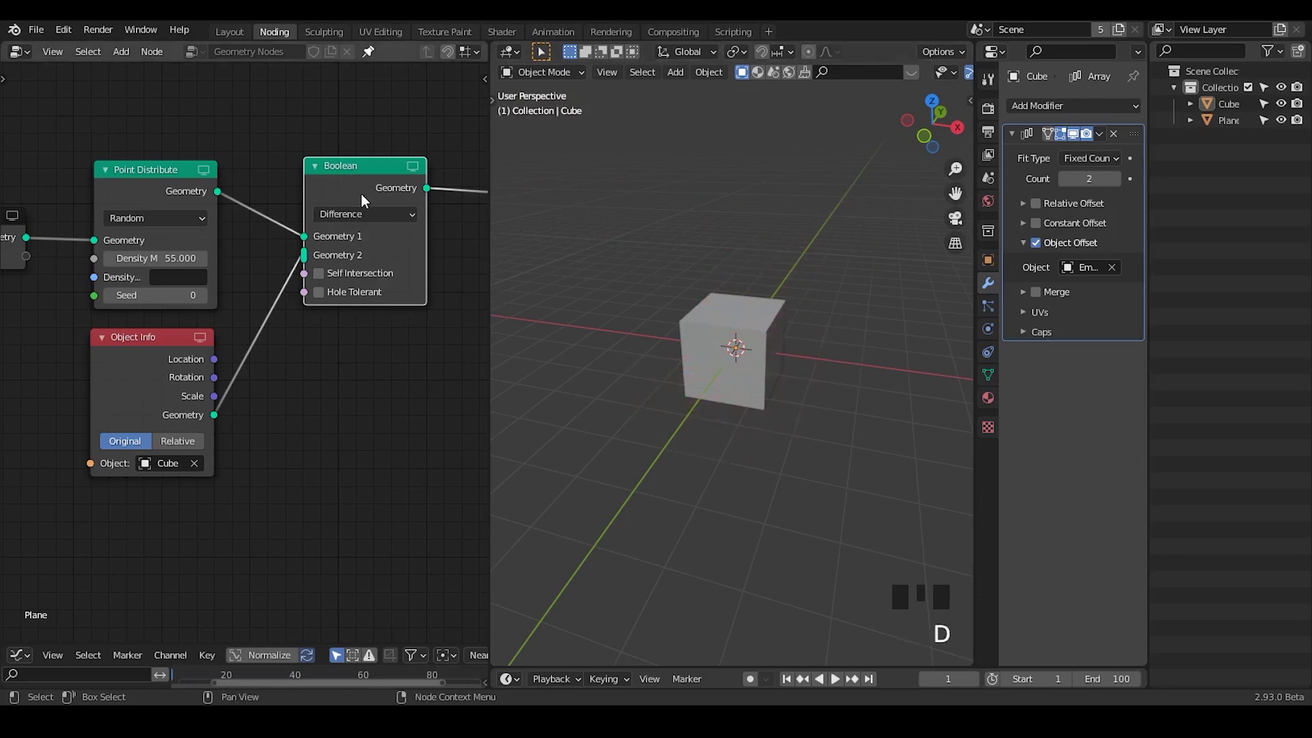
Mute the Boolean node with M and move it lower in the node tree.
click(367, 195)
key(m)
drag(345, 344, 343, 179)
drag(343, 179, 371, 274)
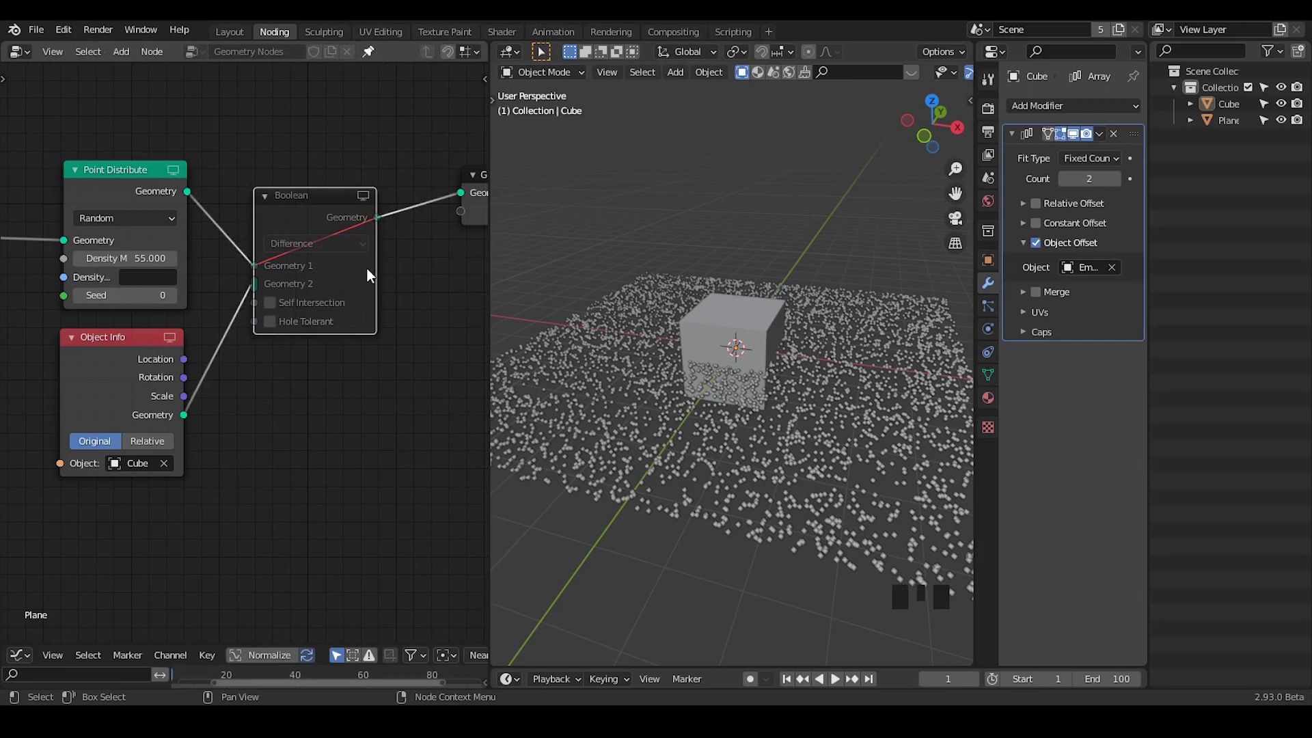
Delete the Boolean and Object Info nodes so Point Distribute feeds Group Output, then search 'point' for Point Separate.
drag(341, 207, 262, 366)
key(ctrl+x)
click(129, 348)
key(ctrl+x)
drag(417, 311, 307, 263)
key(ctrl+a)
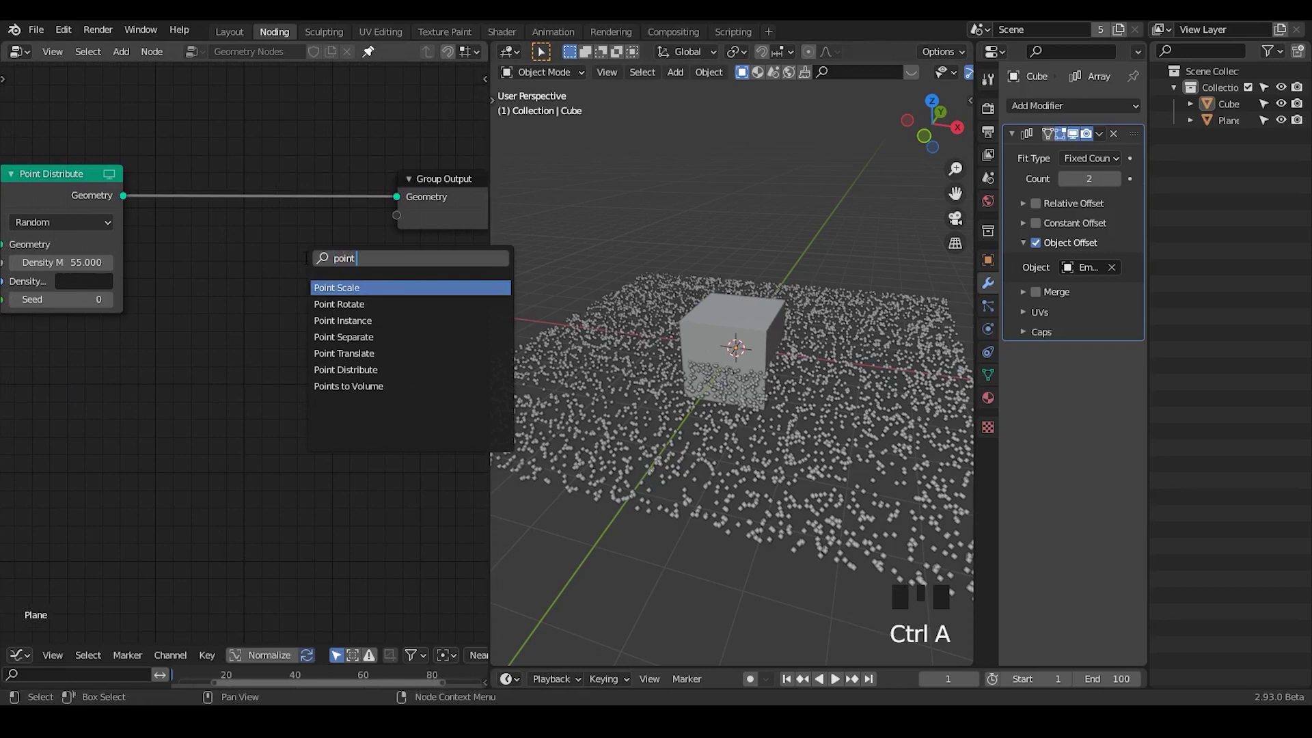
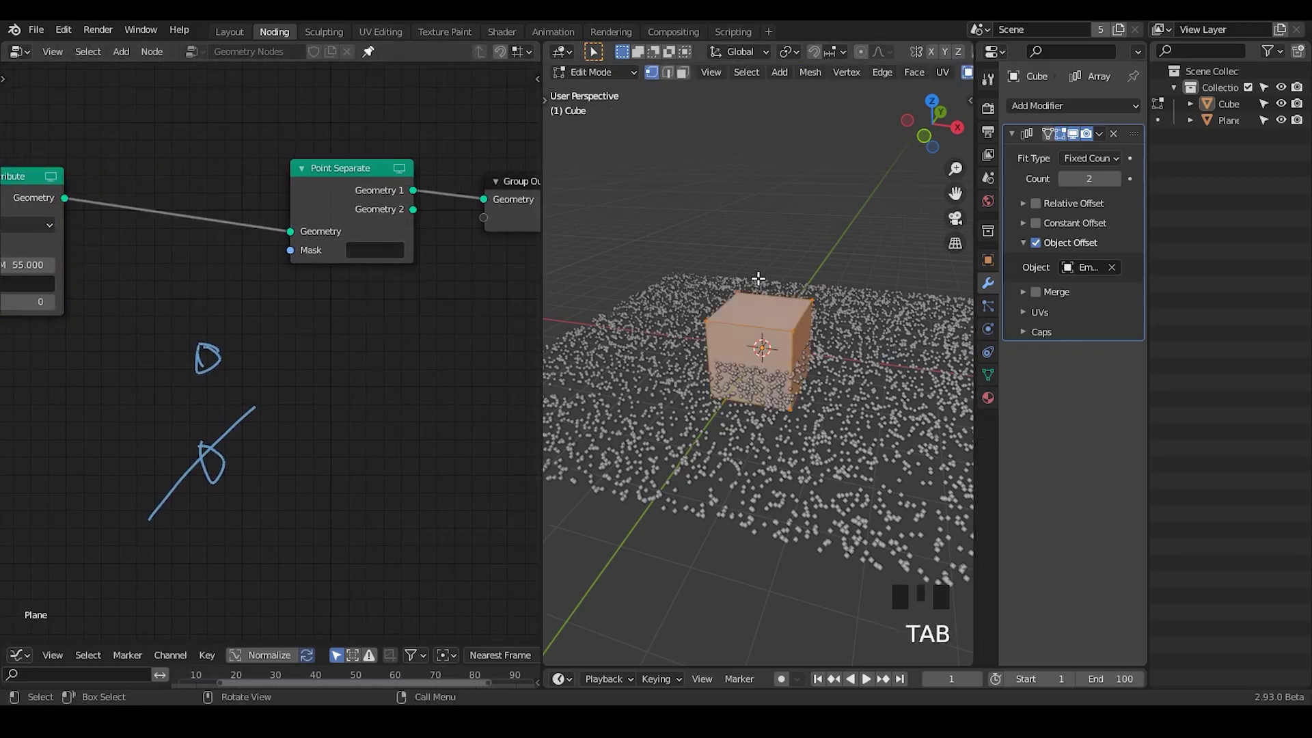
Return the cube to Object Mode and show its mesh data properties.
key(Tab)
click(689, 290)
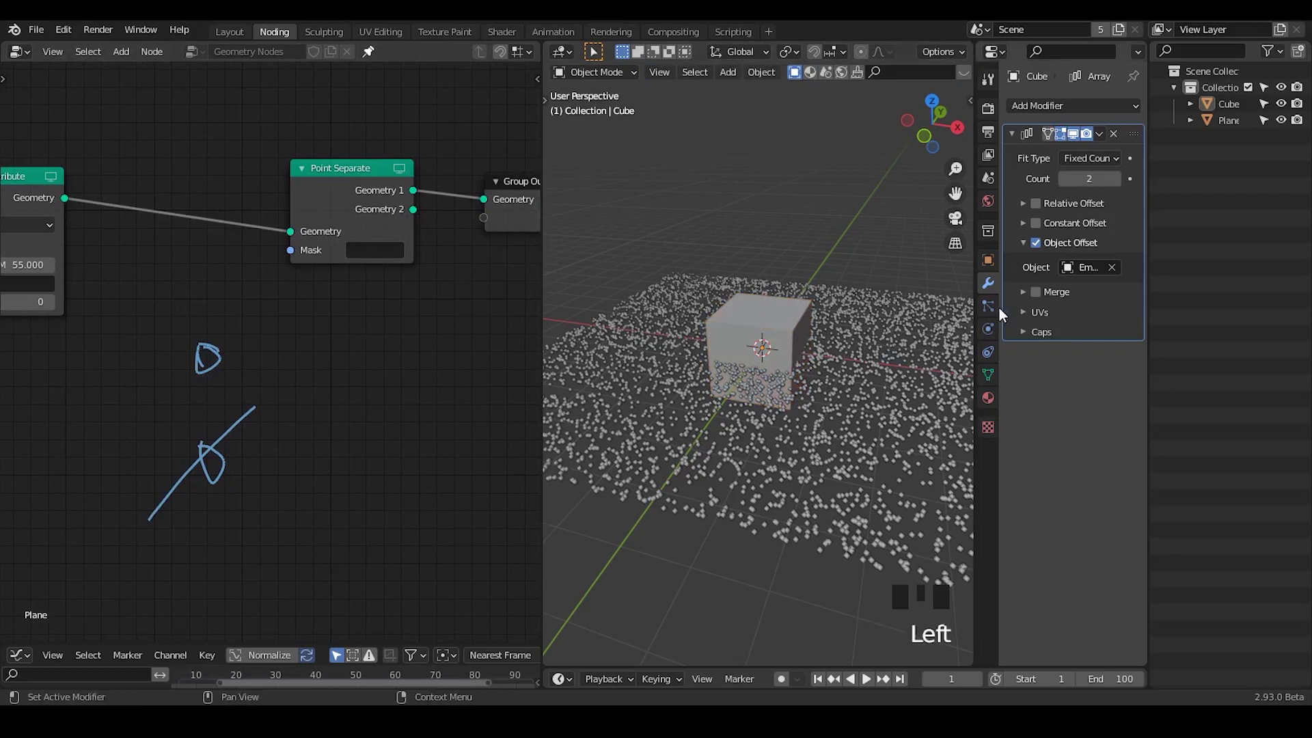
drag(999, 311, 994, 353)
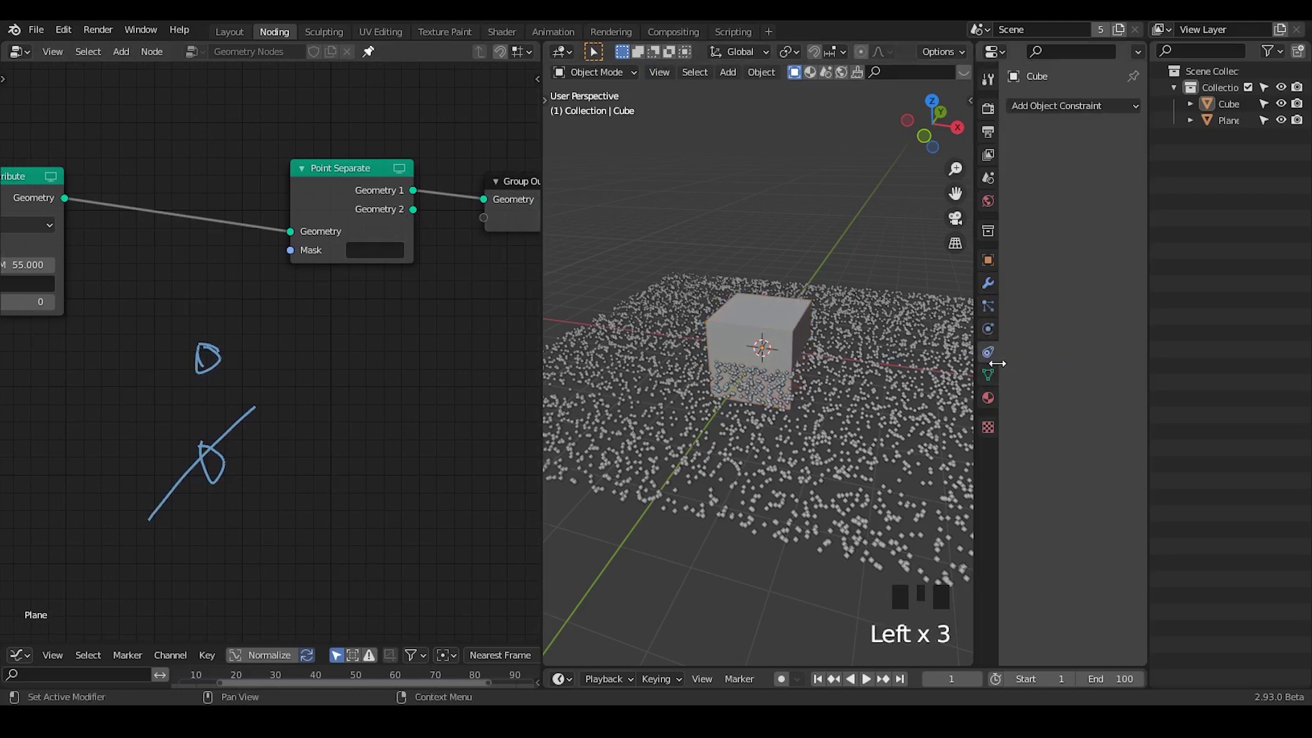
click(996, 379)
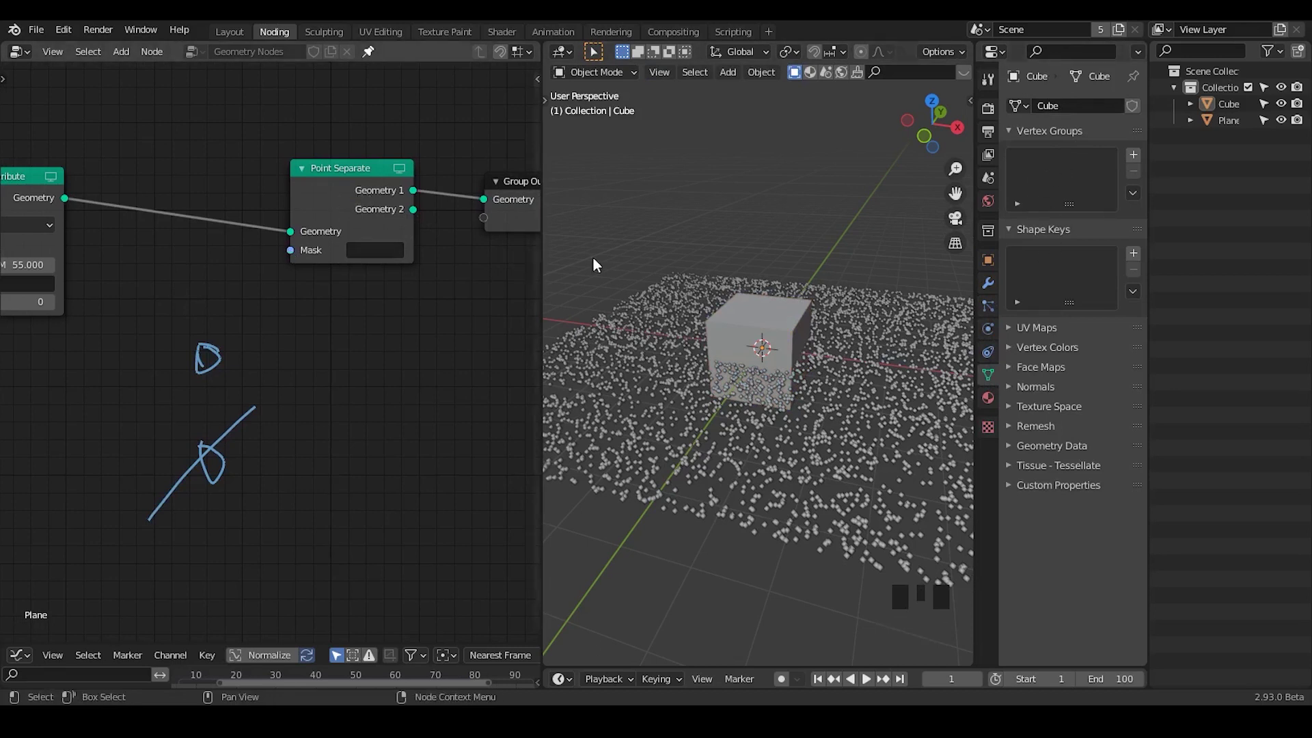
Insert Attribute Randomize writing MASK before Point Separate, send Geometry 2 to the output, and move the cube to a hidden collection.
key(ctrl+a)
key(t)
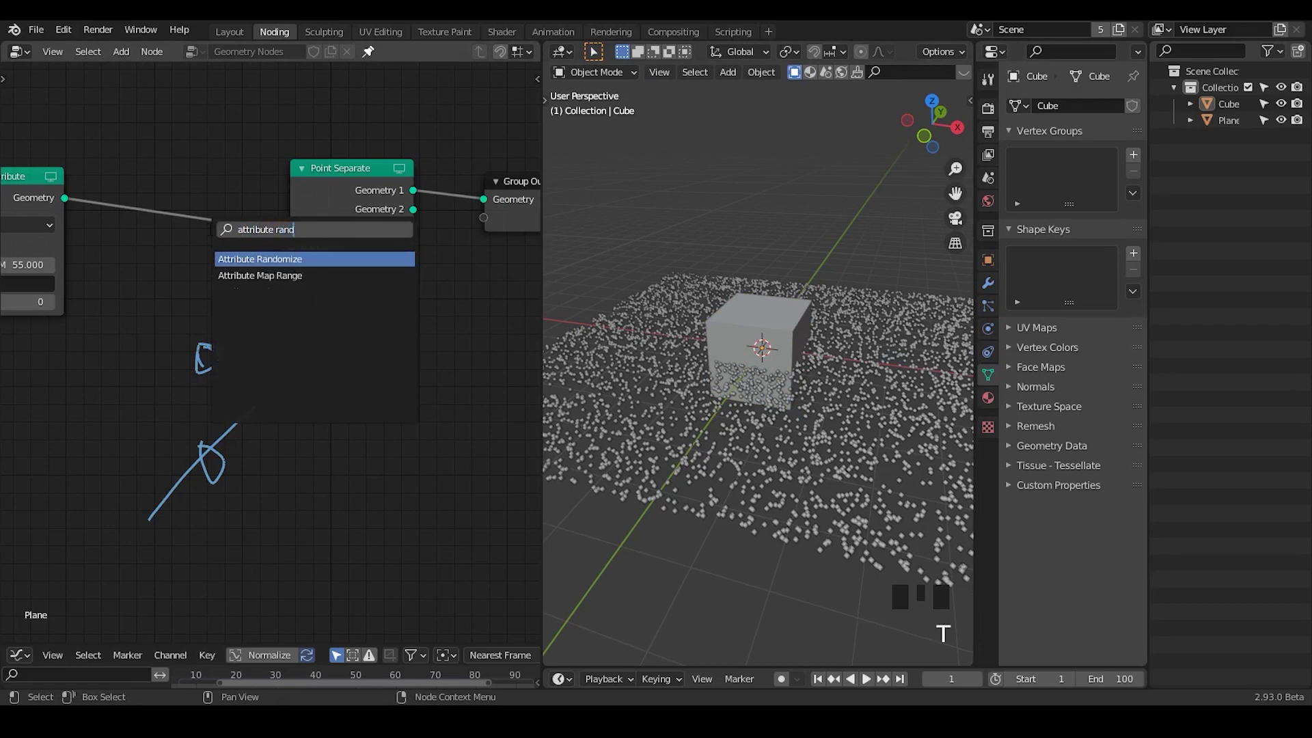
drag(195, 189, 154, 194)
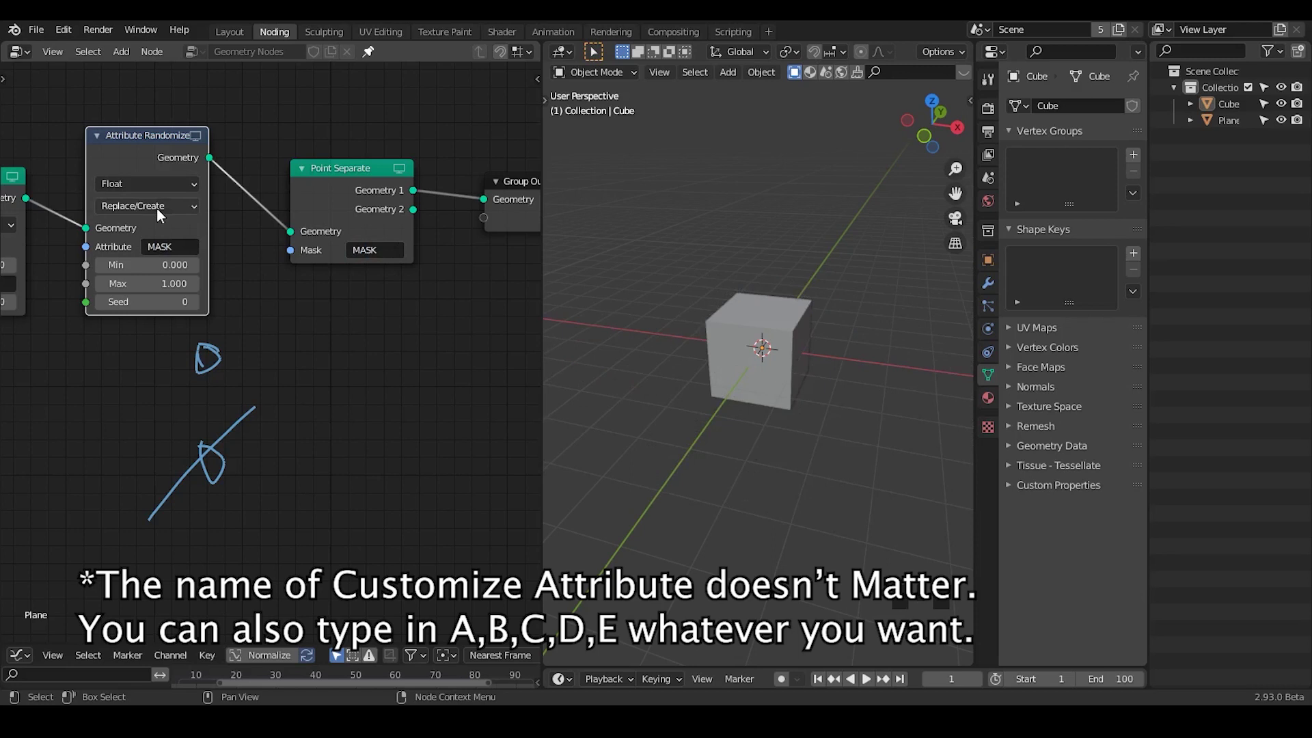
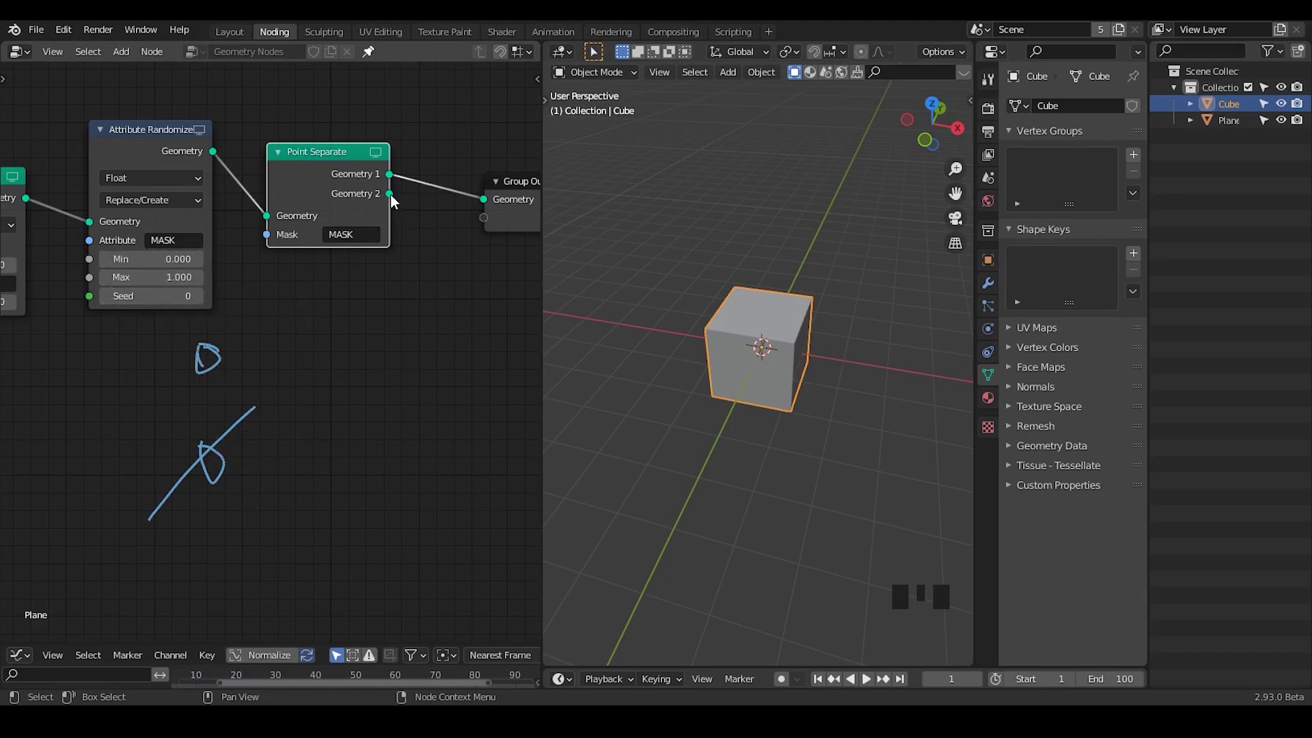
drag(395, 201, 143, 272)
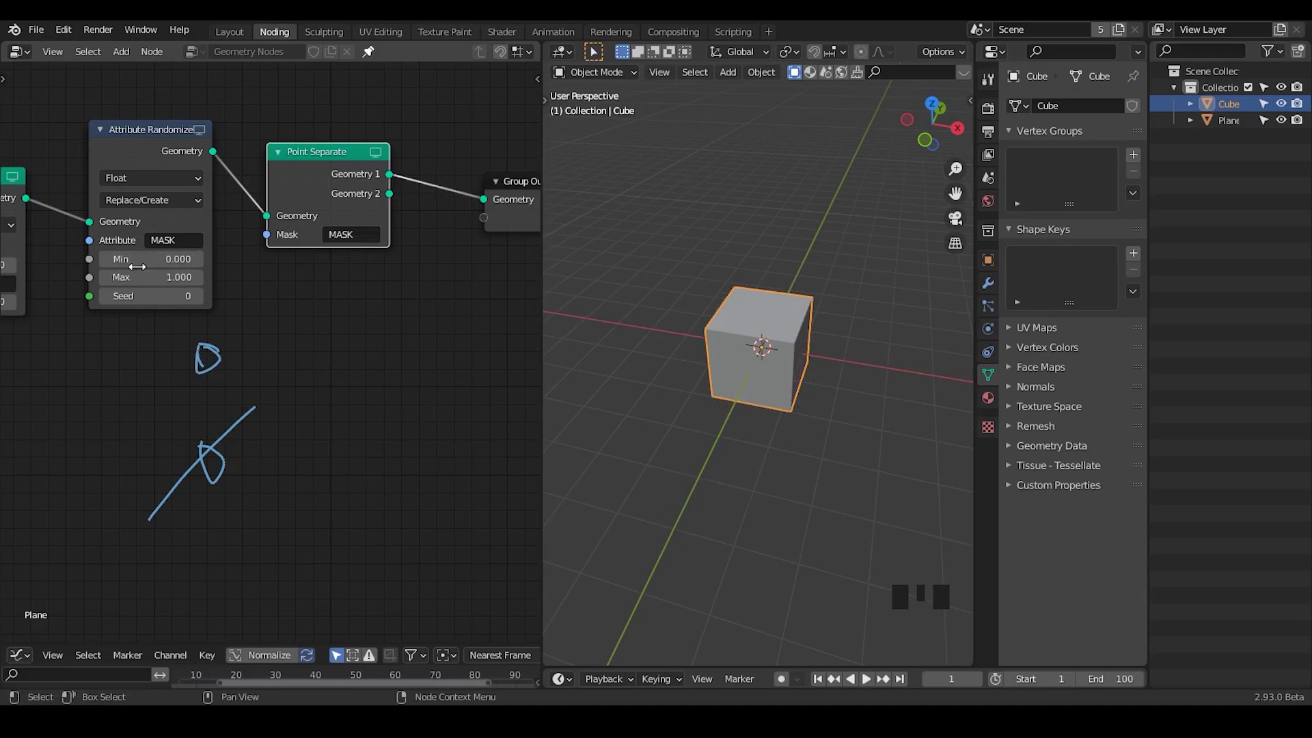
key(m)
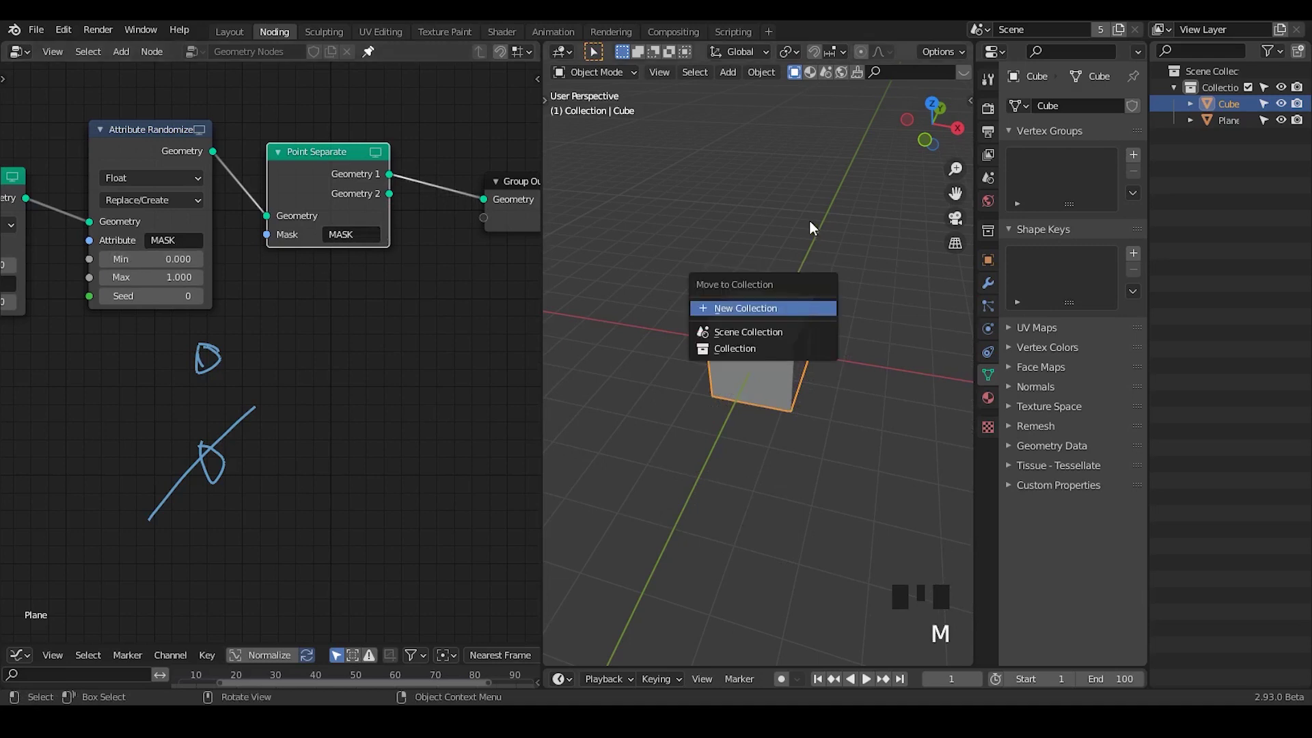
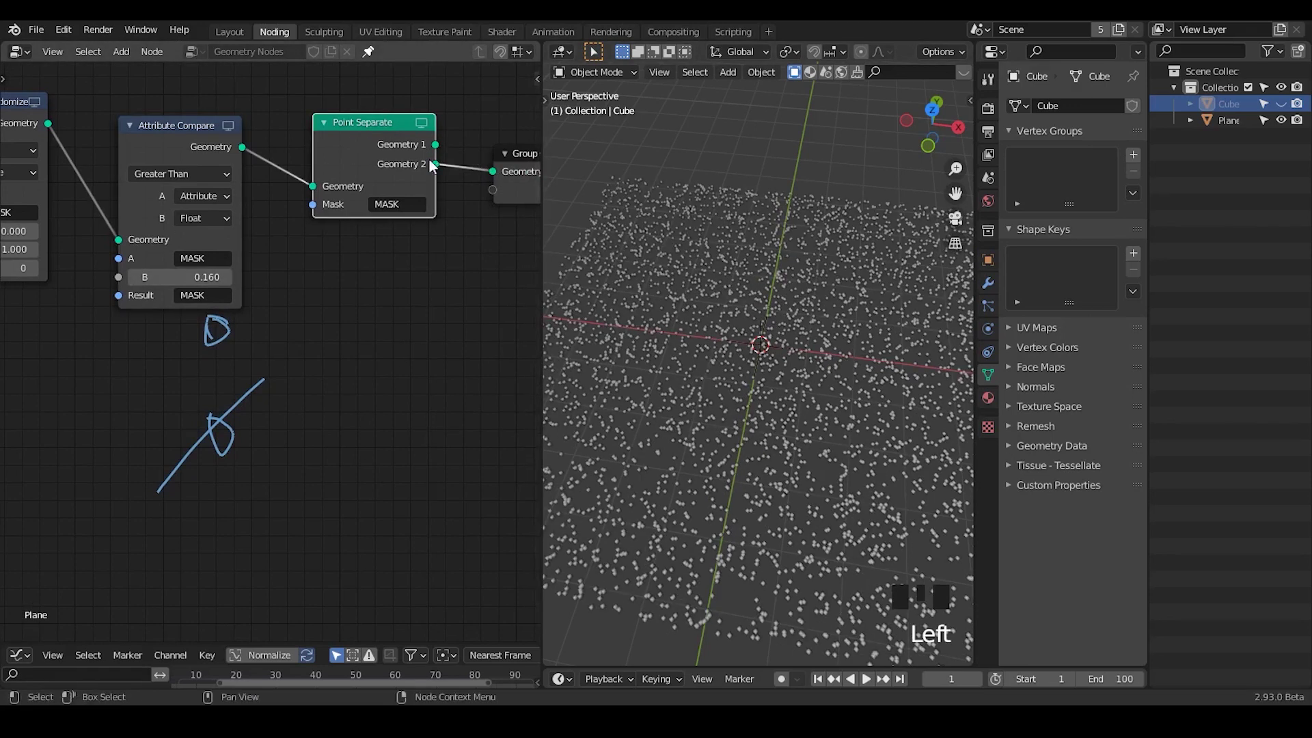
drag(447, 154, 429, 175)
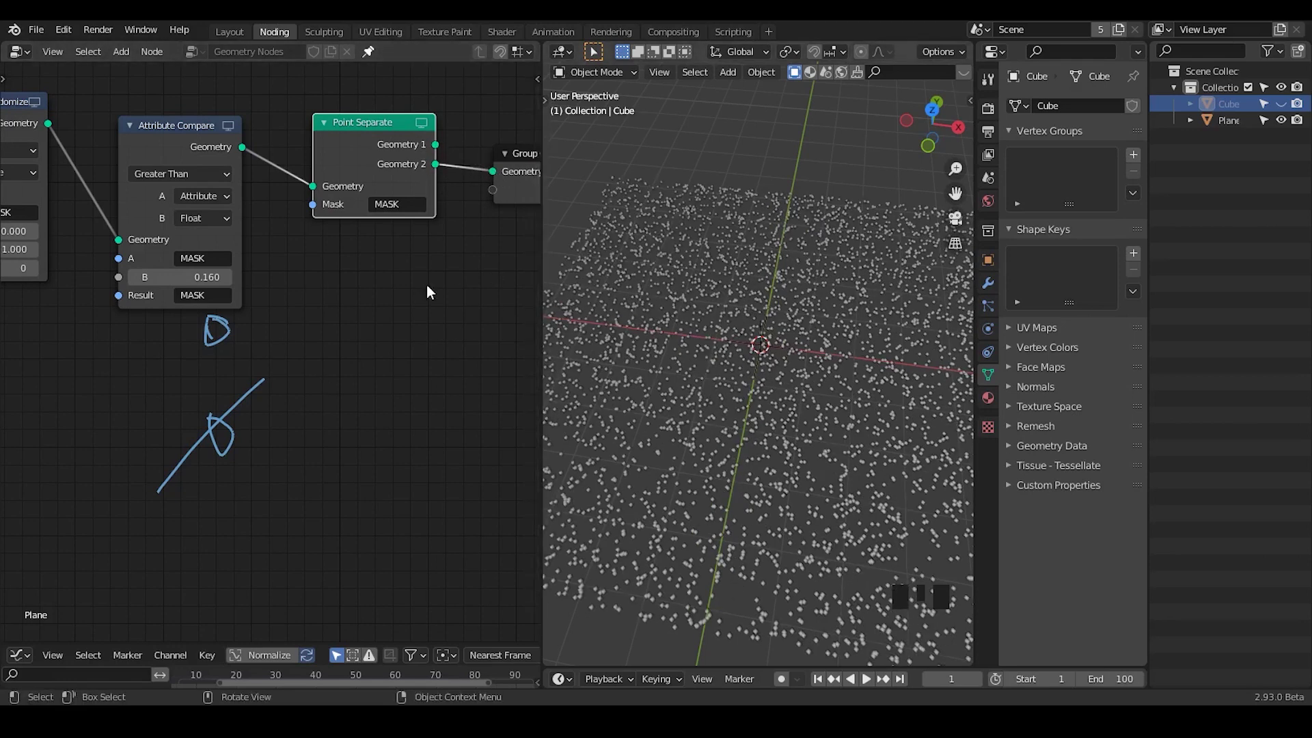
scroll(down, 3)
drag(391, 355, 507, 503)
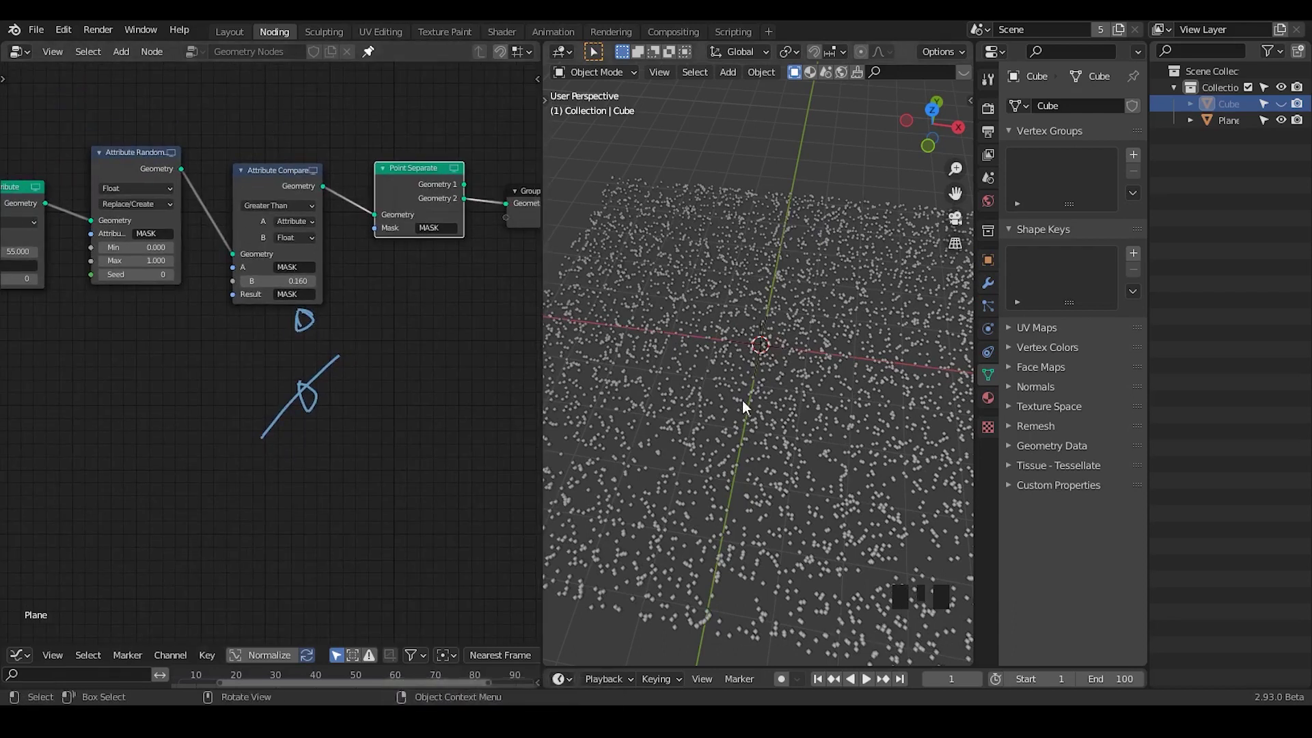
drag(760, 455, 364, 92)
Delete Attribute Randomize and Compare and insert an Attribute Proximity node before Point Separate.
drag(363, 91, 252, 250)
key(ctrl+x)
key(ctrl+a)
key(t)
key(BackSpace)
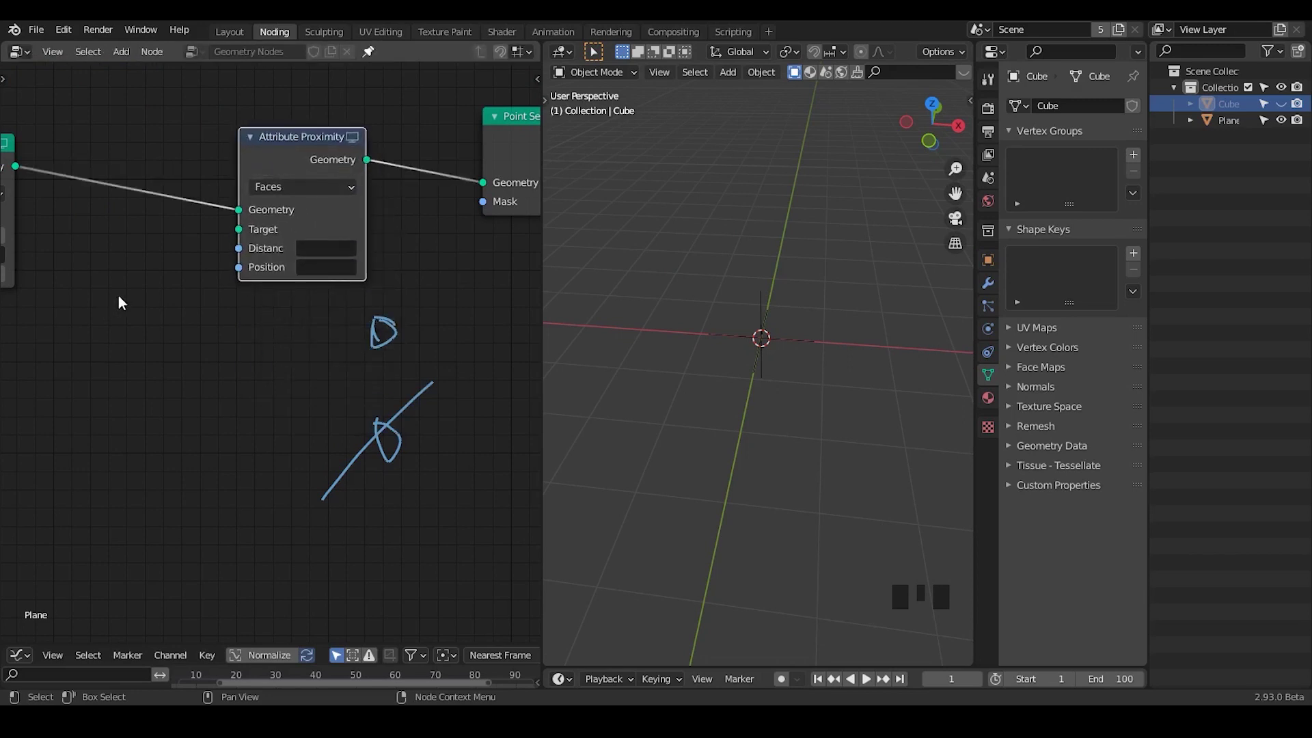
key(ctrl+a)
drag(242, 232, 90, 331)
Add an Object Info node reading the Cube, feed it into Proximity's Target, and set Distance and Mask to D.
key(ctrl+a)
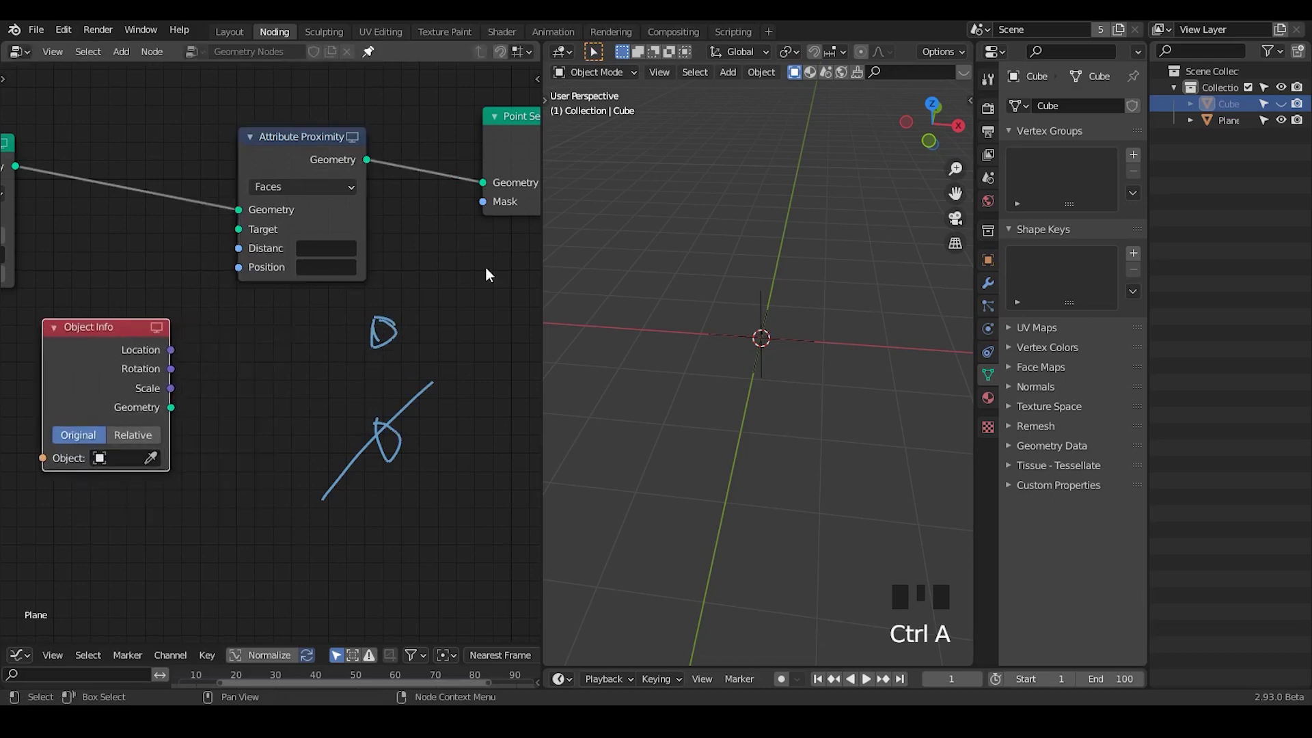
click(1285, 108)
click(1242, 106)
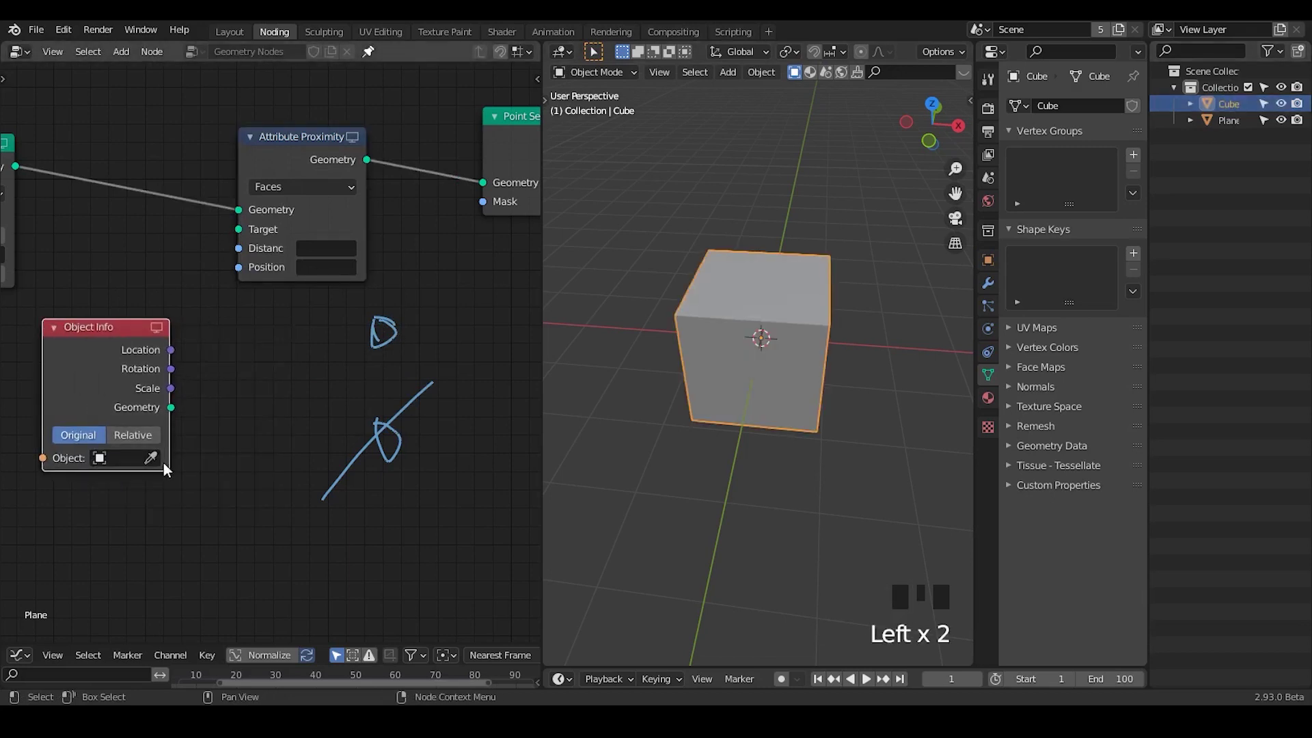
click(162, 465)
drag(222, 368, 195, 328)
drag(195, 328, 310, 263)
drag(311, 263, 298, 150)
click(297, 150)
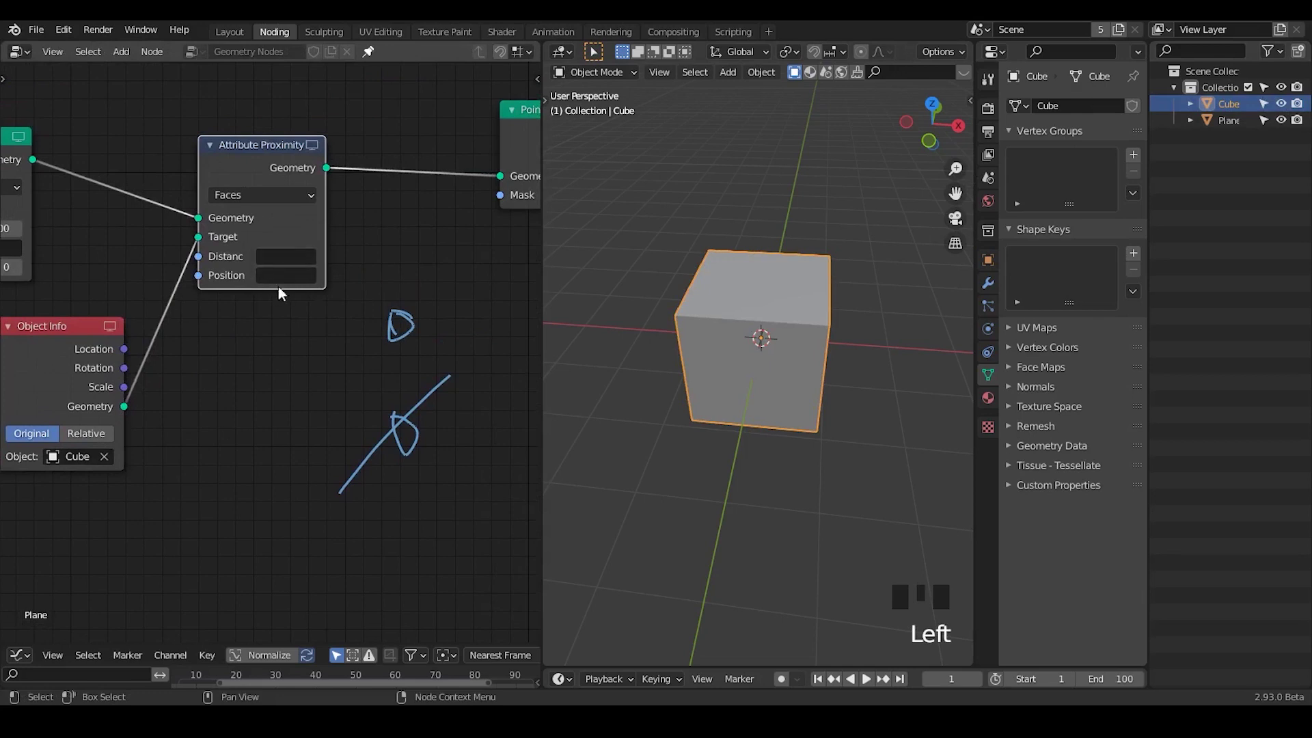
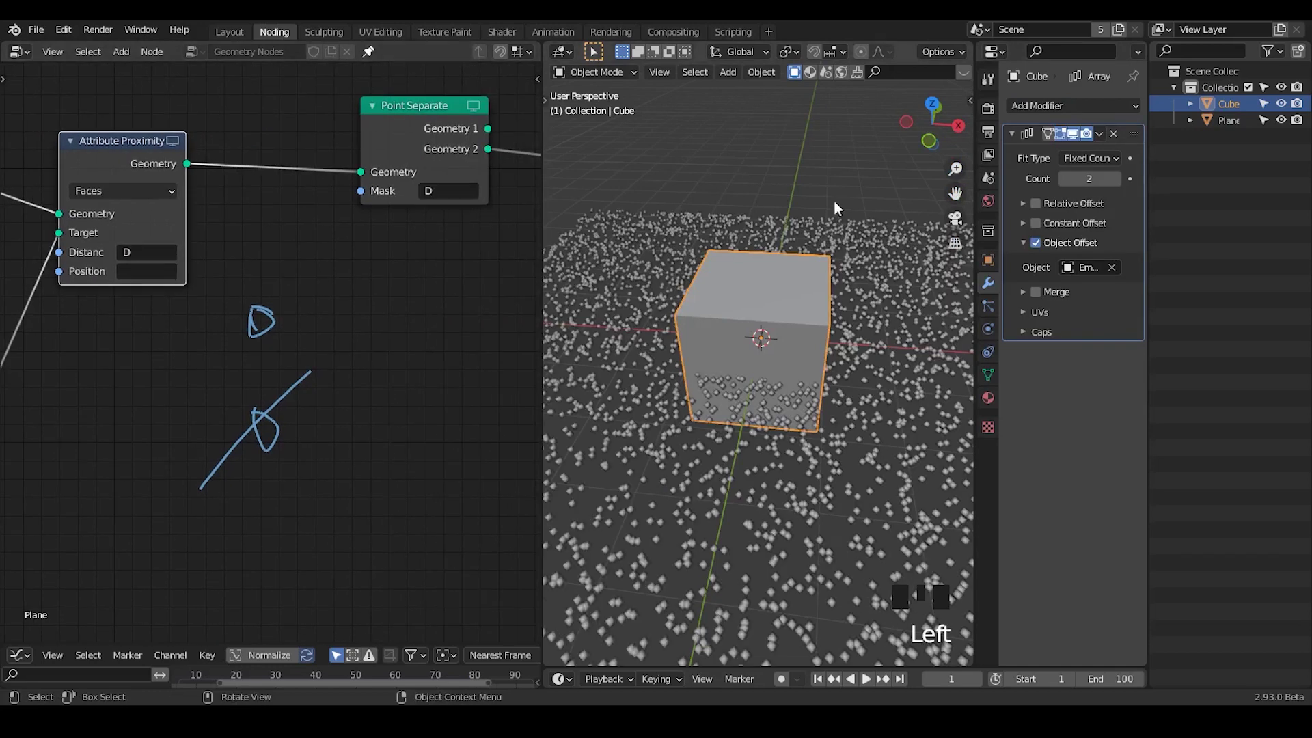
Set the cube's viewport display to see-through and orbit to inspect the points around it.
drag(807, 314, 815, 306)
key(alt+z)
drag(777, 320, 1076, 141)
click(1076, 140)
click(1091, 139)
click(827, 172)
drag(763, 419, 744, 403)
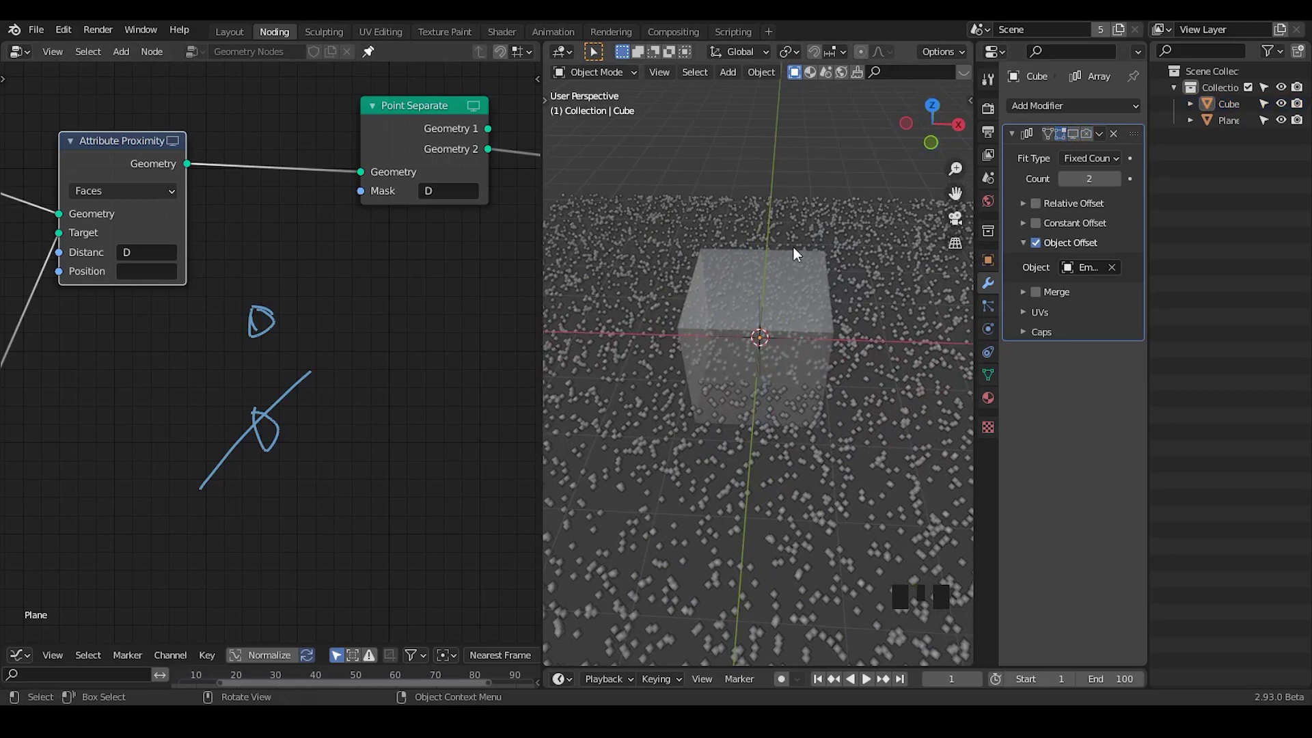
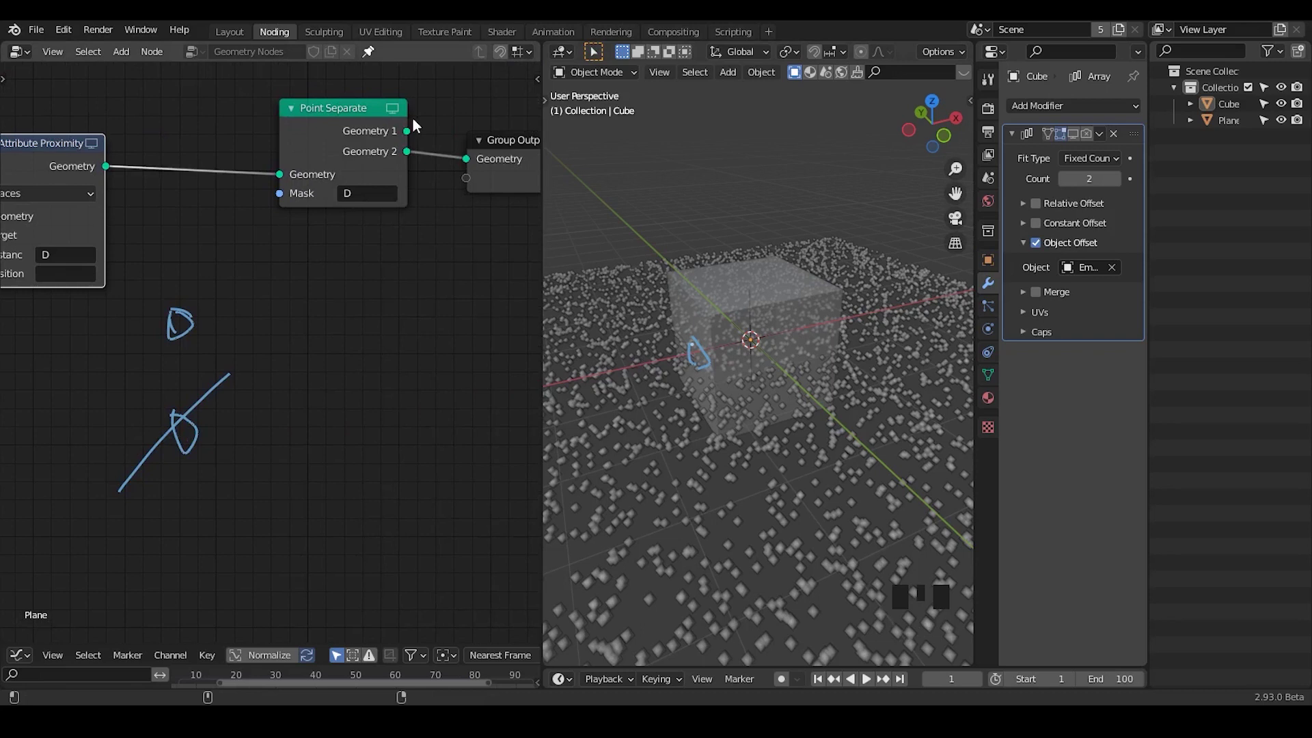
Swap which Point Separate group feeds Group Output, ending with the second point group connected.
drag(416, 135, 477, 167)
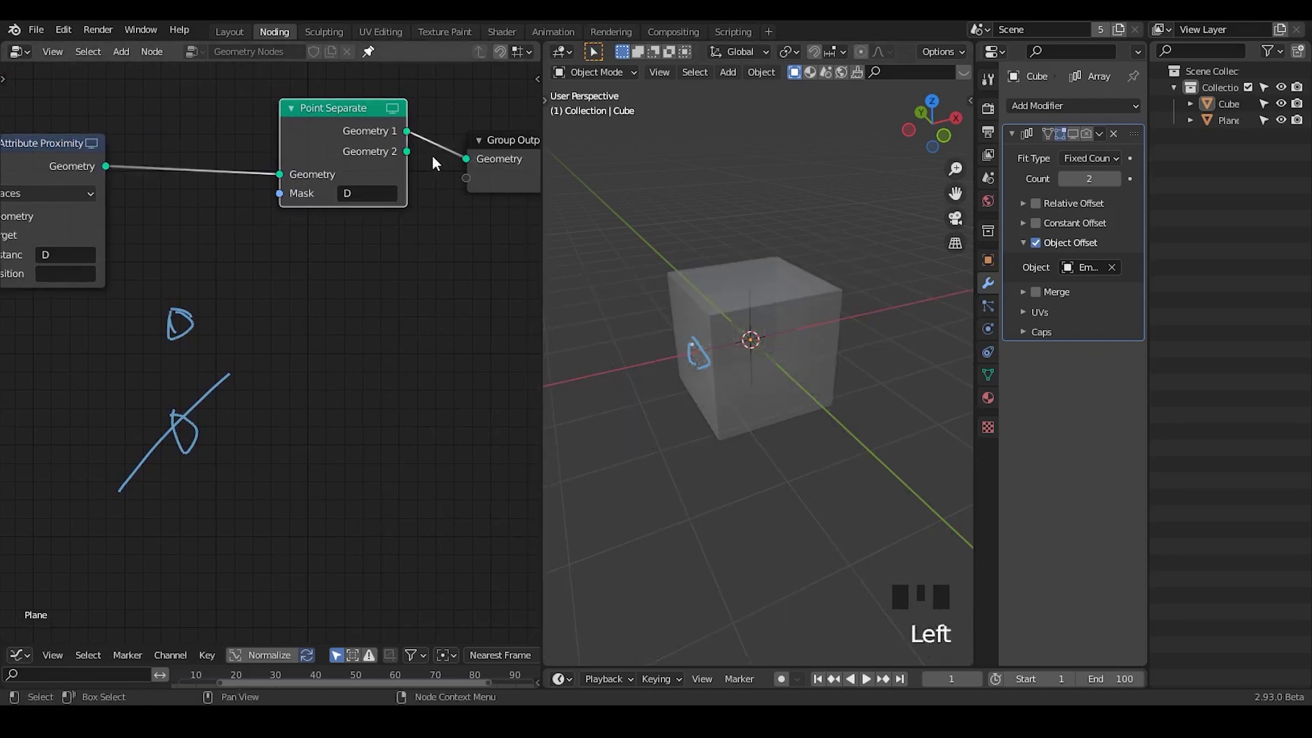
drag(417, 154, 217, 334)
drag(217, 334, 330, 237)
Insert an Attribute Color Ramp remapping D before Point Separate, its black stop at 0.523.
key(ctrl+a)
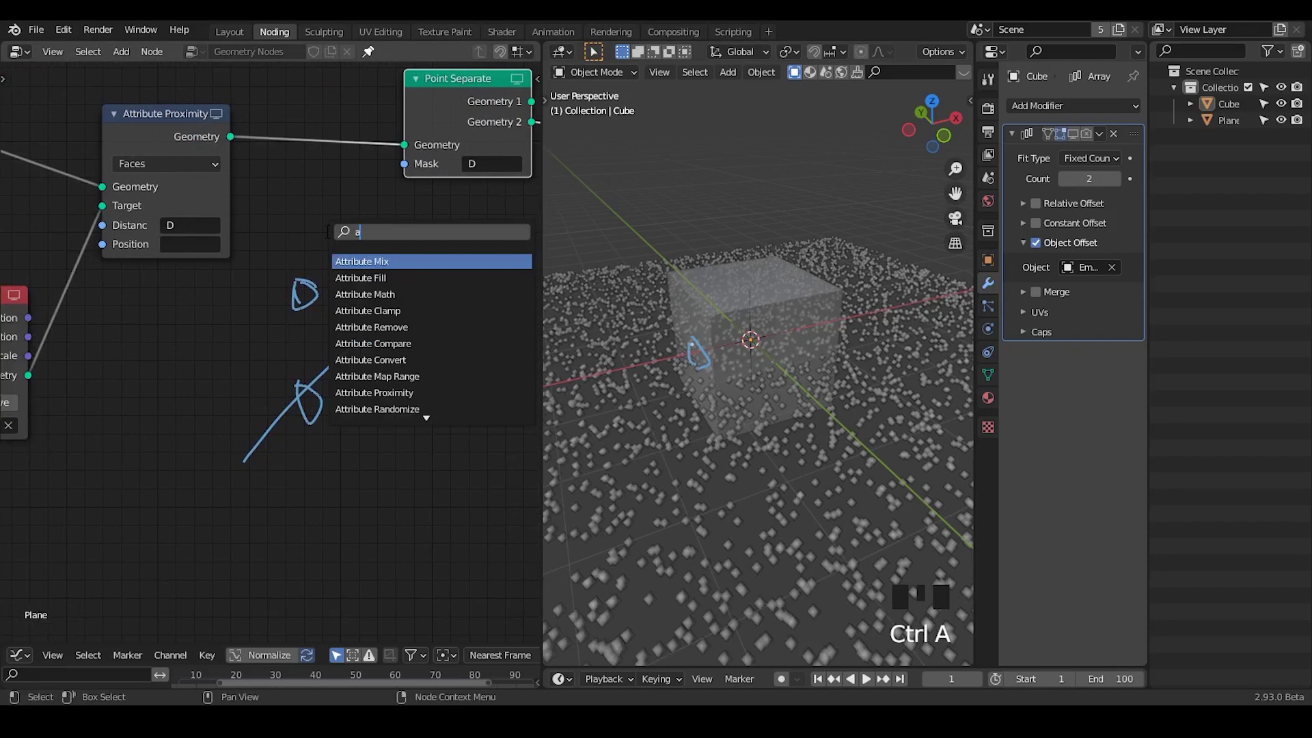
key(t)
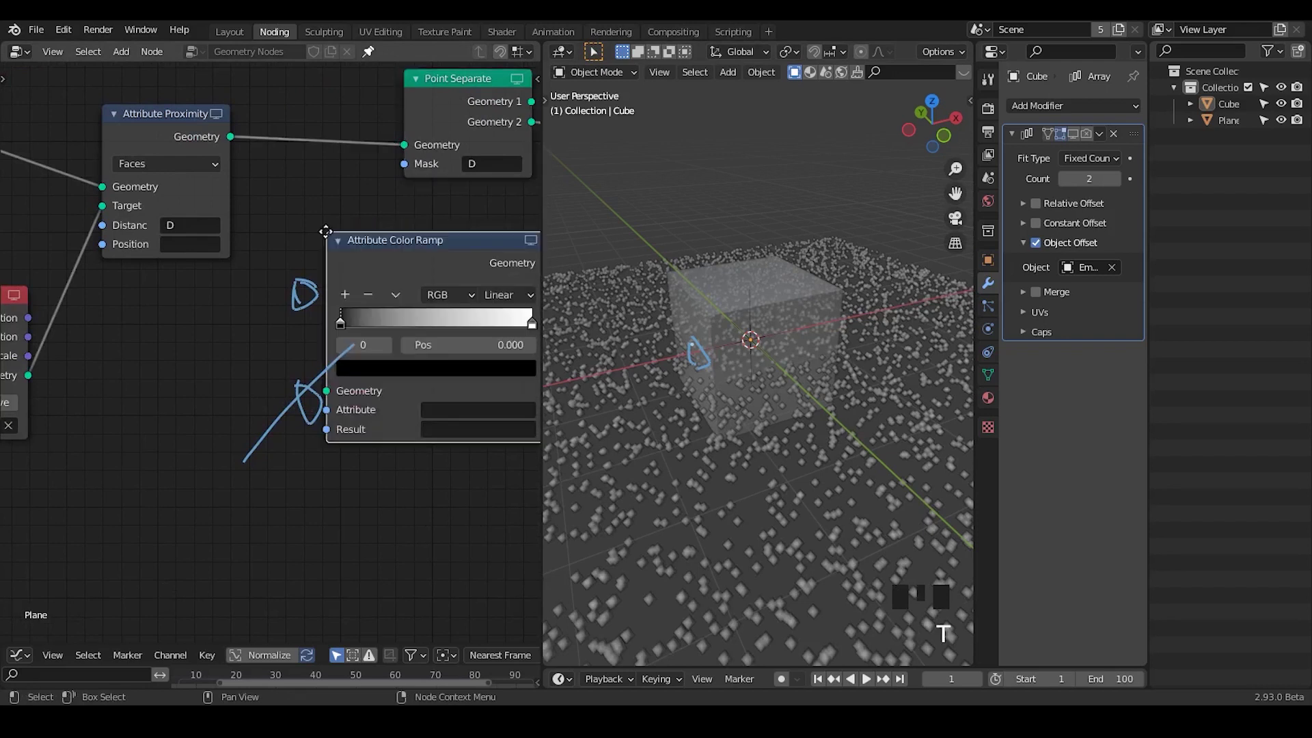
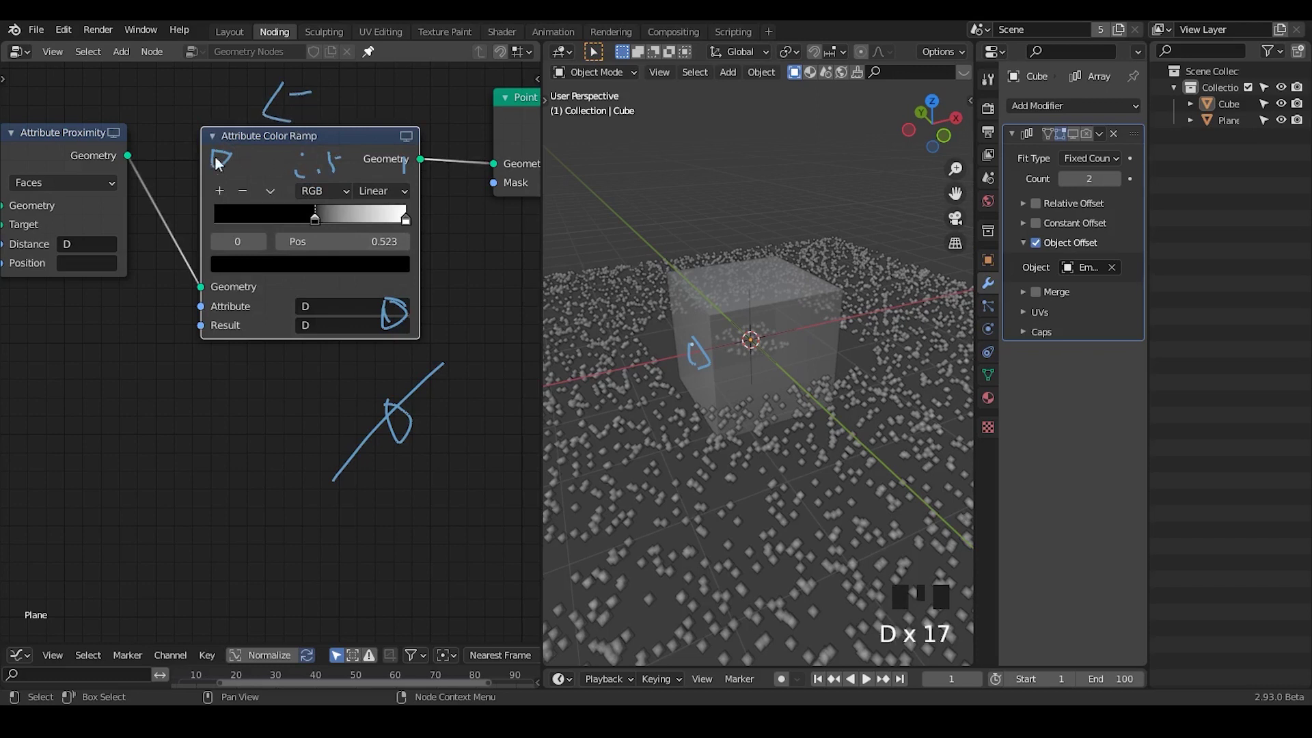
key(d)
middle_click(466, 320)
key(d)
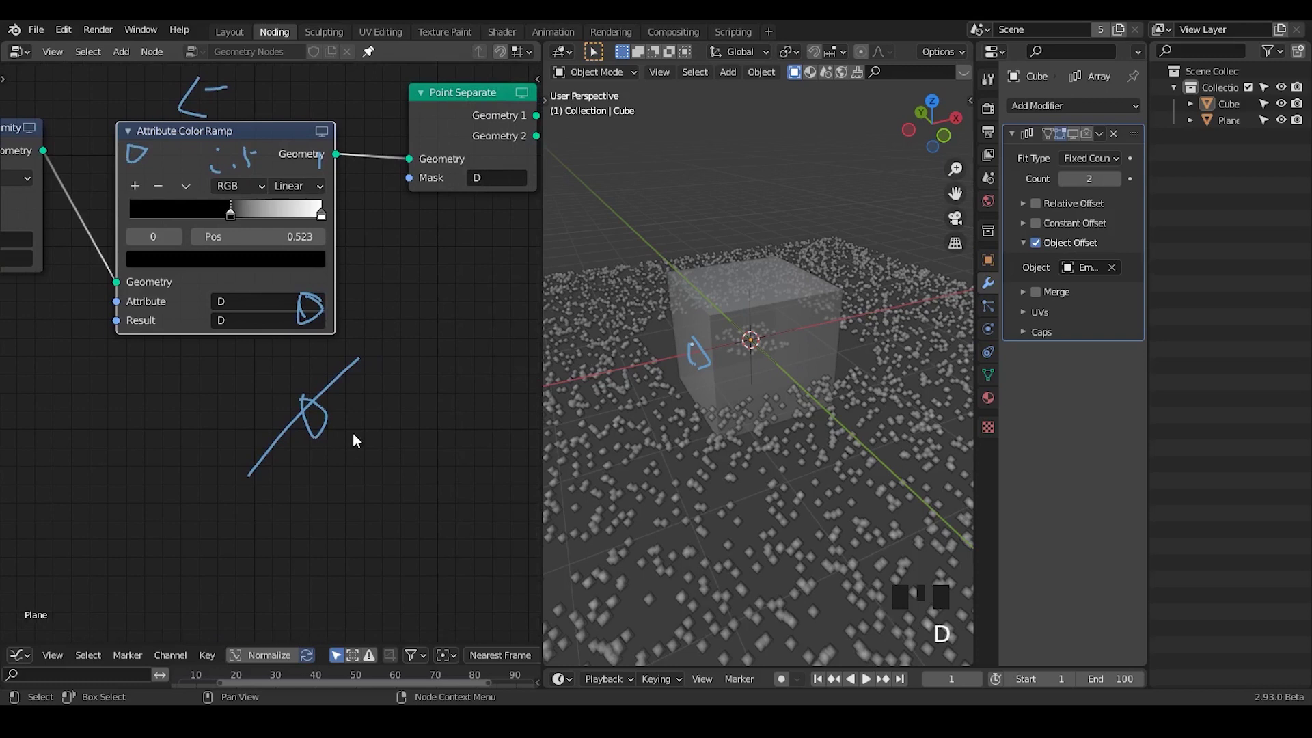
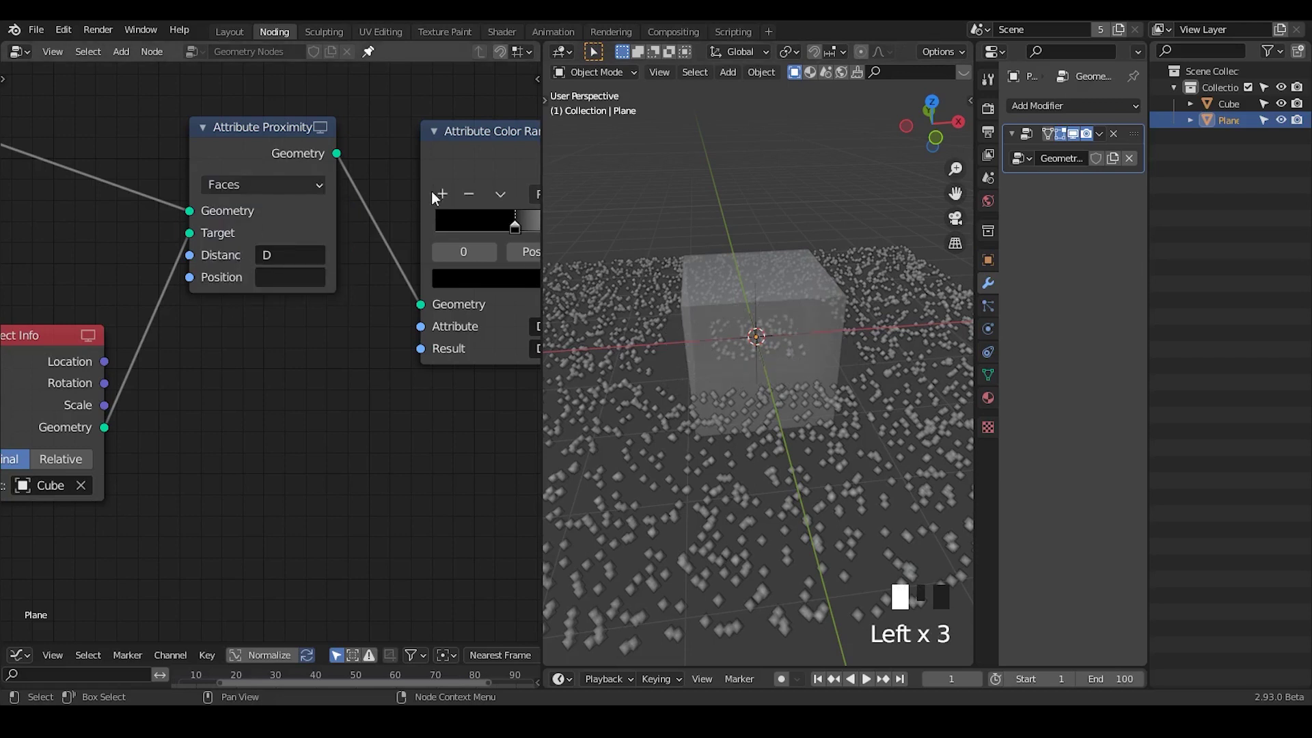
Move the Object Info node up beside the Attribute Proximity node.
click(256, 137)
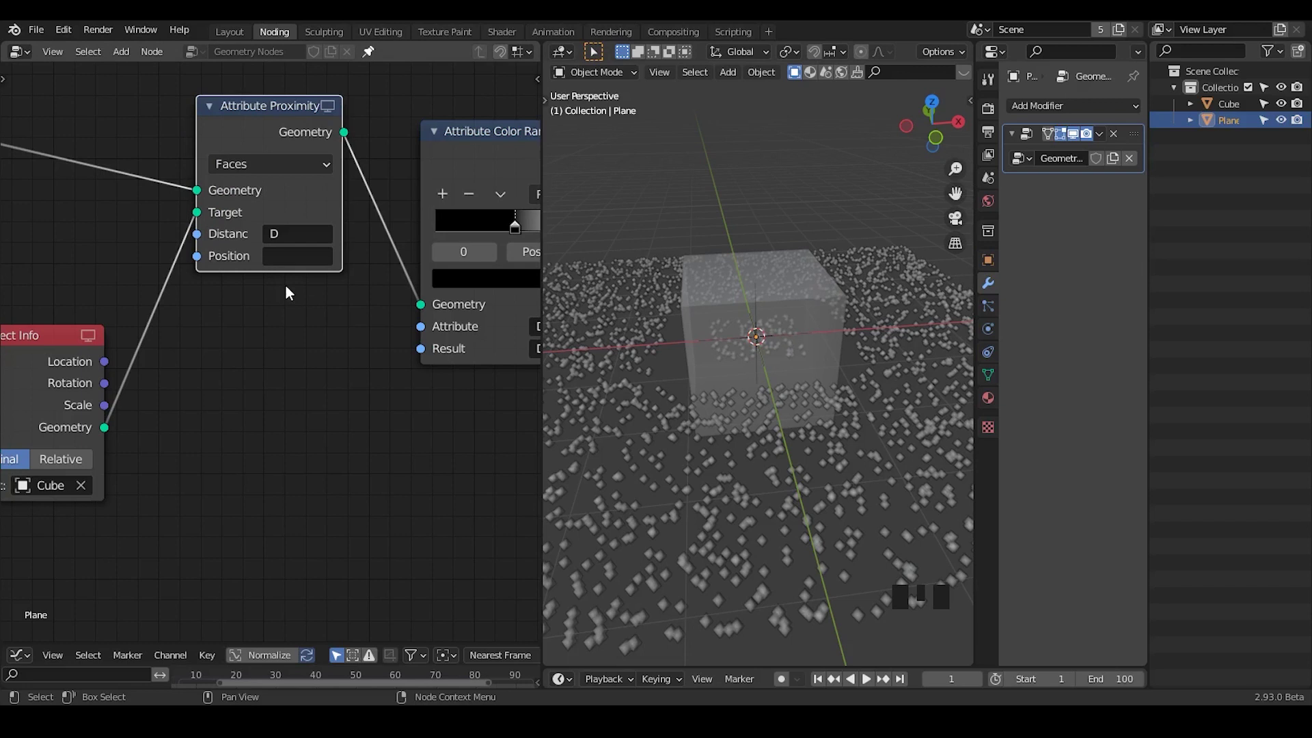
drag(274, 176, 113, 303)
click(56, 371)
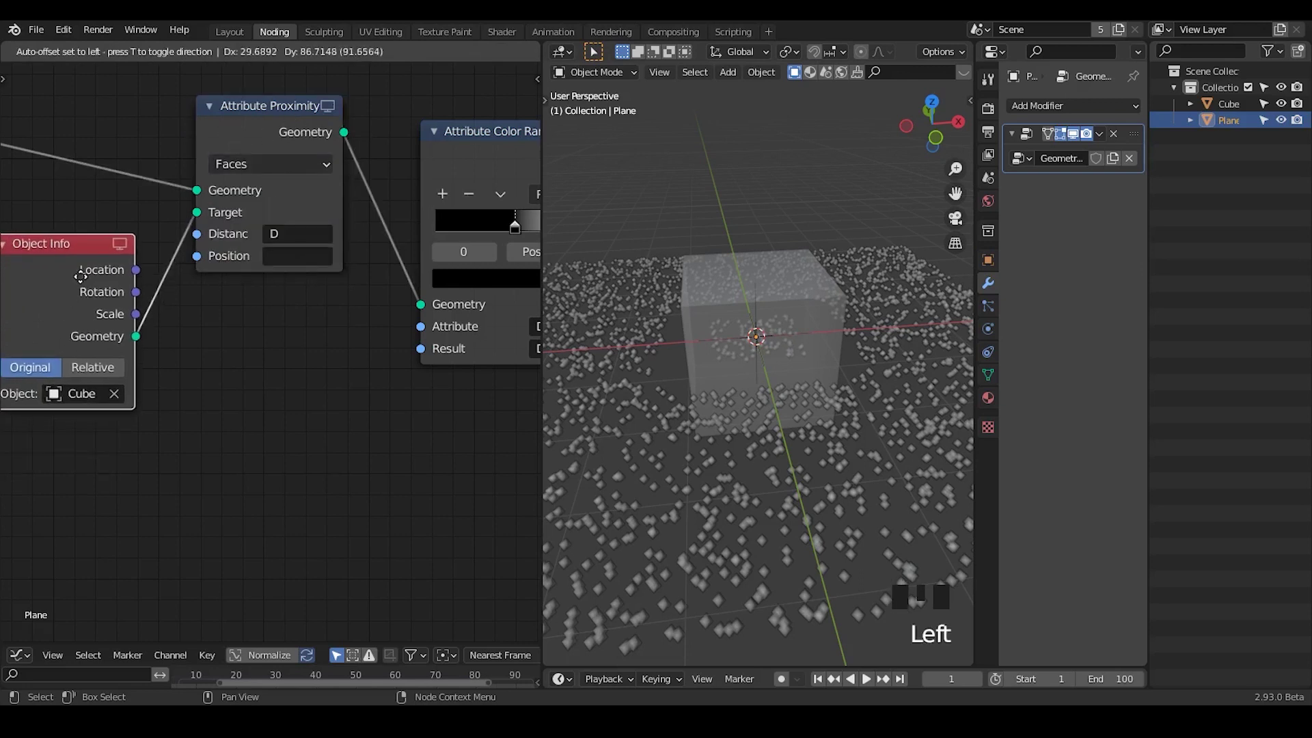
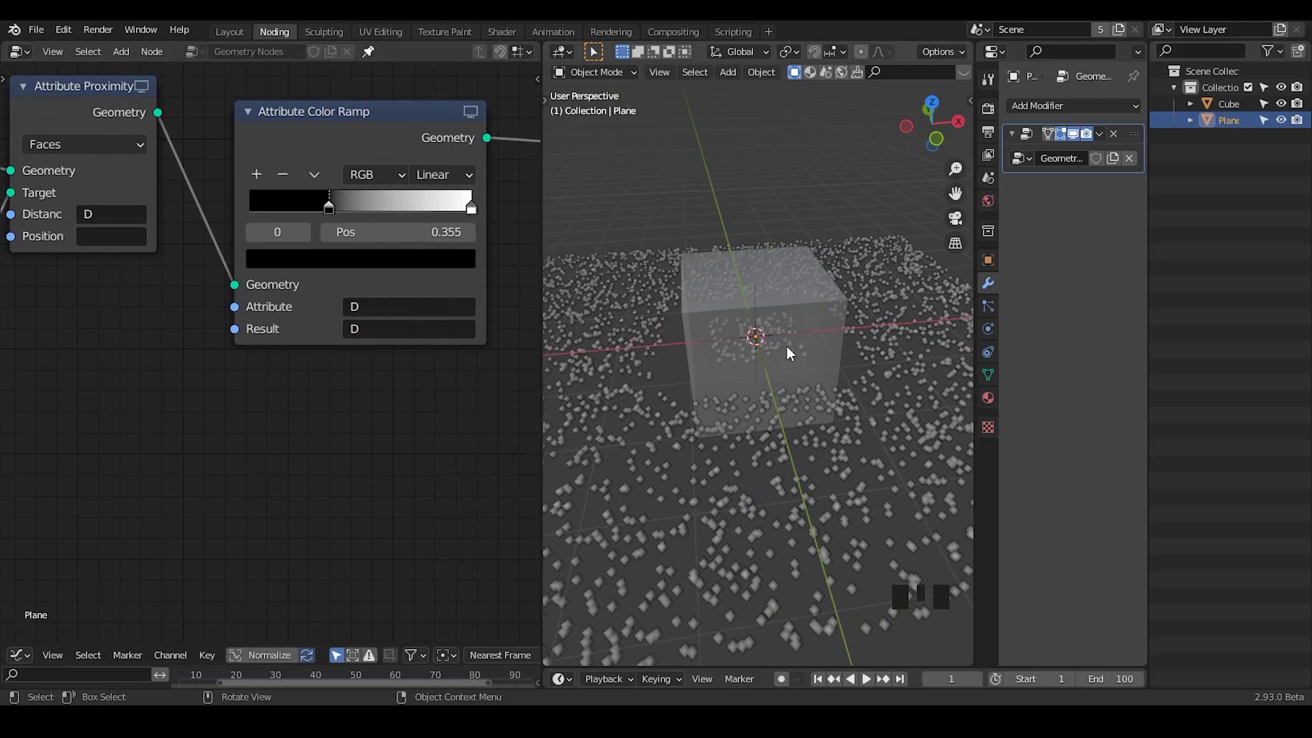
Select the Cube in the viewport and bring up its Array modifier settings.
drag(736, 337, 717, 425)
scroll(up, 3)
scroll(down, 3)
drag(766, 382, 1224, 112)
click(1224, 112)
click(1083, 139)
click(1092, 139)
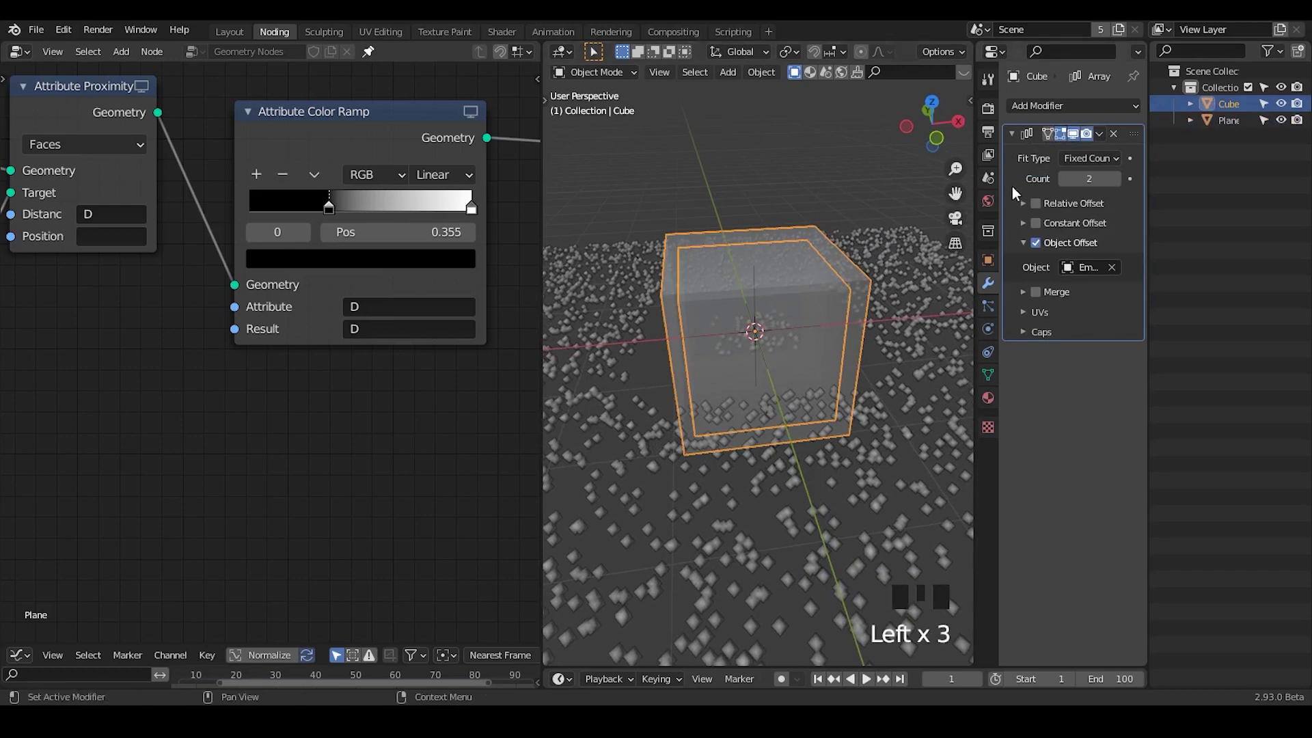
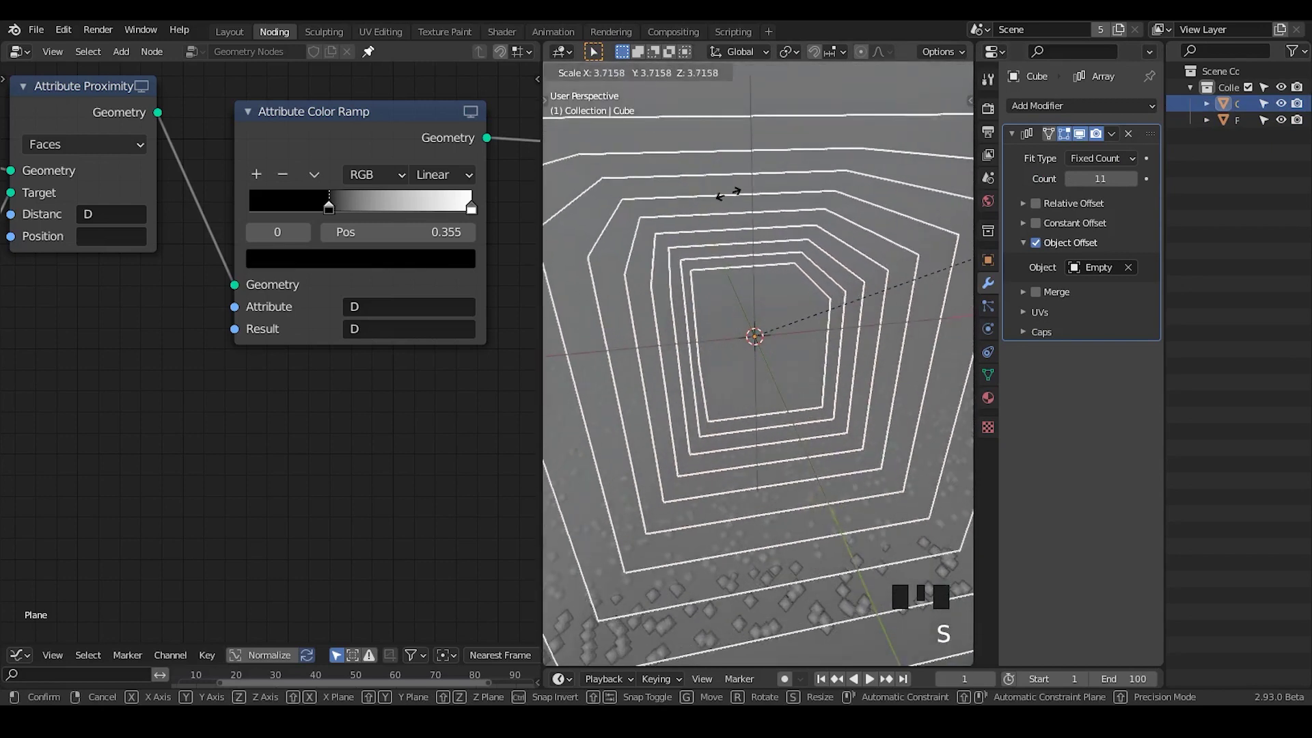
Scale the Cube with its 11-copy array to 2.399 and toggle see-through display.
drag(777, 274, 916, 231)
key(s)
drag(709, 427, 655, 341)
scroll(up, 3)
drag(646, 345, 668, 347)
key(alt+z)
Sketch a 'wild' note in the node editor and set the Object Info node to Relative.
drag(649, 386, 235, 328)
scroll(up, 3)
drag(137, 226, 197, 399)
drag(339, 387, 150, 406)
key(d)
click(149, 404)
key(d)
click(189, 414)
key(d)
click(201, 406)
key(d)
click(224, 411)
key(d)
click(236, 390)
key(d)
double_click(313, 420)
key(d)
key(d)
key(d)
key(d)
click(998, 268)
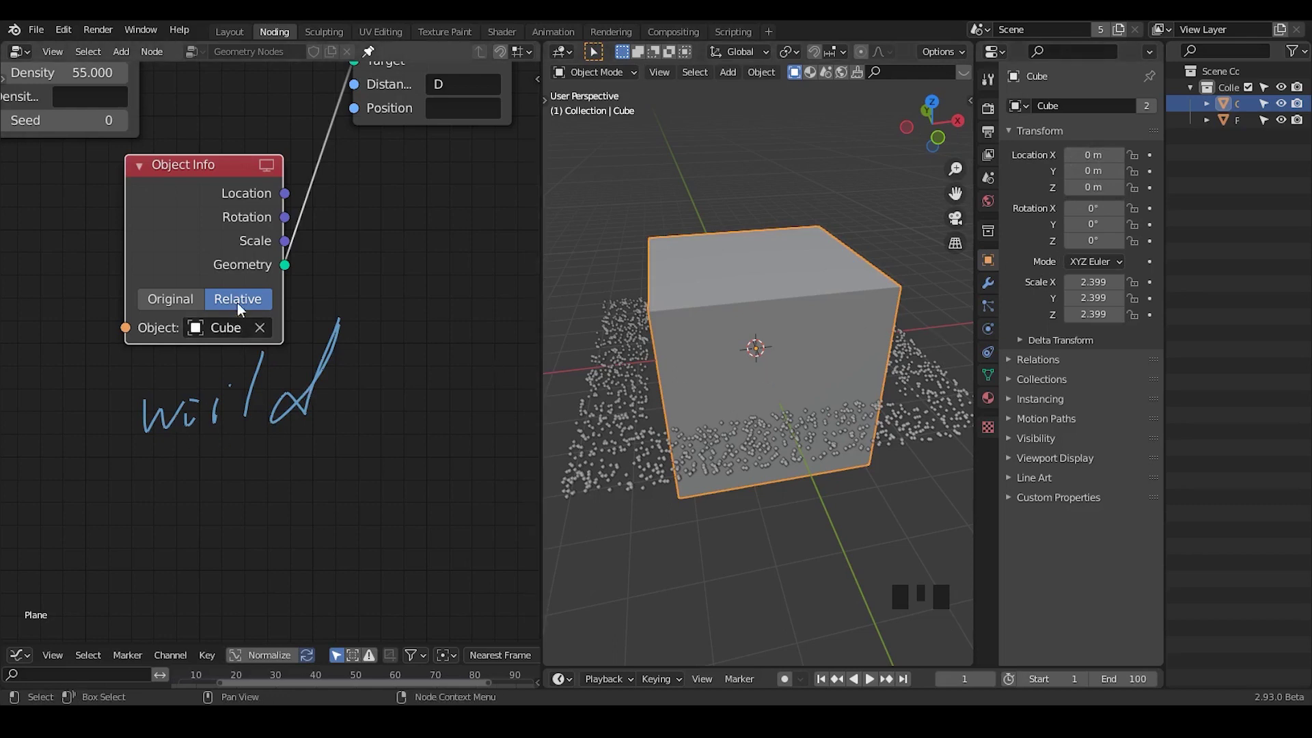
Display the Cube as a wireframe box and inspect how it carves the point scatter.
key(d)
drag(338, 322, 823, 352)
drag(822, 352, 814, 370)
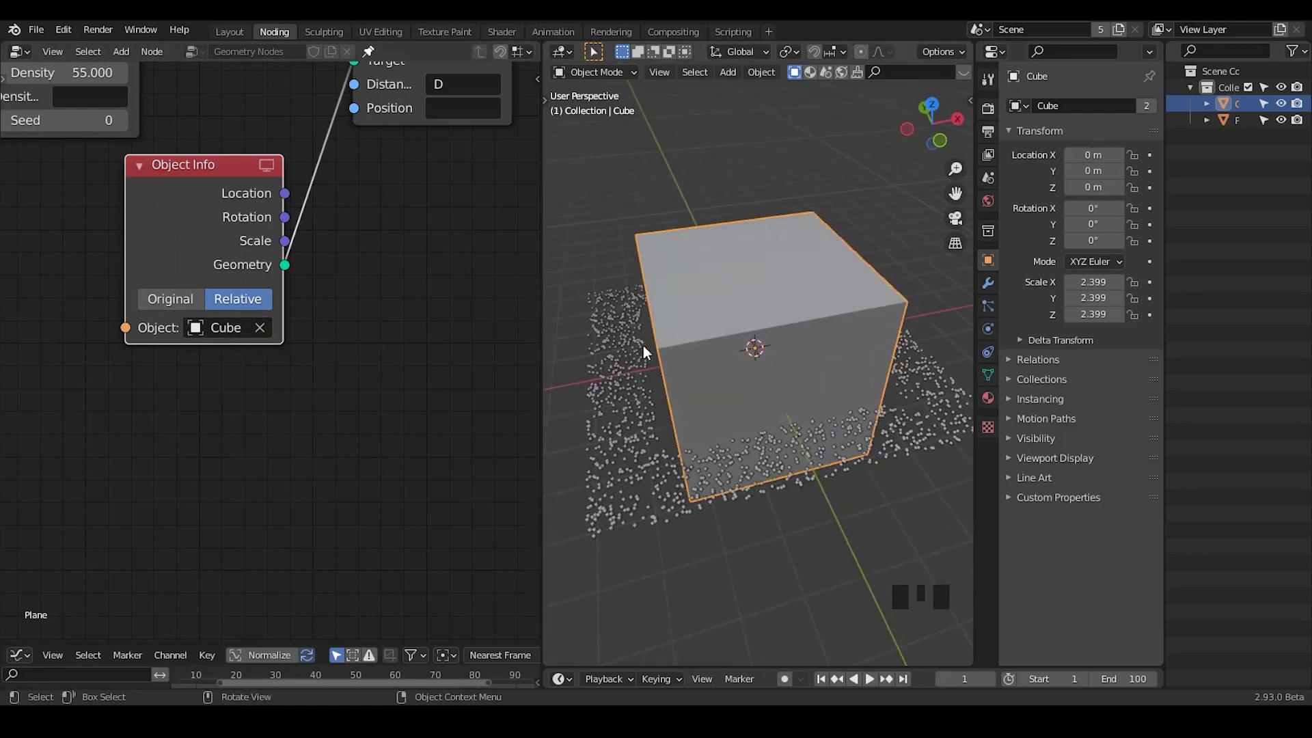
drag(473, 250, 395, 214)
drag(395, 214, 805, 233)
key(alt+z)
Drag the Color Ramp stop to position 0.236 to tighten the mask falloff.
scroll(down, 3)
drag(810, 270, 807, 243)
click(806, 243)
scroll(up, 3)
drag(823, 293, 794, 152)
click(793, 152)
middle_click(837, 324)
click(826, 323)
Move the Cube along X to about -1.445 m so the cut follows it.
drag(994, 267, 843, 452)
drag(842, 452, 814, 163)
click(814, 163)
click(812, 217)
key(g)
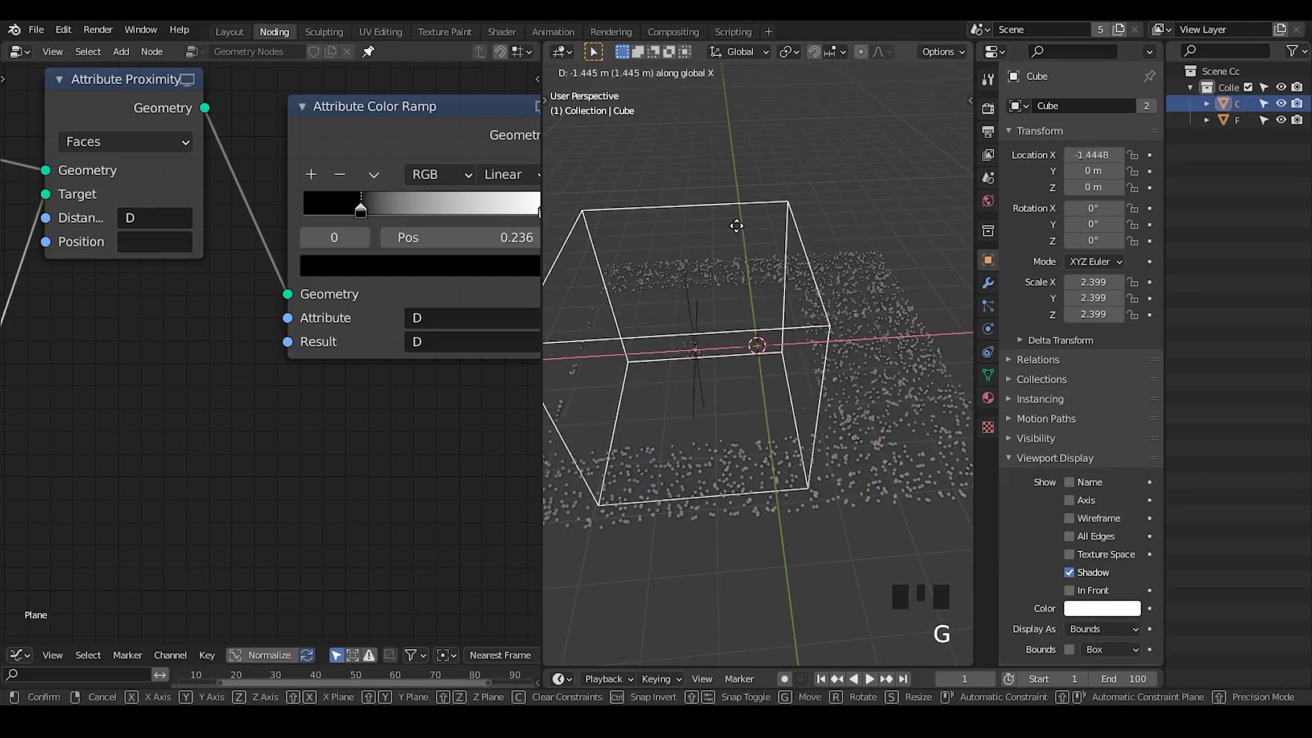
Delete all of the Cube's vertices in Edit Mode so points cover the plane again.
key(Tab)
key(x)
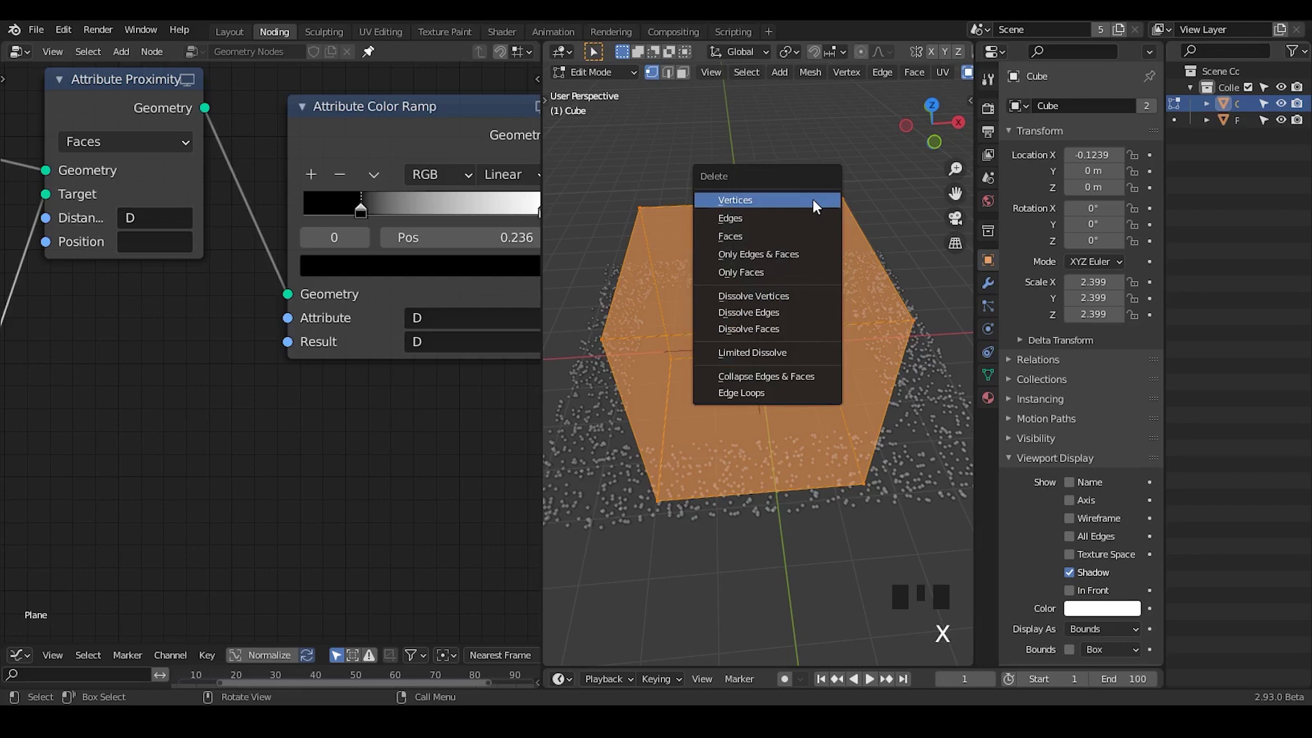
key(Tab)
click(991, 286)
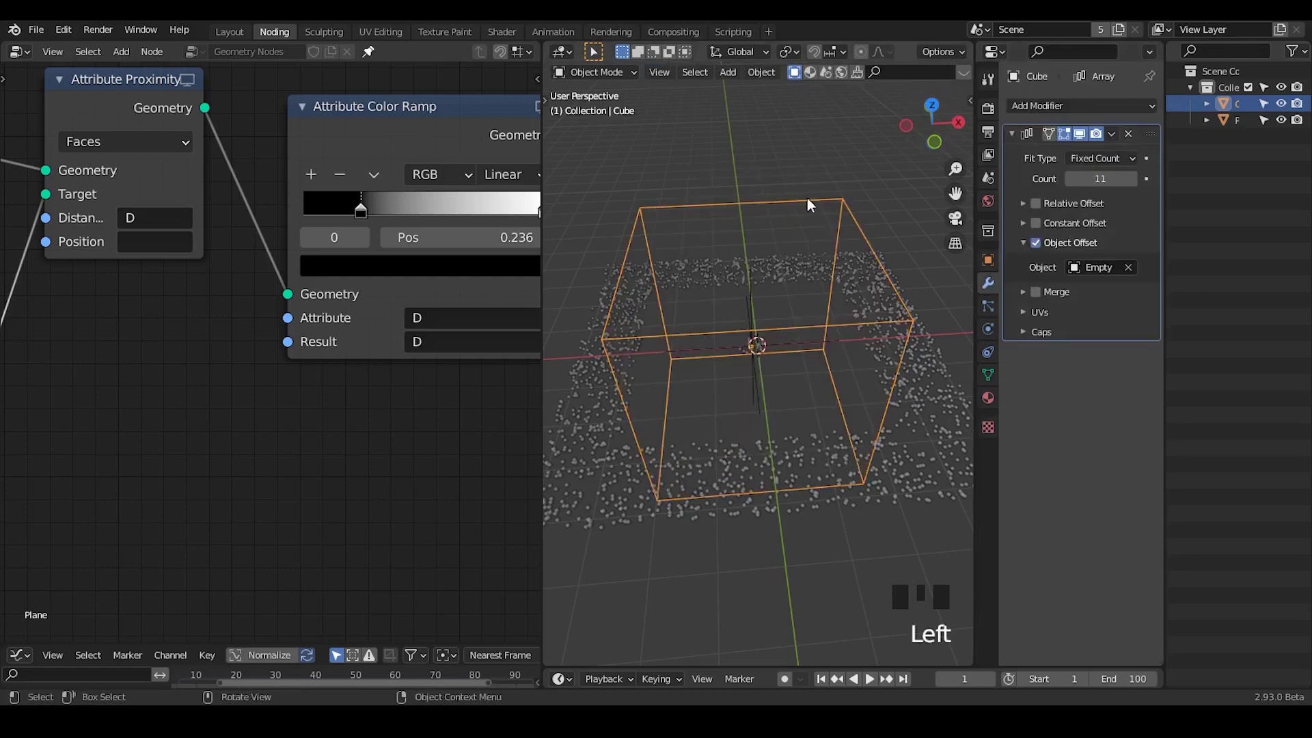
Add a six-vertex Cylinder as the Cube's mesh to carve a hexagonal hole.
drag(772, 308, 777, 210)
key(Tab)
key(x)
key(shift+a)
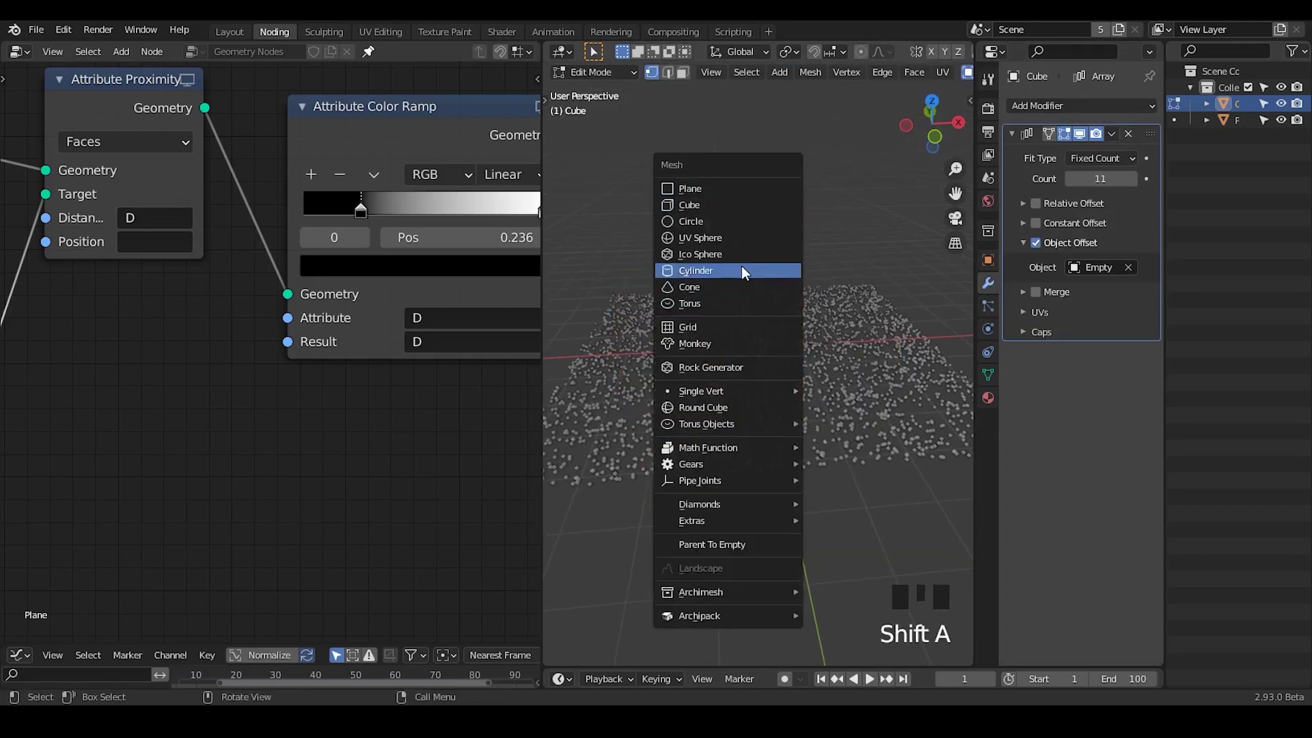
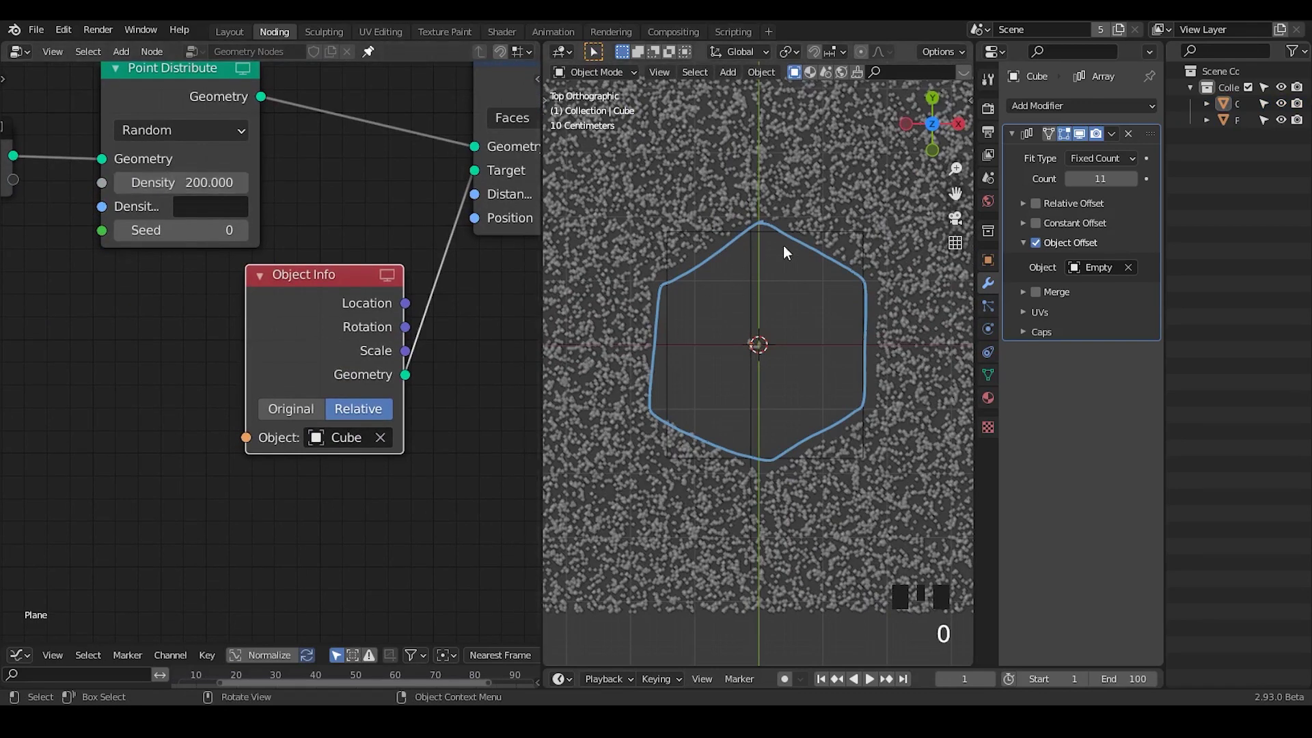
View the scene where a separate Cylinder cuts the cube-shaped point volume in perspective.
key(d)
drag(797, 217, 828, 334)
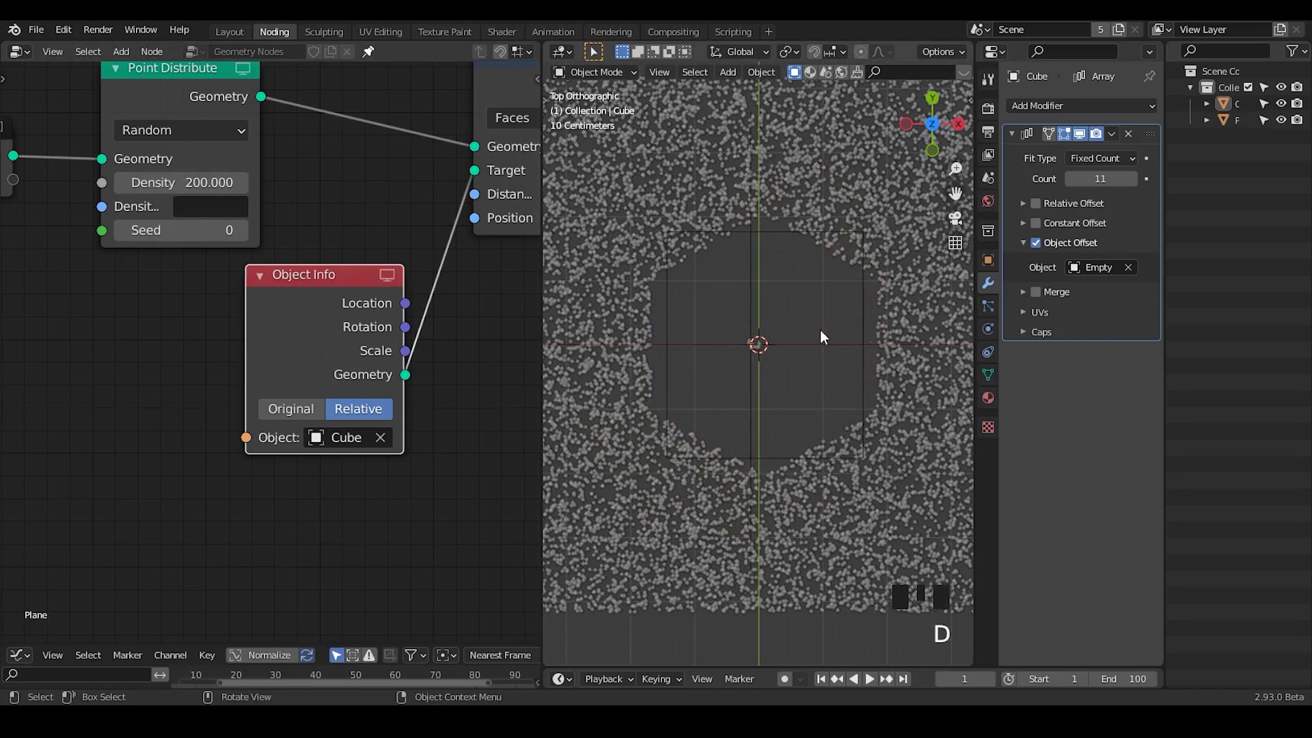
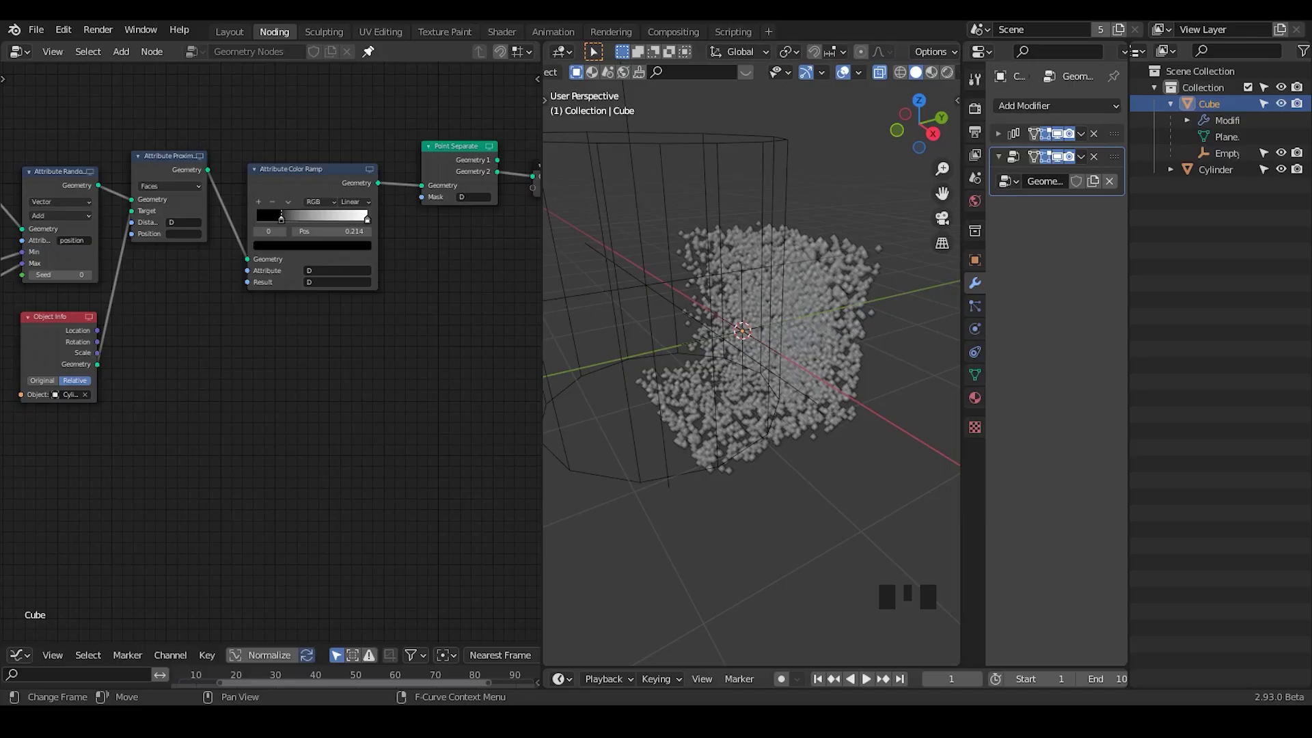
Select the Cylinder object after briefly checking the Cube in Edit Mode.
click(769, 171)
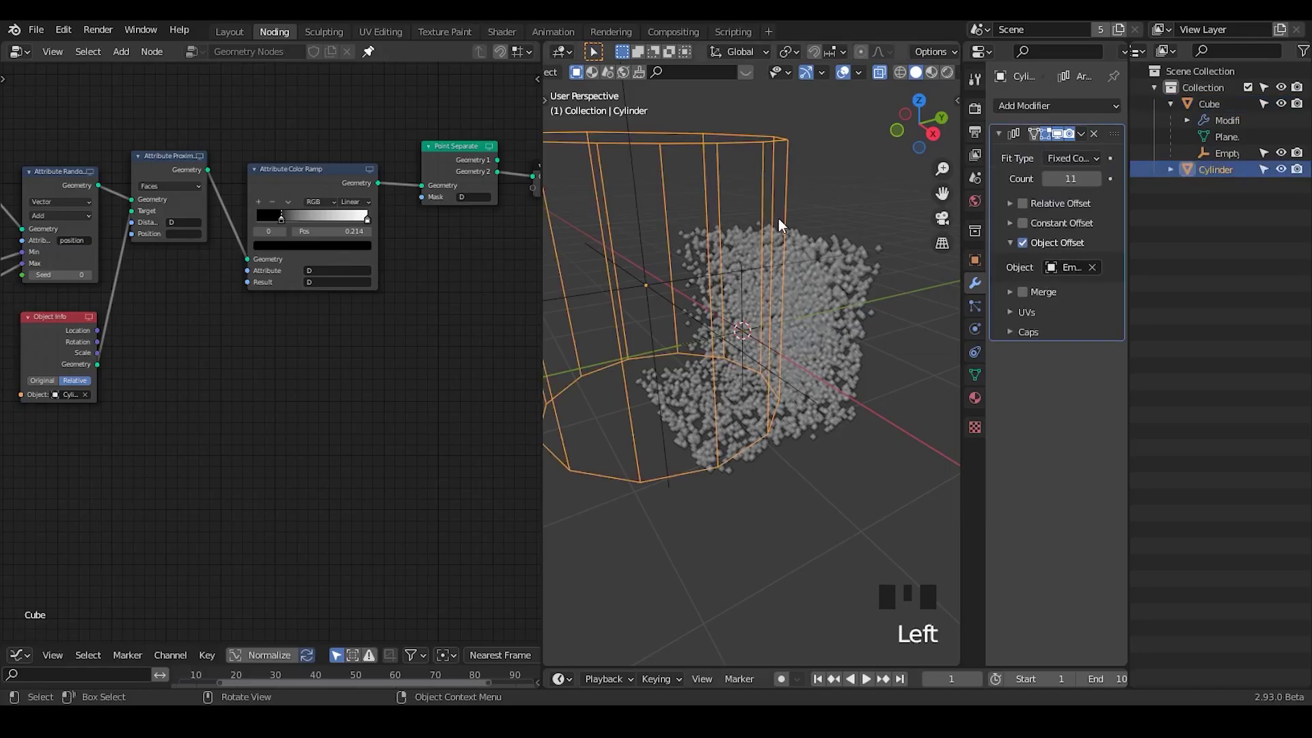
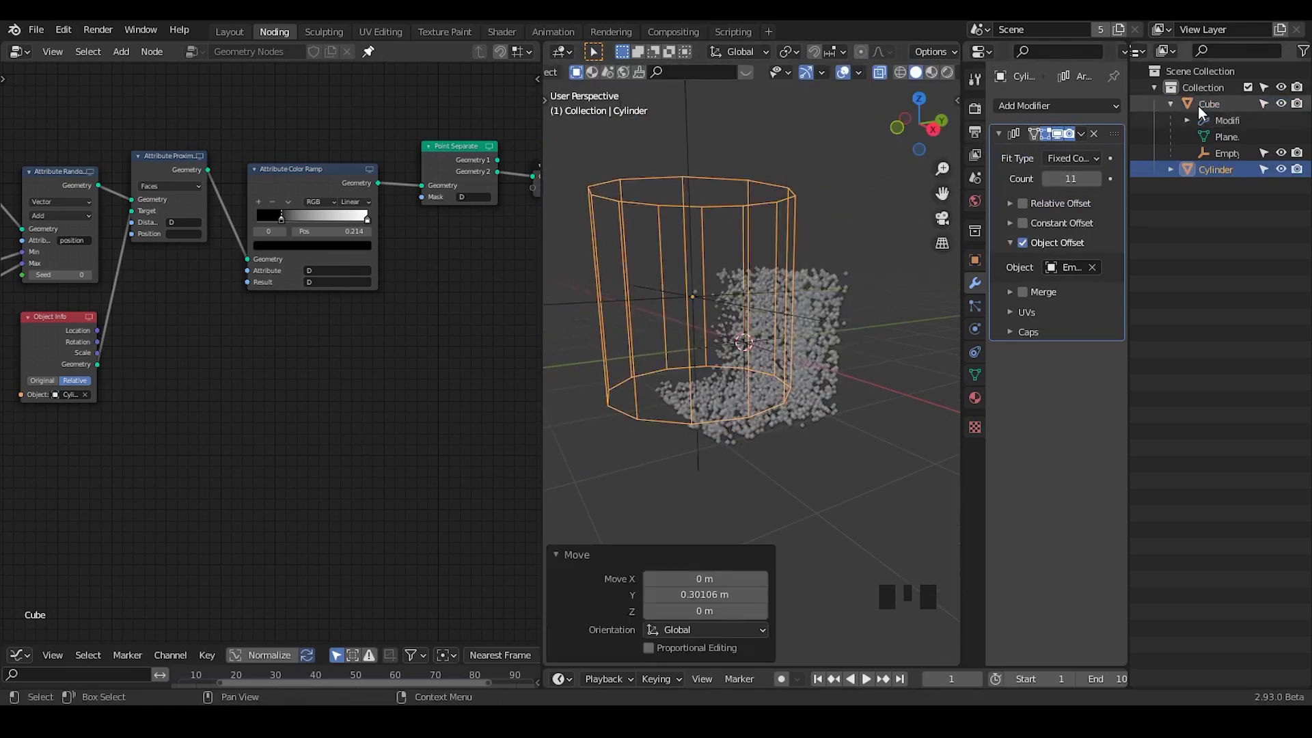
click(1202, 111)
key(Tab)
key(Tab)
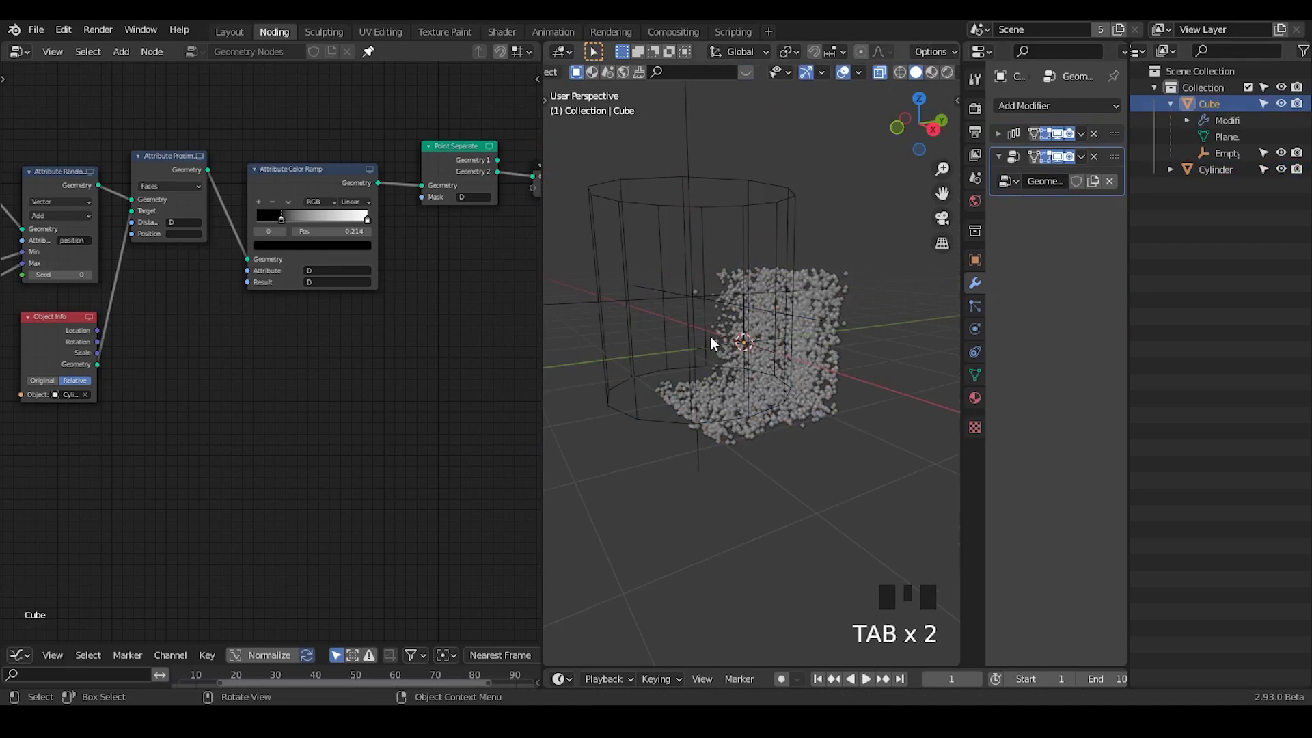
click(1226, 174)
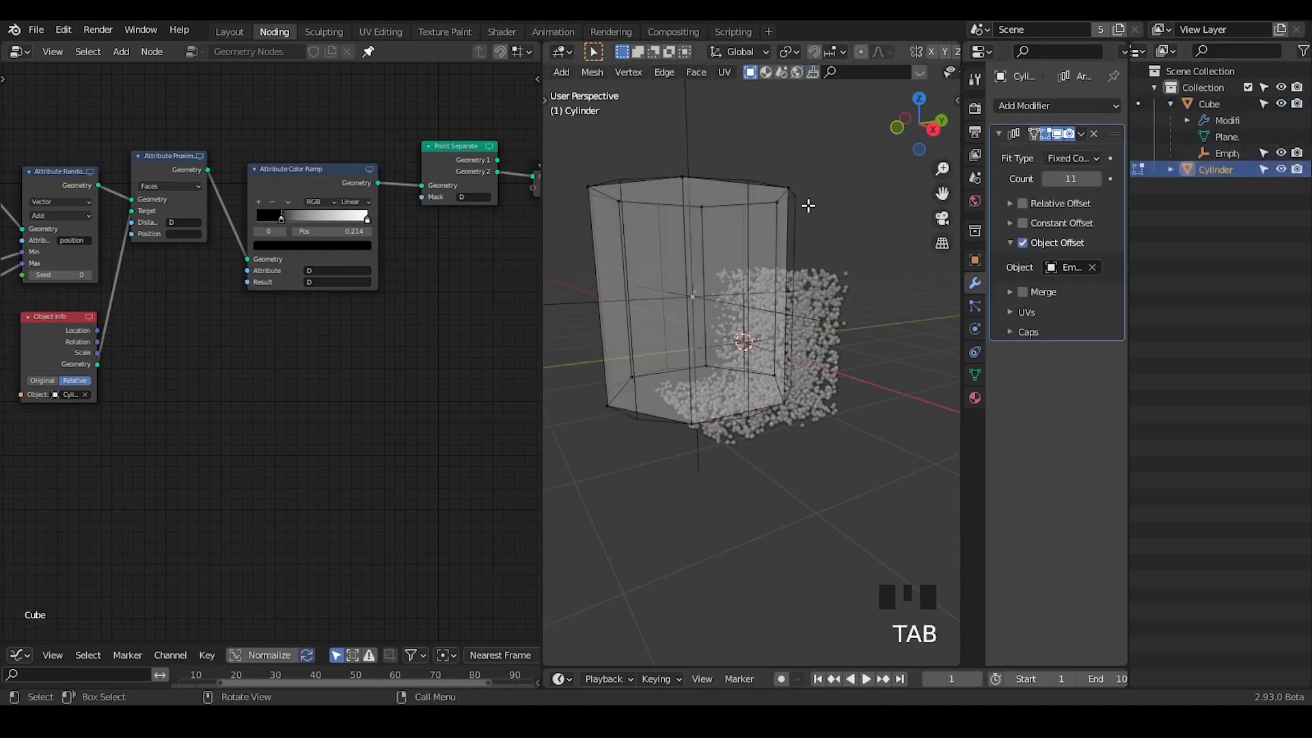
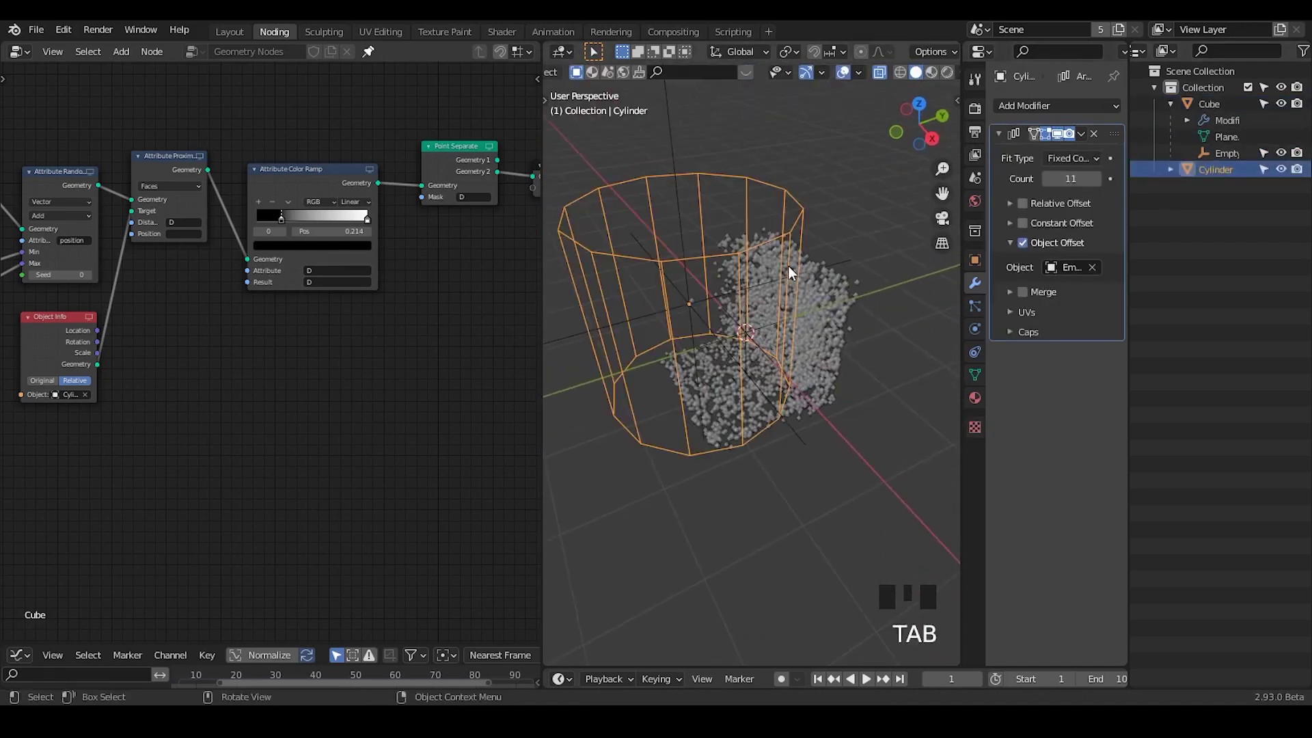
Move the Cylinder vertically so its curved channel shifts through the points.
drag(818, 267, 765, 317)
key(g)
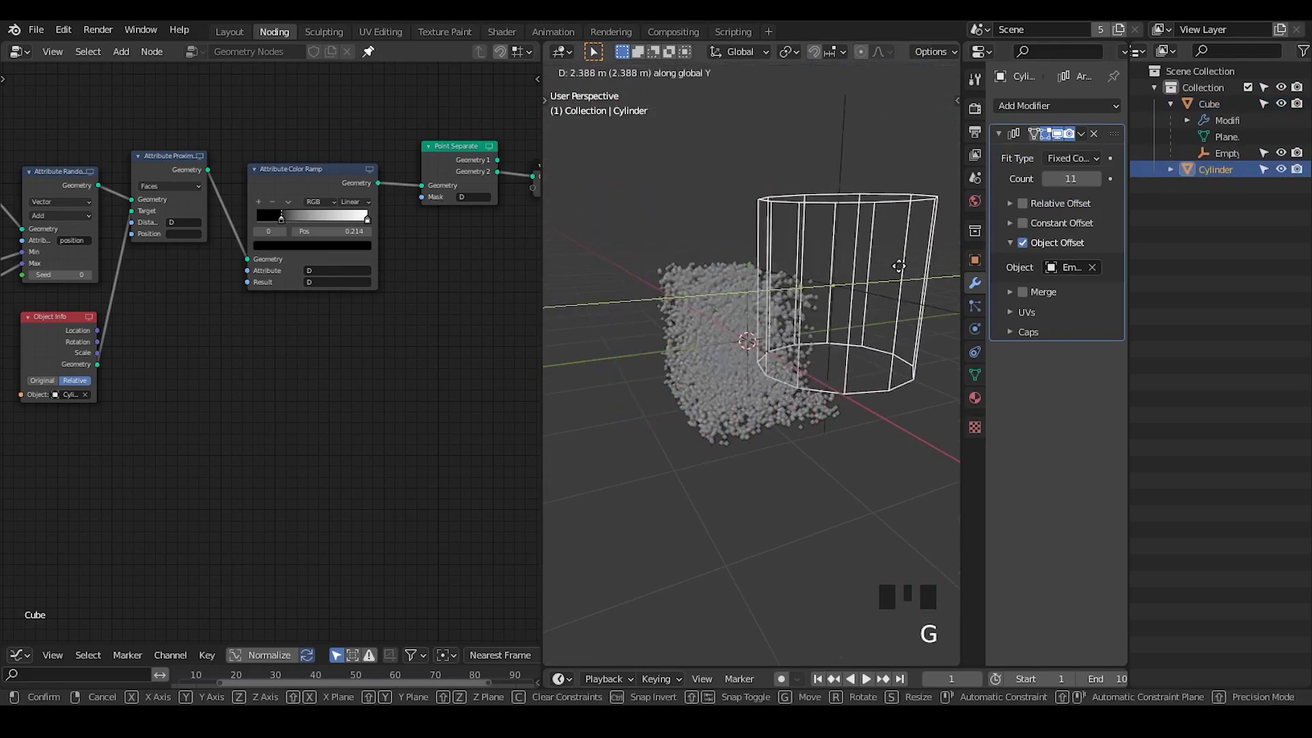
key(g)
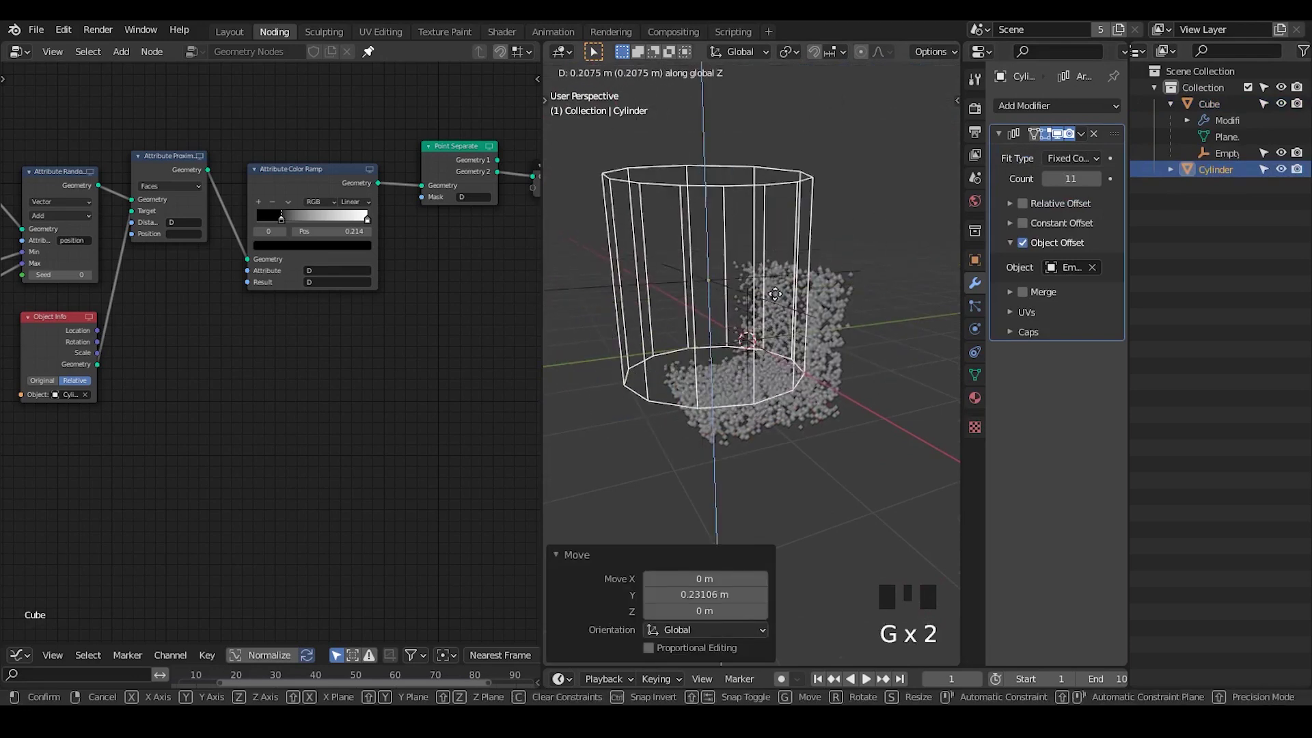
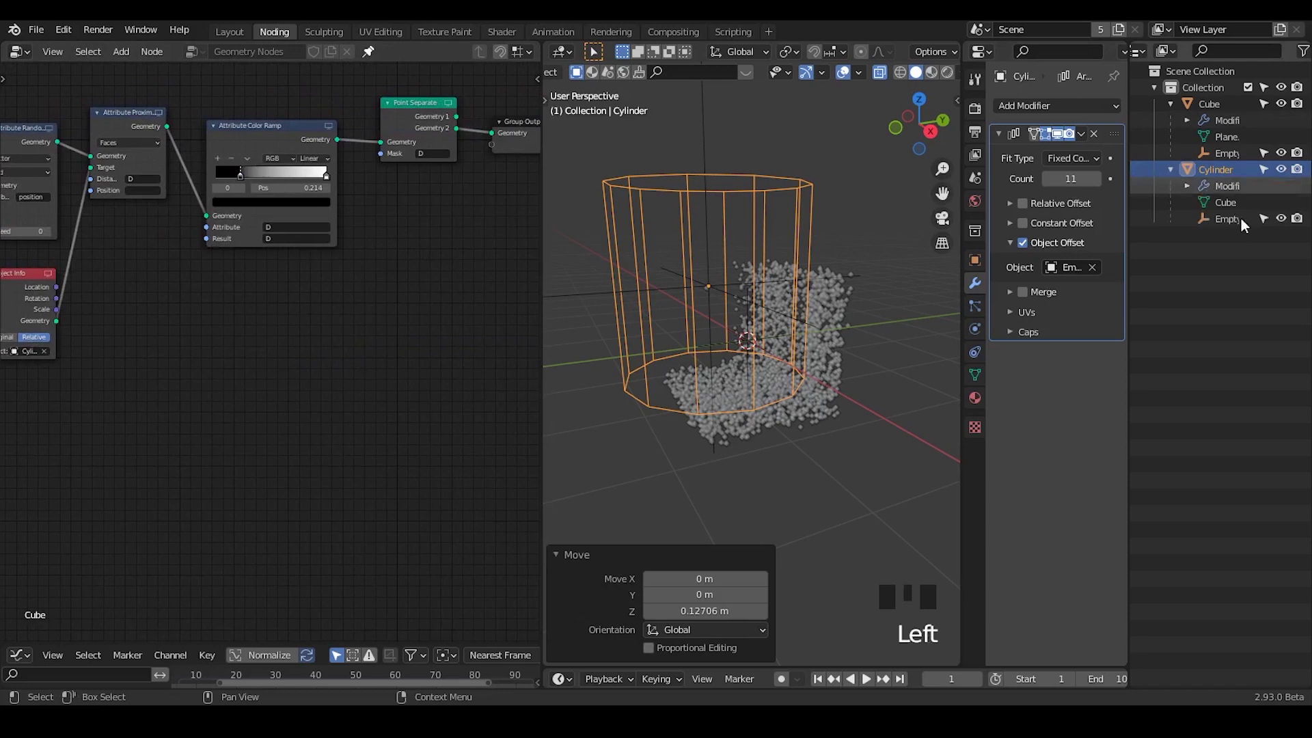
click(1243, 225)
click(1236, 161)
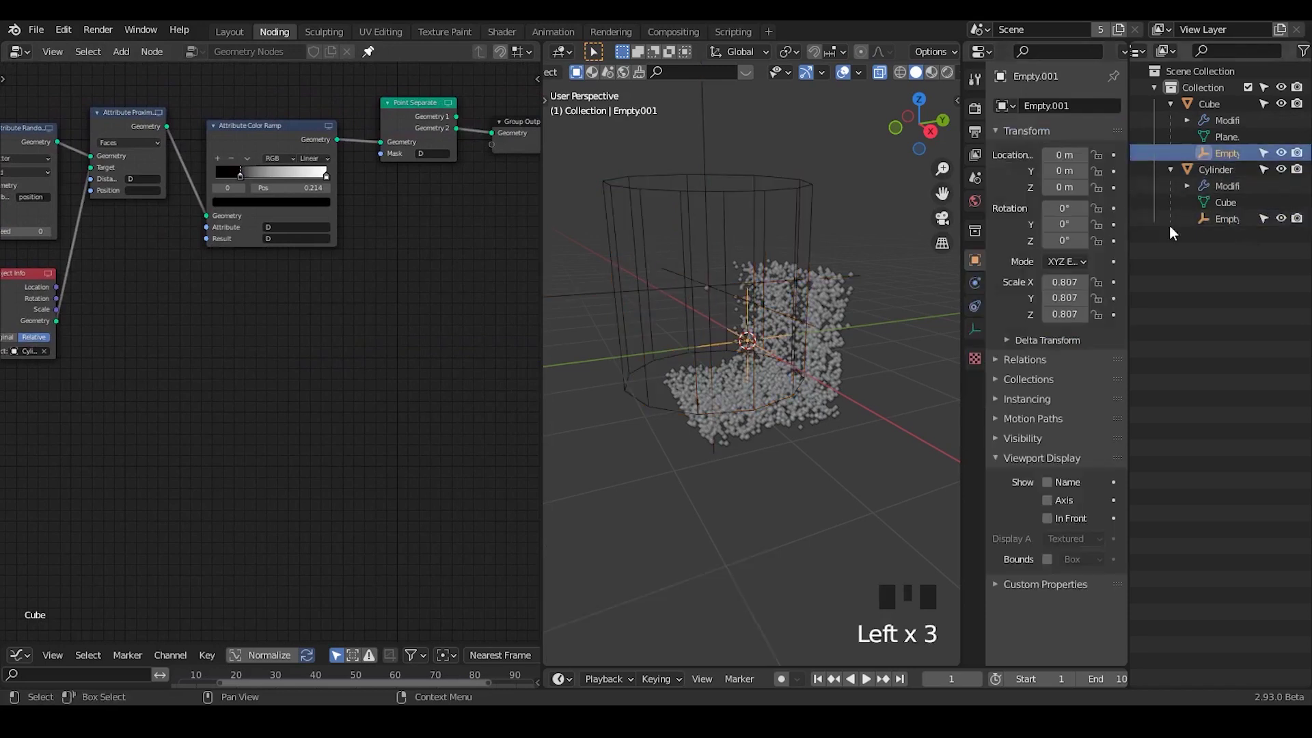
click(1229, 111)
click(1212, 174)
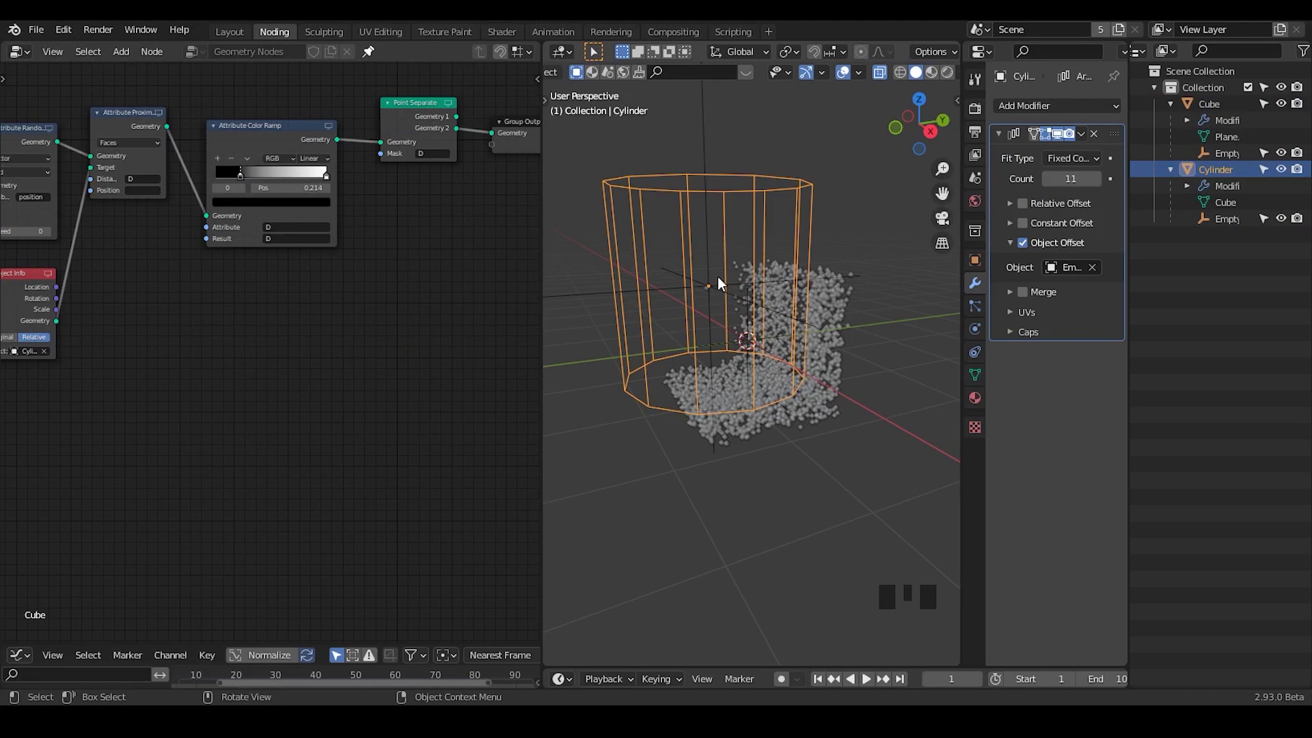
drag(779, 293, 335, 183)
click(335, 183)
middle_click(404, 202)
right_click(238, 200)
key(g)
drag(399, 218, 311, 75)
click(311, 74)
drag(743, 384, 749, 329)
scroll(down, 3)
middle_click(742, 247)
key(g)
key(g)
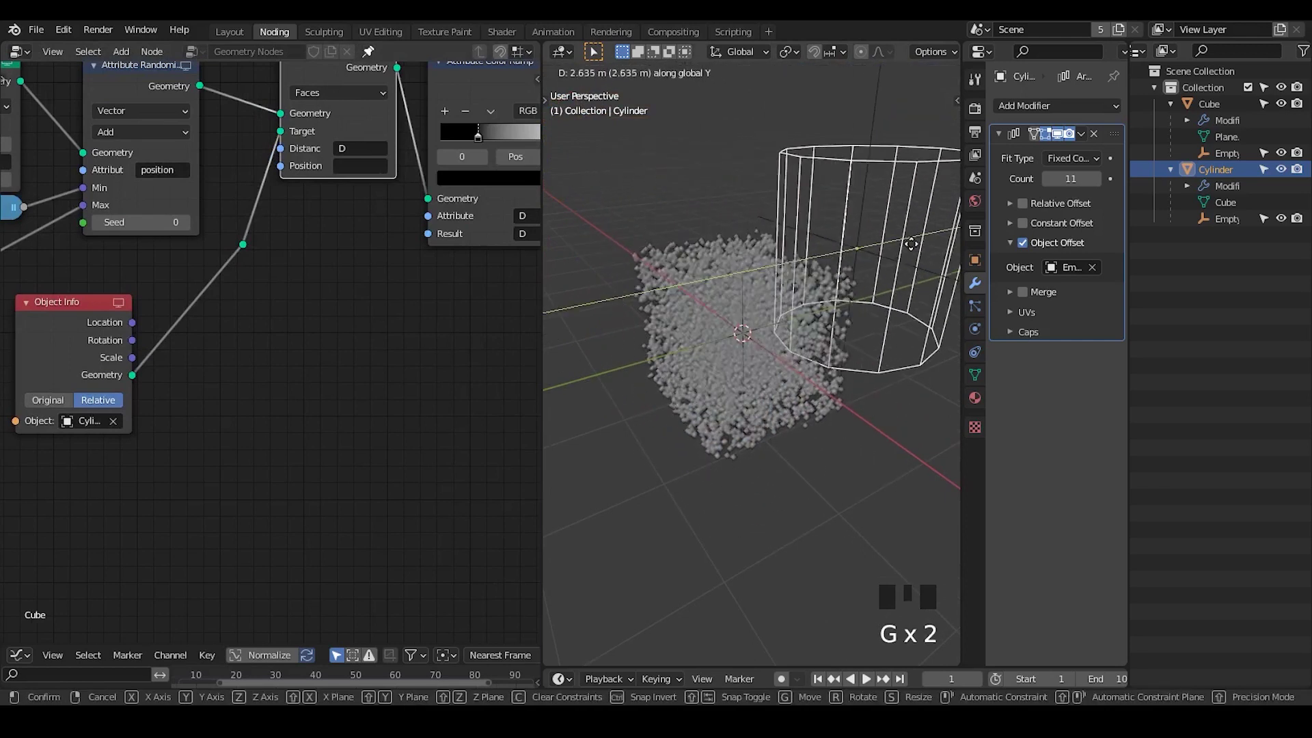
click(853, 208)
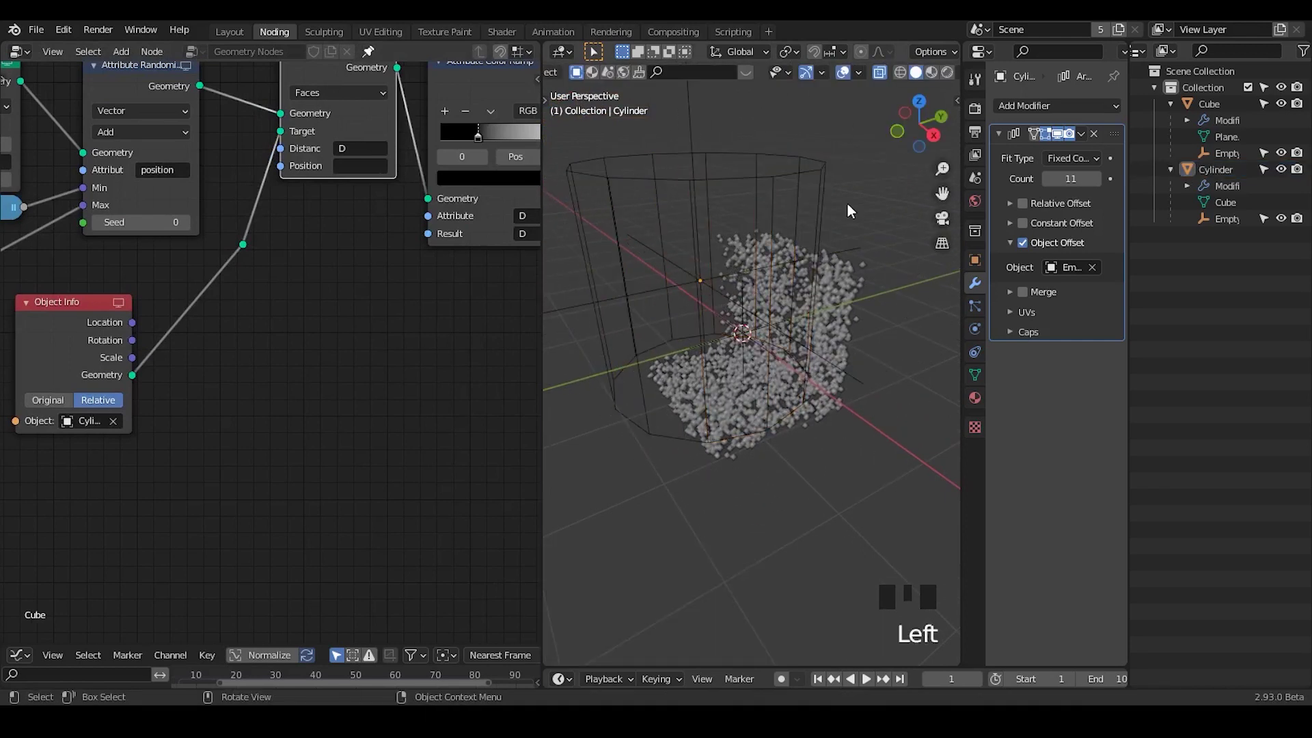